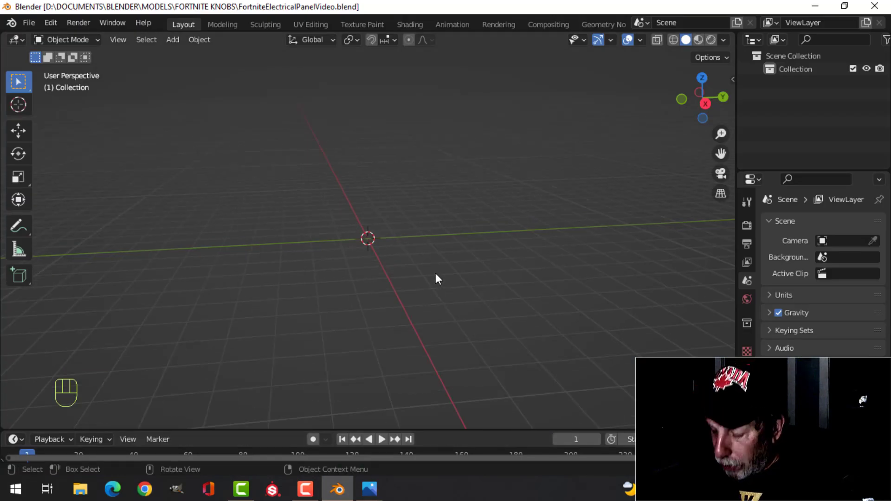
# From front view, add a plane, rotate it 90° on X to stand upright, and select its top edge in Edit Mode
pyautogui.press('KP_1')
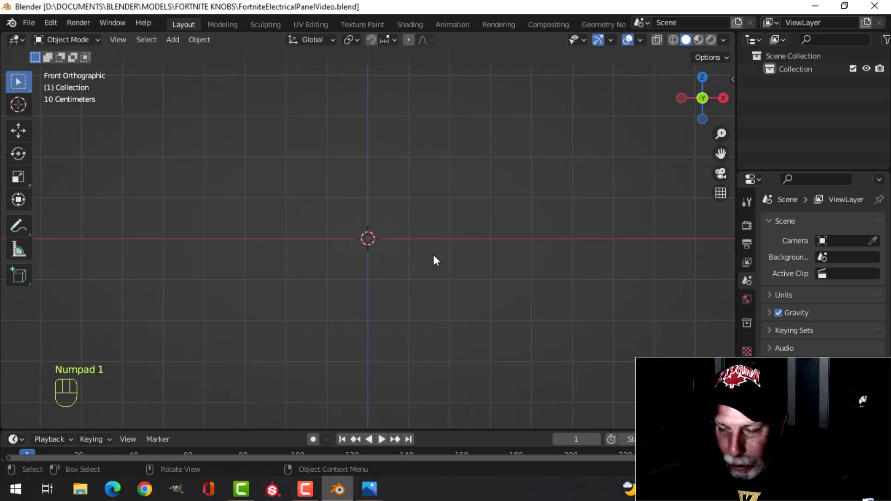
pyautogui.press('shift+a')
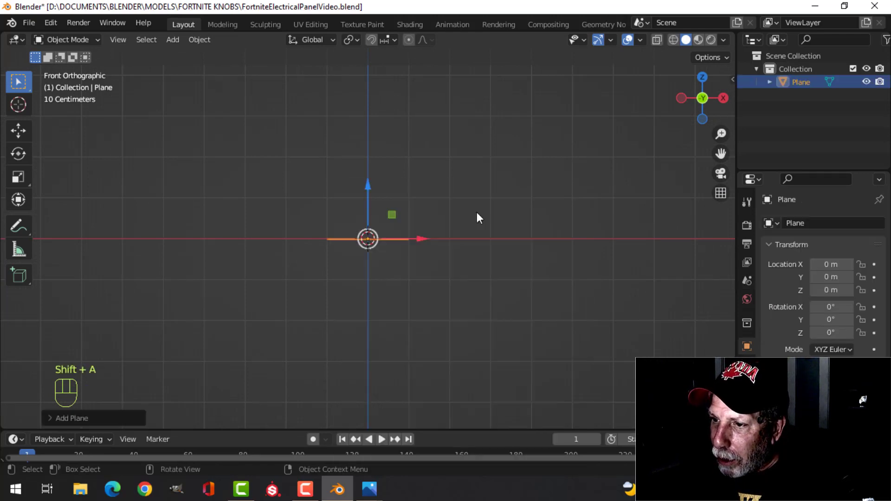
pyautogui.press('Tab')
pyautogui.press('r')
pyautogui.press('x')
pyautogui.press('9')
pyautogui.press('0')
pyautogui.click(462, 266)
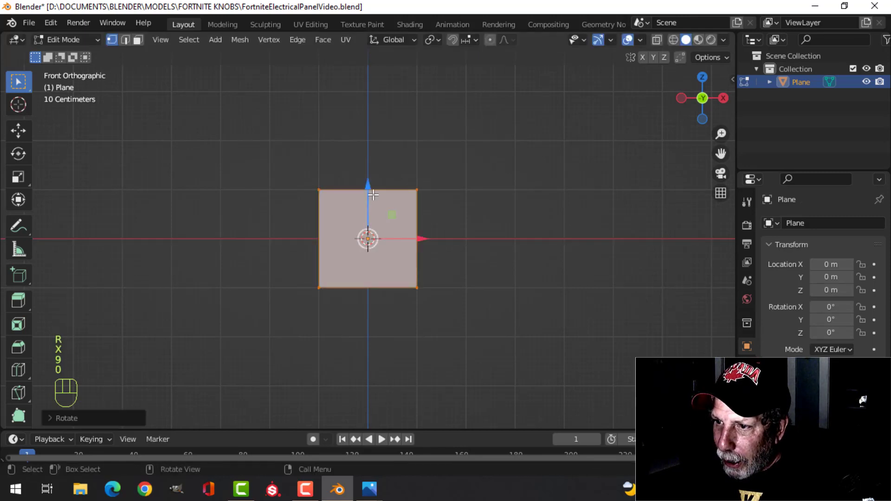
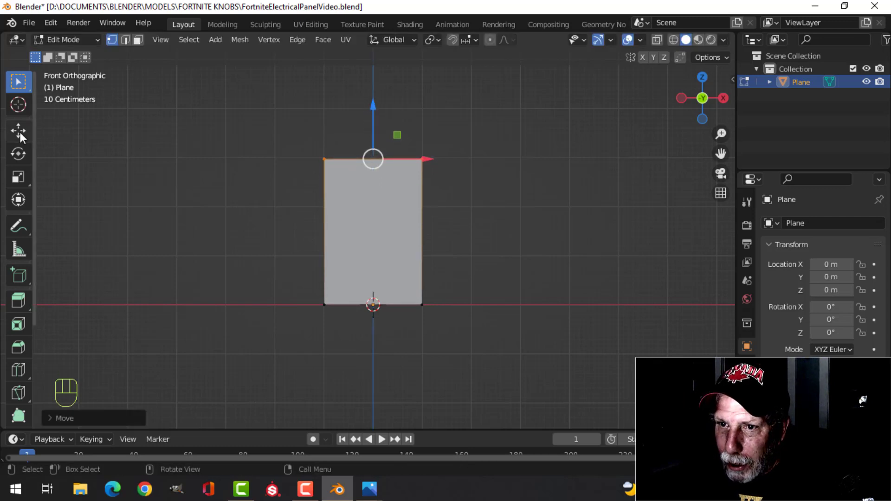
# Select the whole panel face and scale it along X to widen the rectangle
pyautogui.click(28, 129)
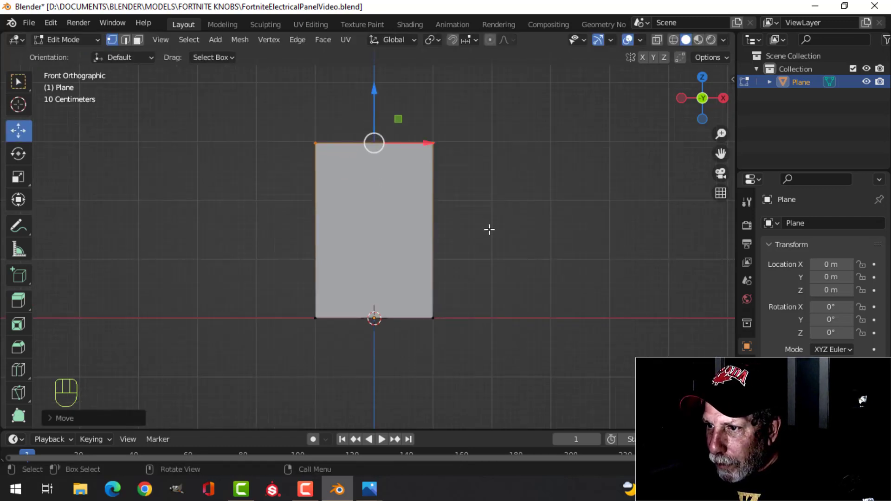
pyautogui.press('a')
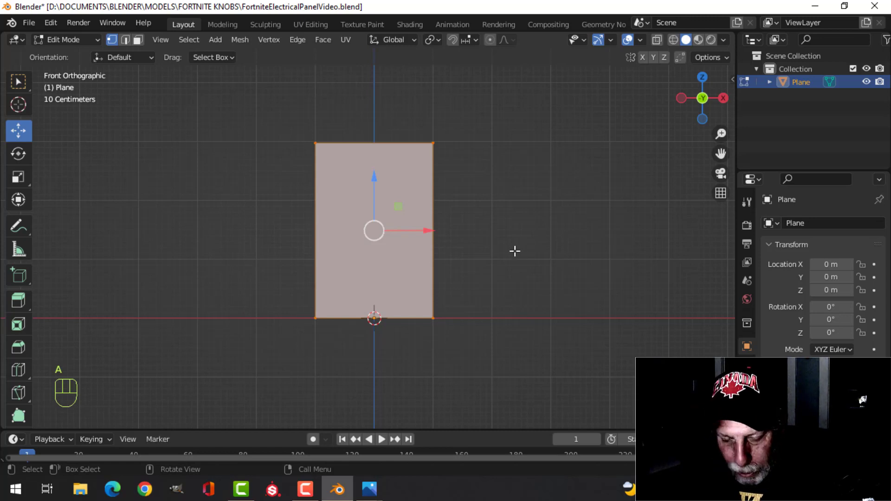
pyautogui.press('s')
pyautogui.press('x')
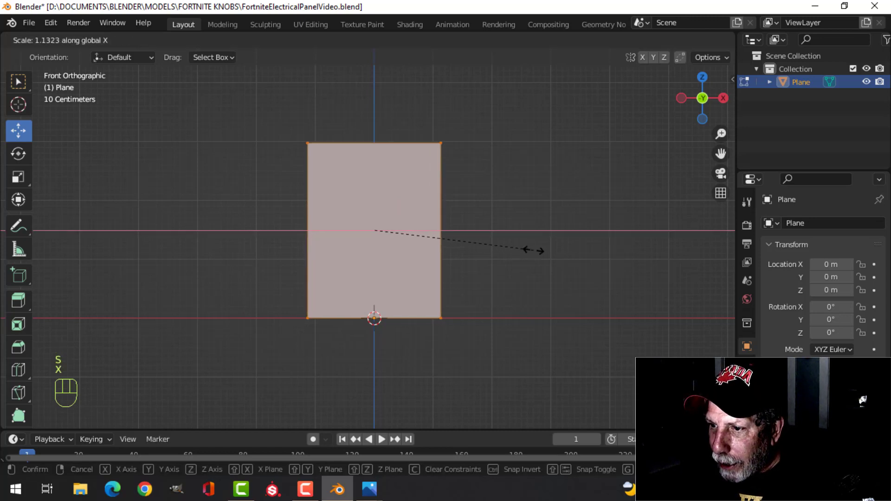
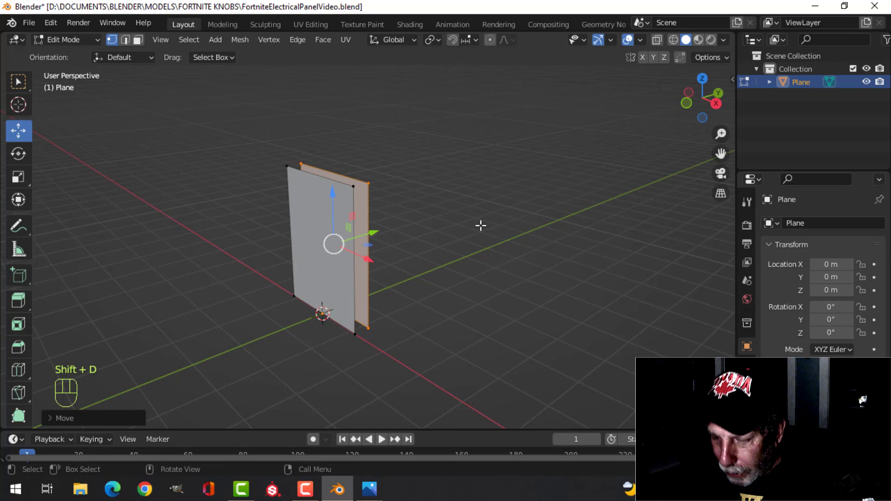
# Separate the copied face into its own object and select the front panel in Object Mode
pyautogui.press('p')
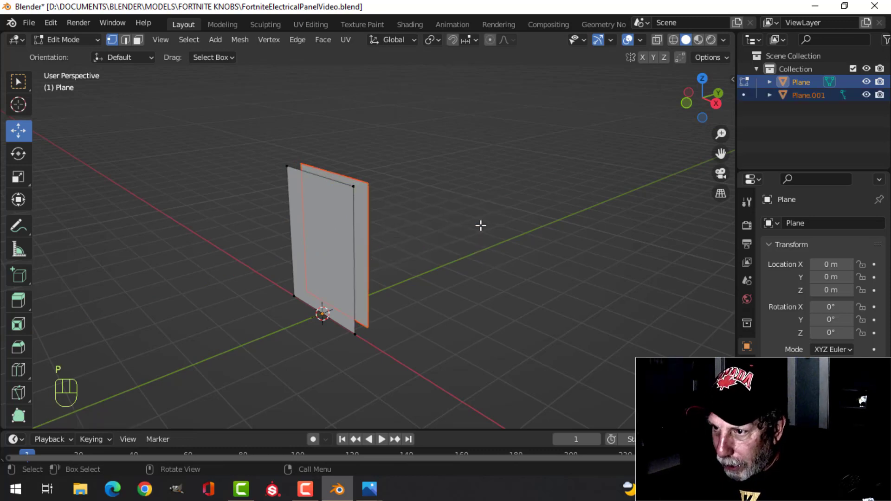
pyautogui.press('Tab')
pyautogui.click(366, 193)
pyautogui.click(332, 219)
pyautogui.moveTo(346, 240); pyautogui.dragTo(311, 245)
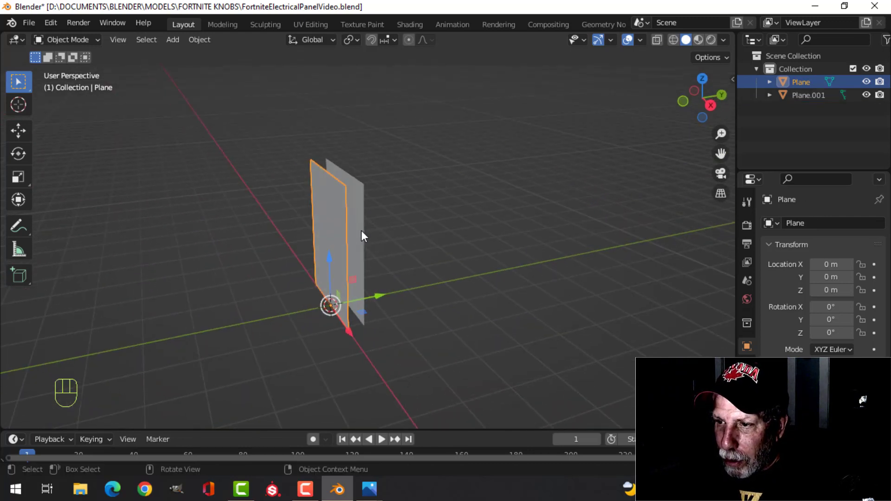
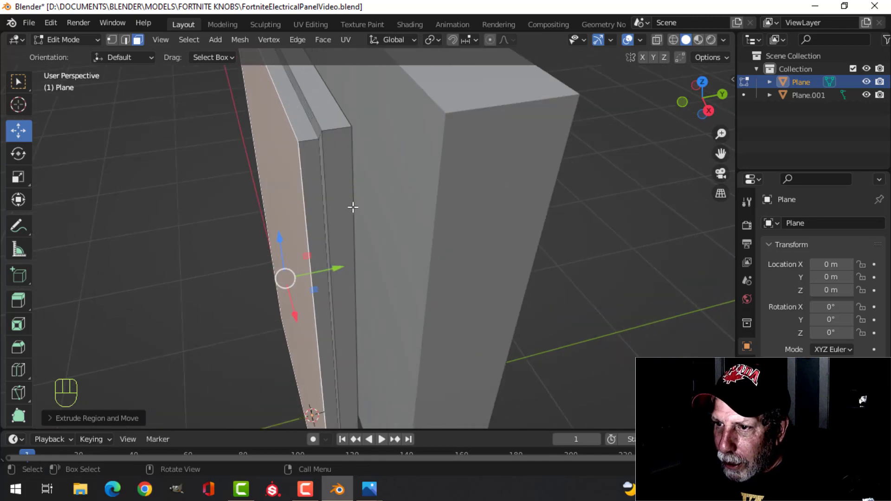
# Scale the front panel's face down slightly so a thin rim shows, then view the panel head-on
pyautogui.press('s')
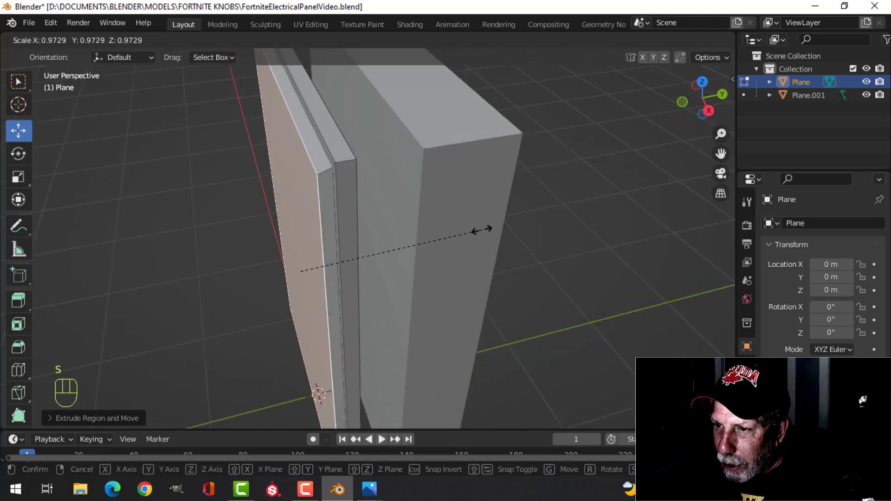
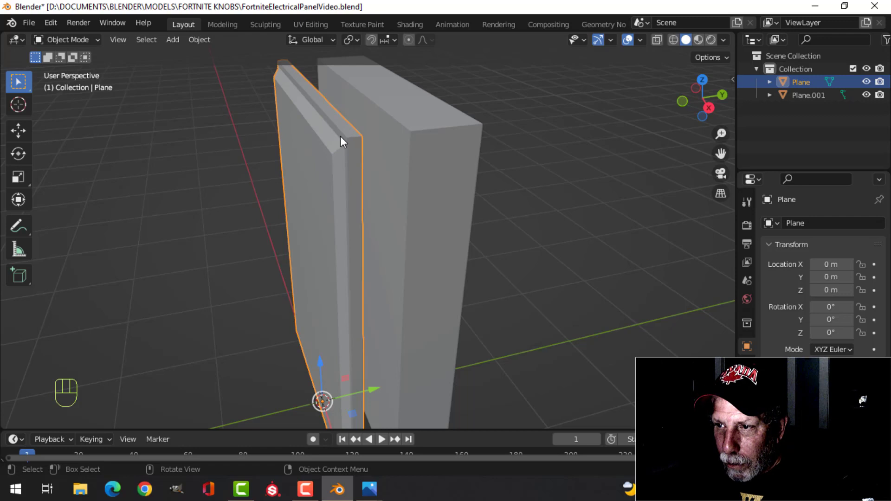
pyautogui.moveTo(395, 196); pyautogui.dragTo(467, 180)
pyautogui.middleClick(448, 191)
pyautogui.moveTo(435, 191); pyautogui.dragTo(452, 189)
pyautogui.moveTo(424, 218); pyautogui.dragTo(434, 180)
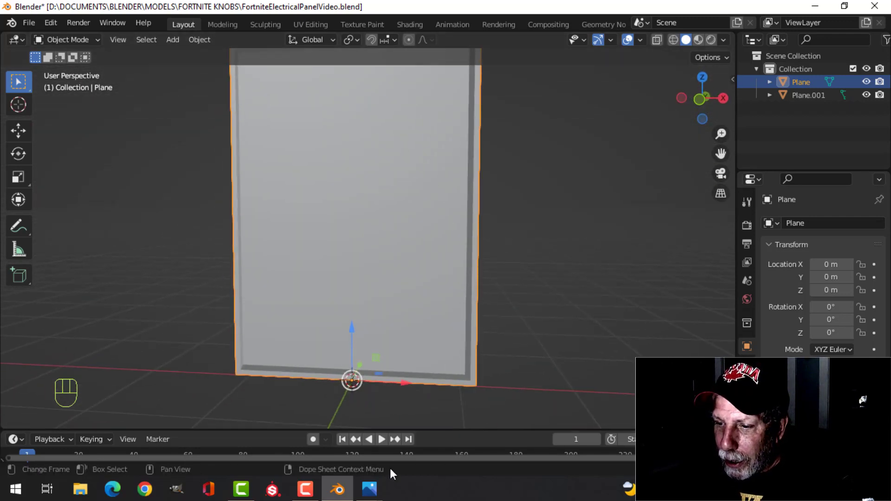
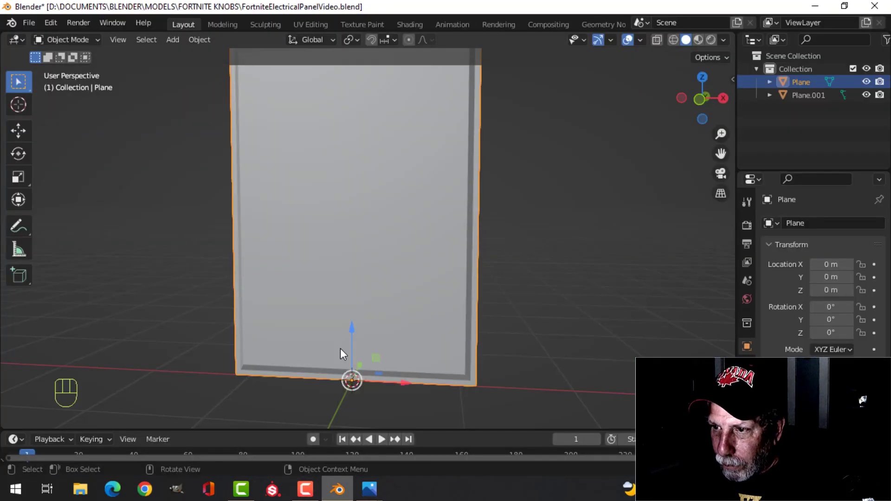
# Select the front panel, enter Edit Mode in front view and deselect all geometry
pyautogui.click(342, 222)
pyautogui.click(371, 166)
pyautogui.moveTo(386, 192); pyautogui.dragTo(409, 194)
pyautogui.press('Tab')
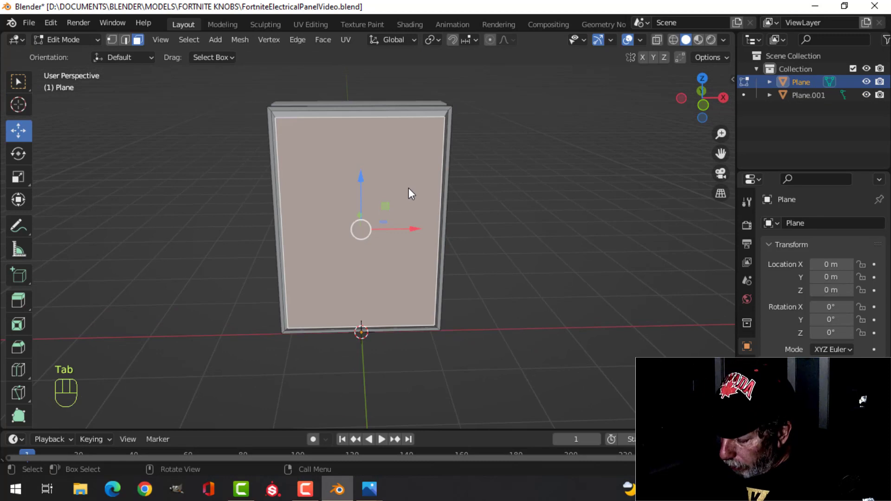
pyautogui.press('KP_1')
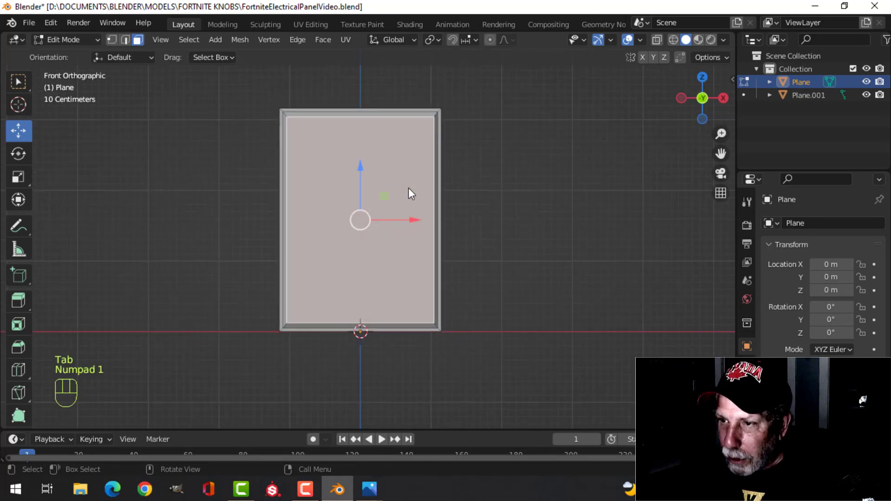
pyautogui.press('alt+a')
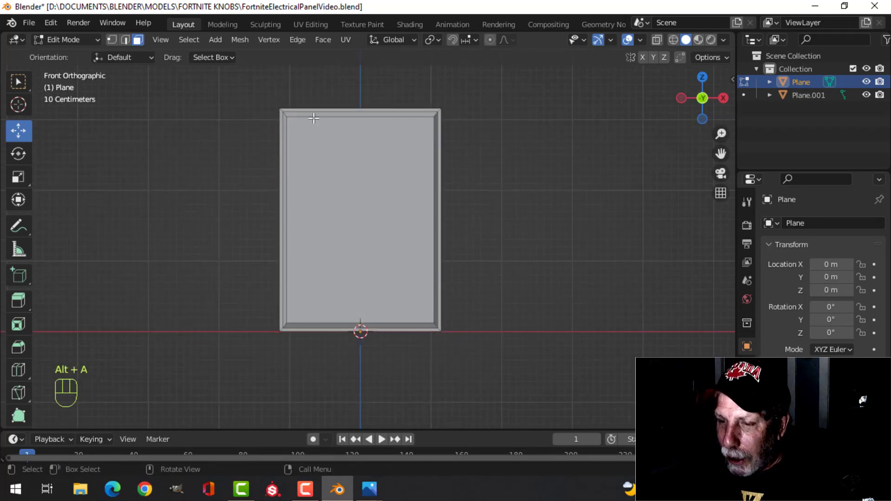
# Loop-cut a vertical edge loop near the left side and scale it on X to straighten it
pyautogui.press('ctrl+r')
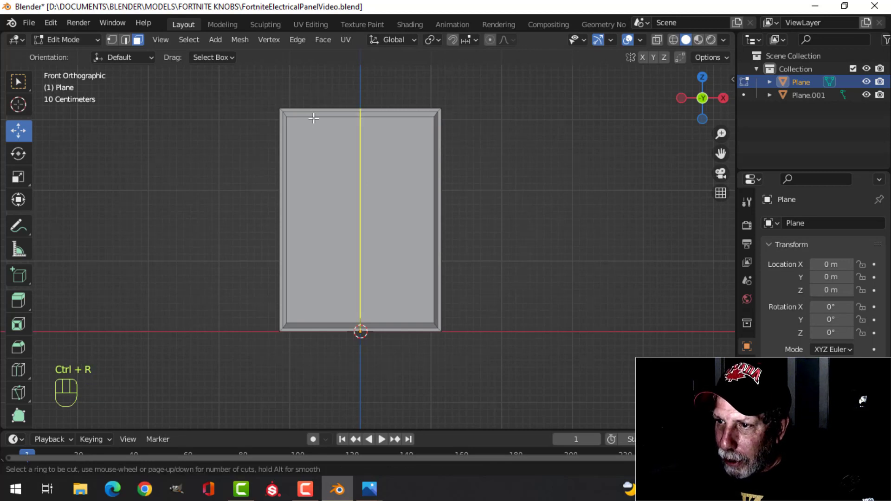
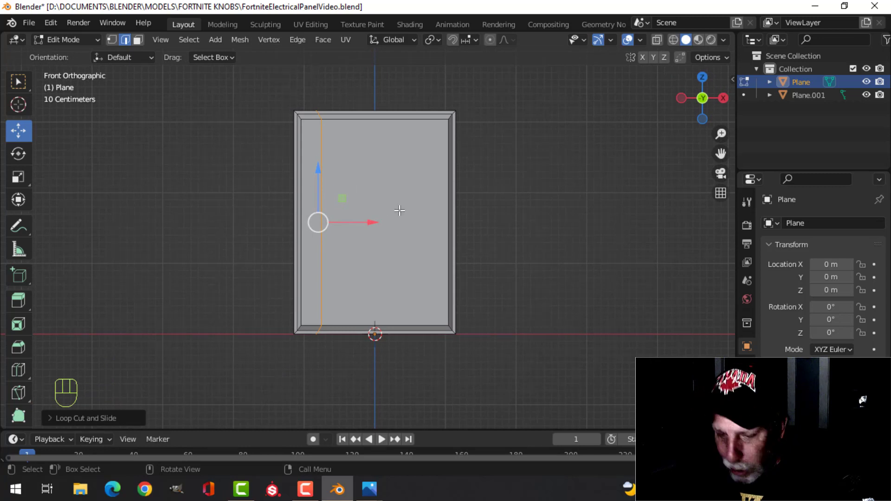
pyautogui.press('s')
pyautogui.press('x')
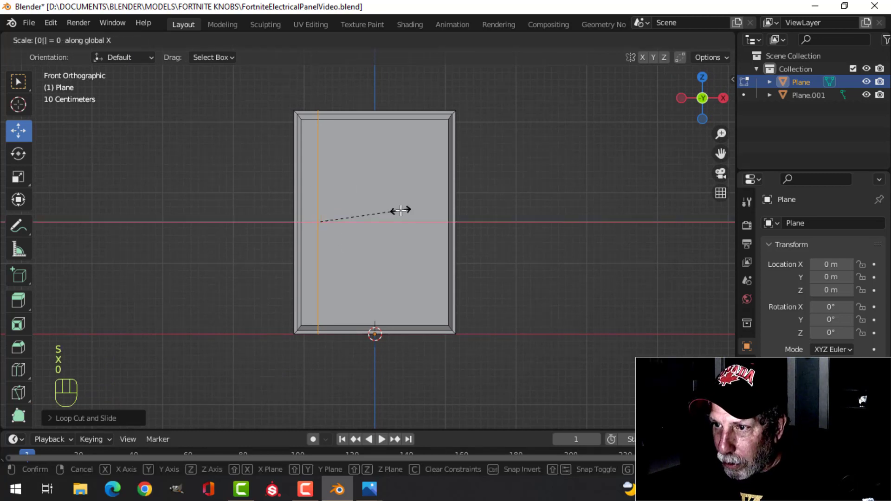
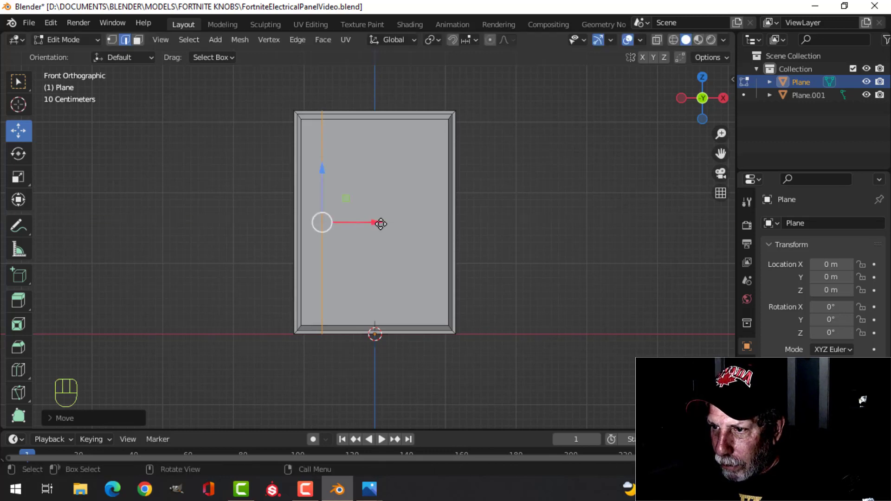
# Add another vertical loop cut and bevel it into a narrow vertical strip
pyautogui.press('ctrl+r')
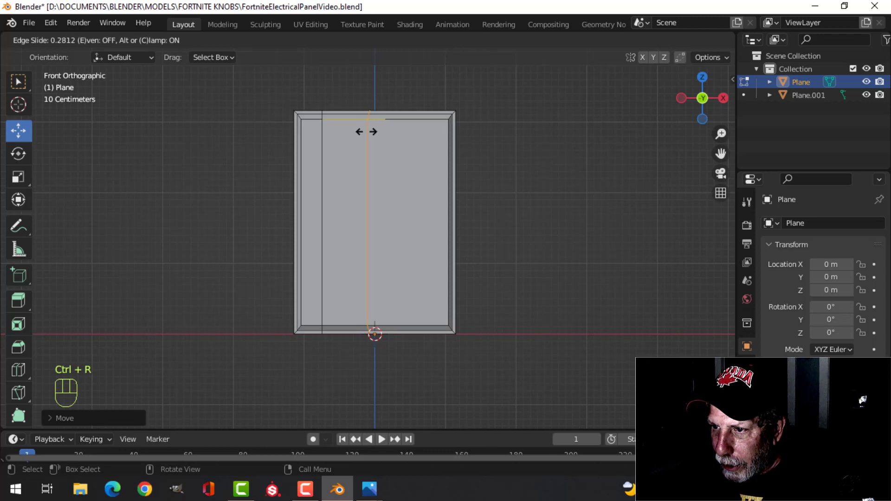
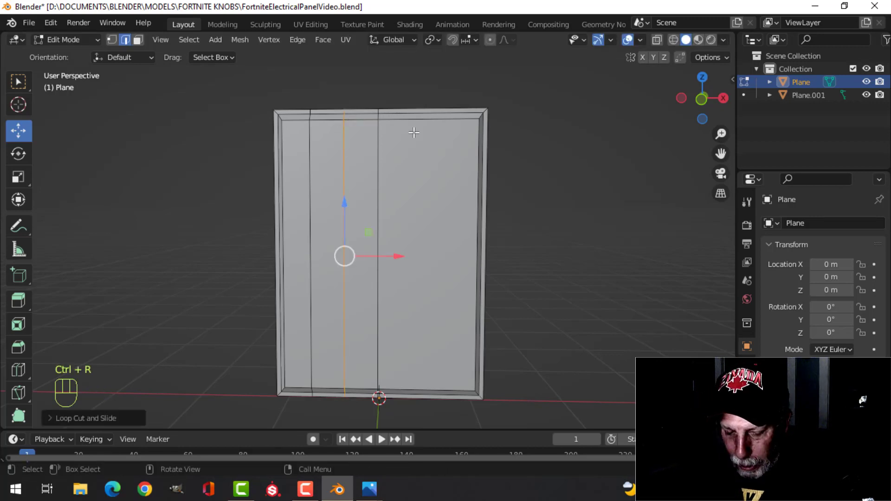
pyautogui.press('ctrl+b')
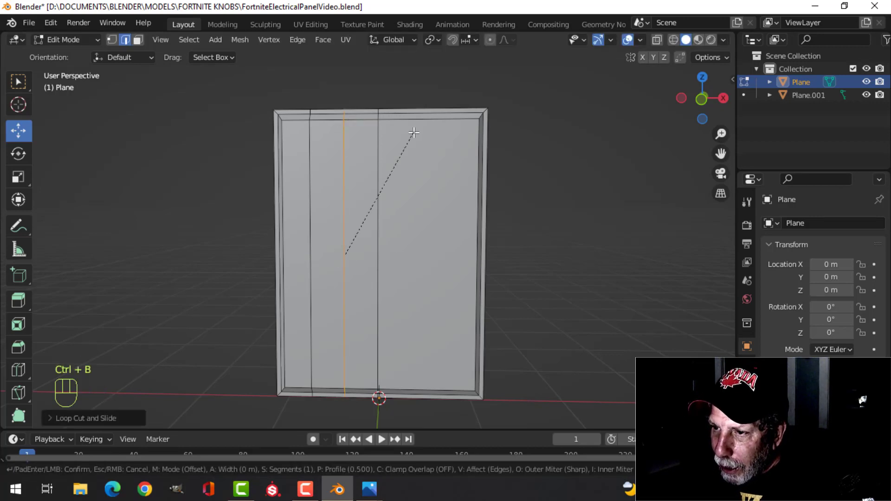
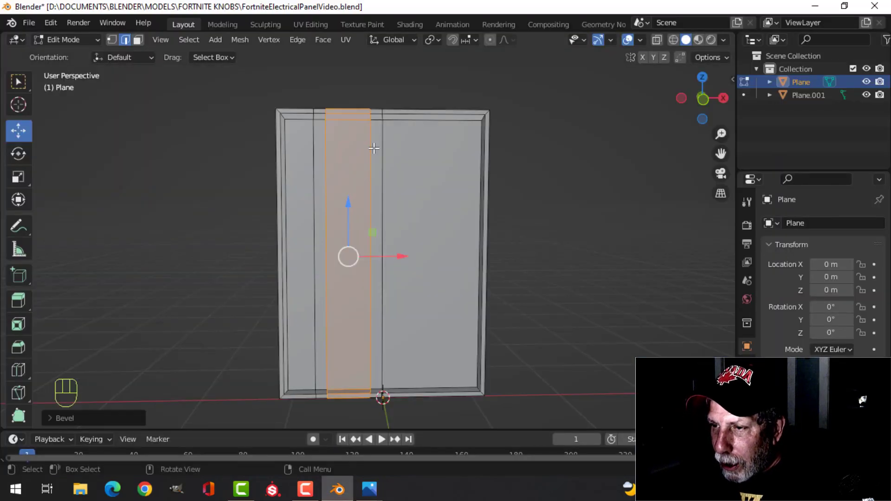
# Loop-cut a horizontal edge near the top of the front panel and slide it into place
pyautogui.press('ctrl+r')
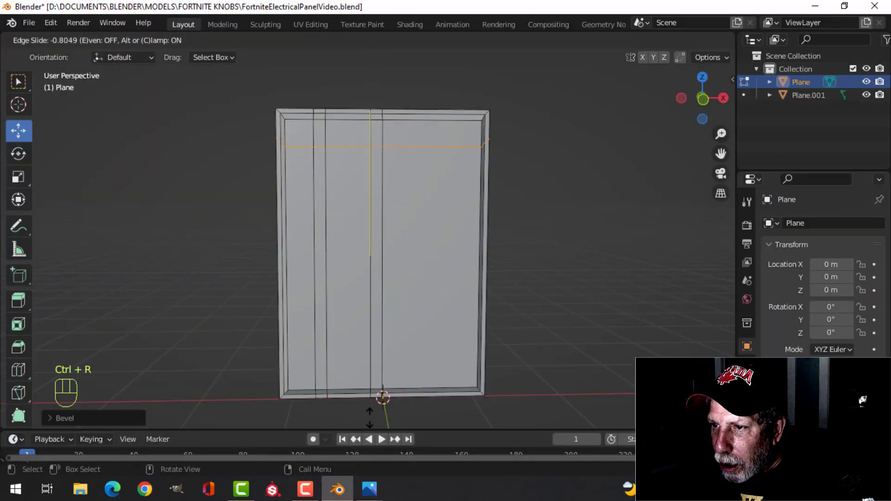
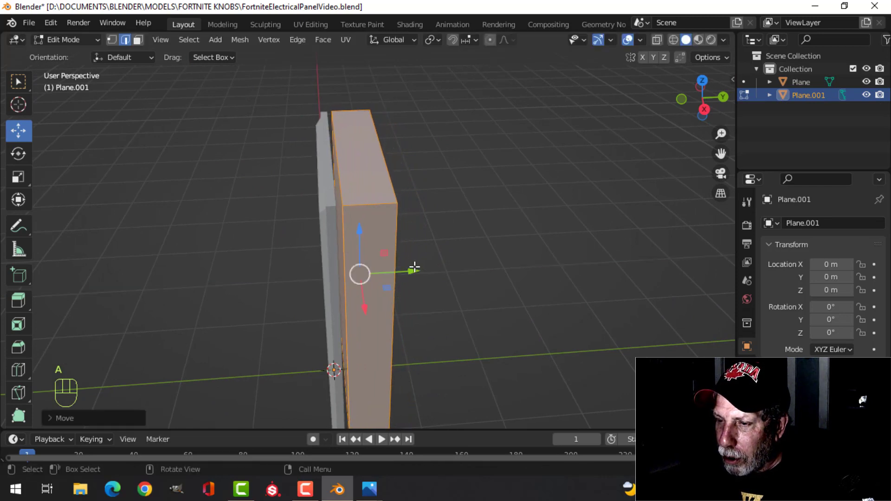
# Leave the rear box's Edit Mode and orbit to view the panels from the side
pyautogui.press('Tab')
pyautogui.moveTo(386, 264); pyautogui.dragTo(386, 270)
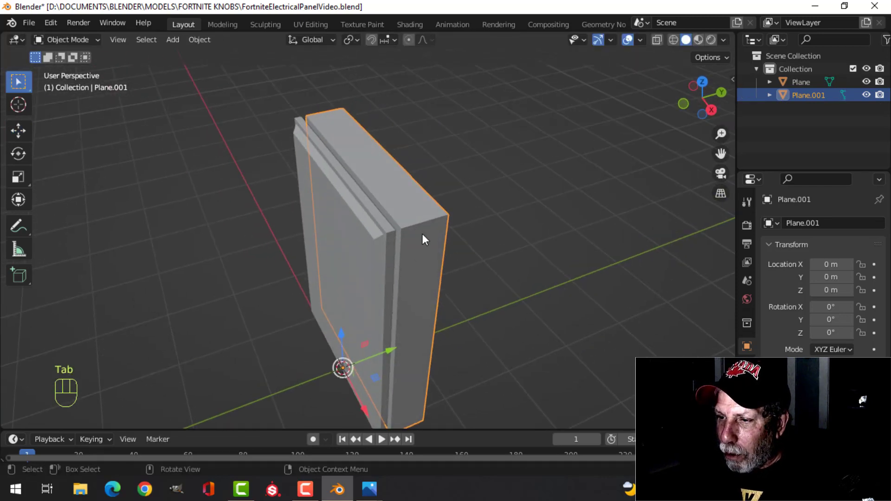
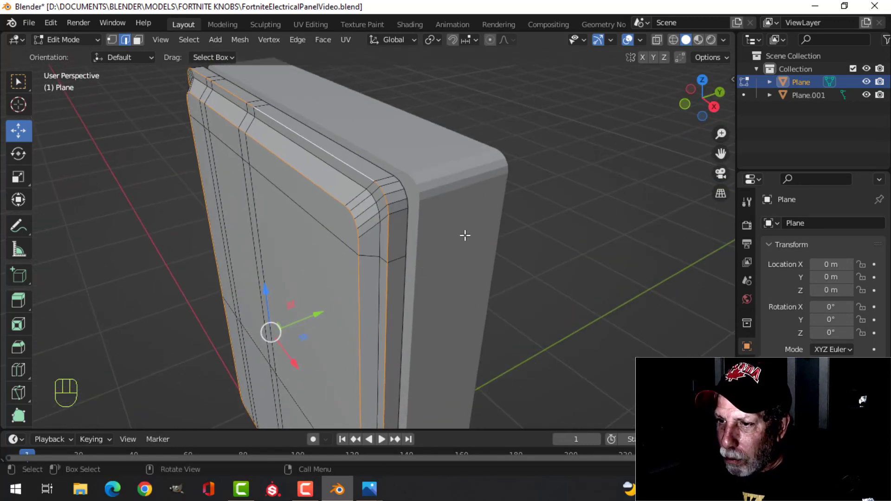
# Apply a four-segment bevel to the front panel's border edge loop for rounded corners
pyautogui.press('ctrl+b')
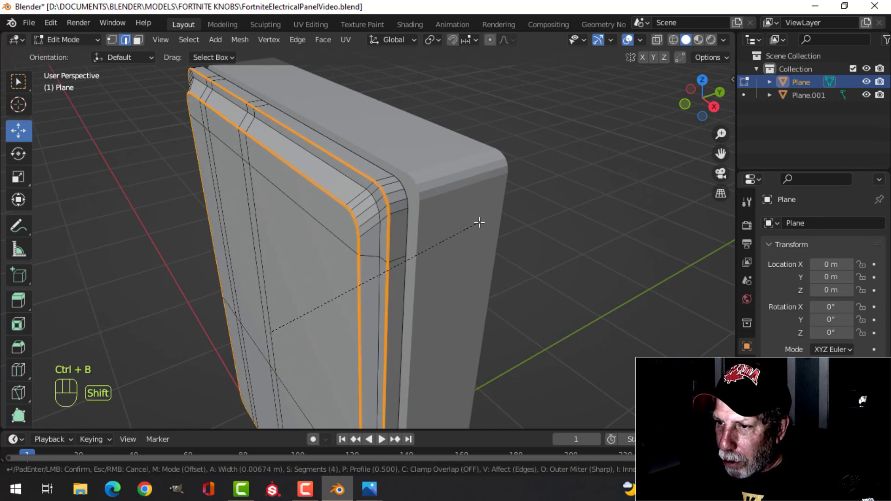
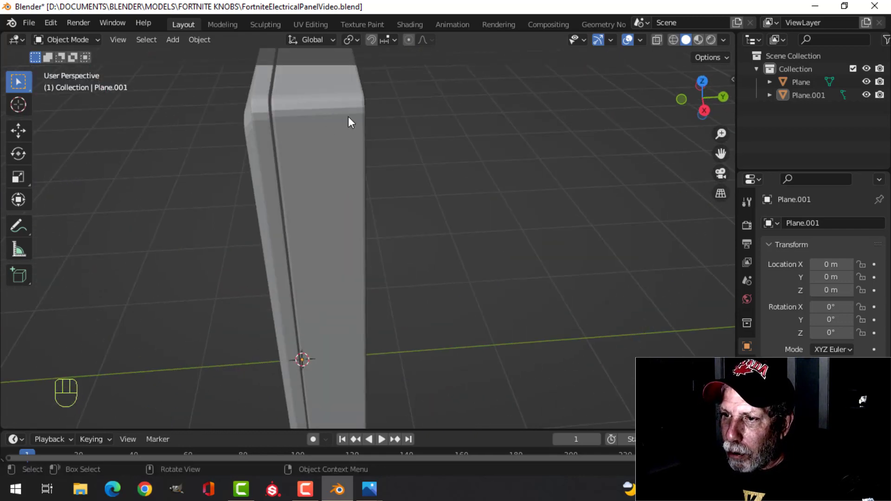
# Edit the outer box in edge mode and loop-cut a vertical edge loop slid toward one side
pyautogui.moveTo(367, 217); pyautogui.dragTo(431, 248)
pyautogui.middleClick(415, 247)
pyautogui.click(399, 177)
pyautogui.press('Tab')
pyautogui.press('alt+a')
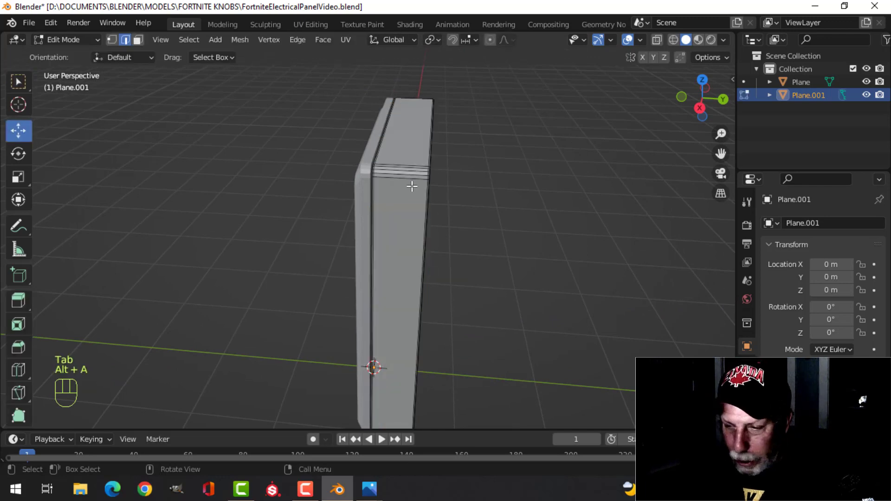
pyautogui.press('ctrl+r')
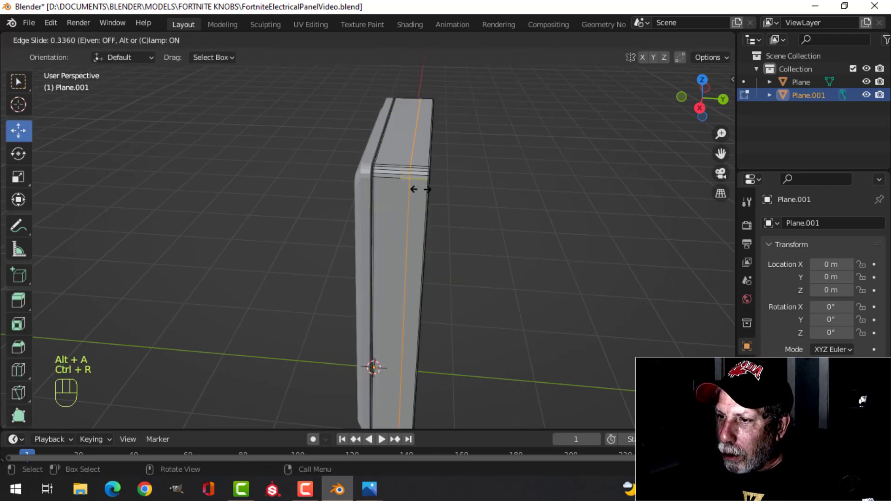
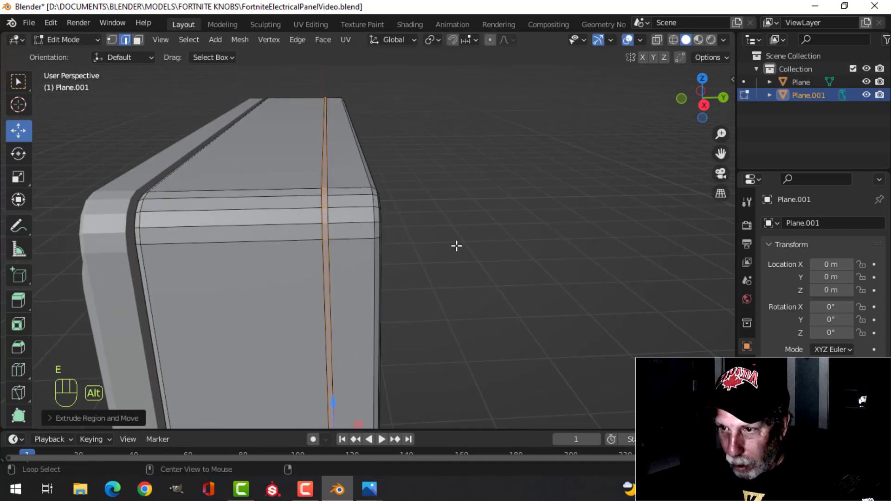
# Shrink the new loops inward so they form grooves around the outer box
pyautogui.press('alt+s')
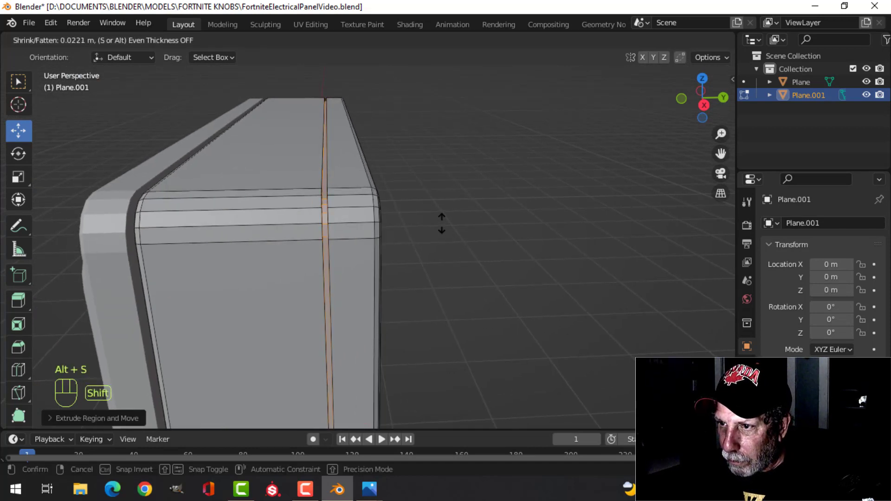
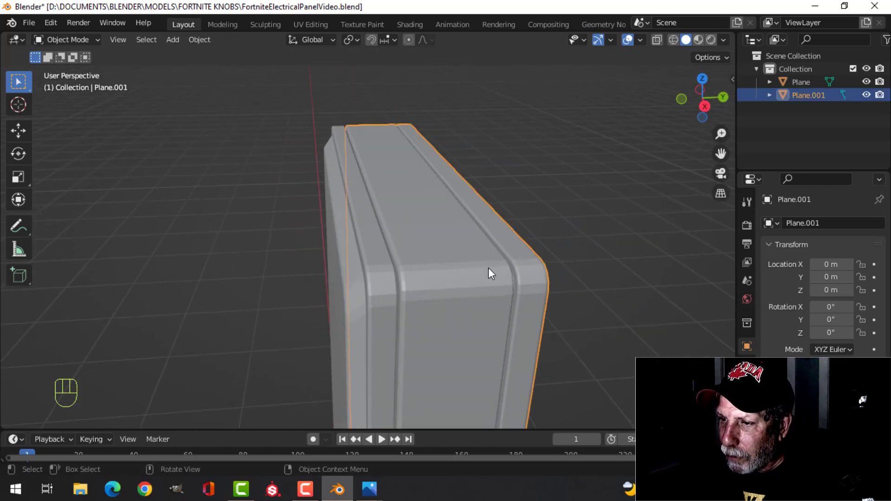
pyautogui.press('Tab')
pyautogui.press('a')
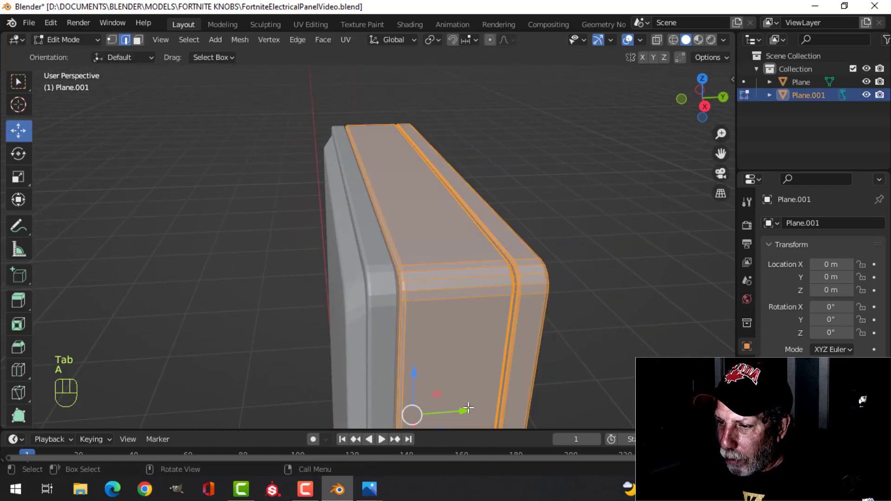
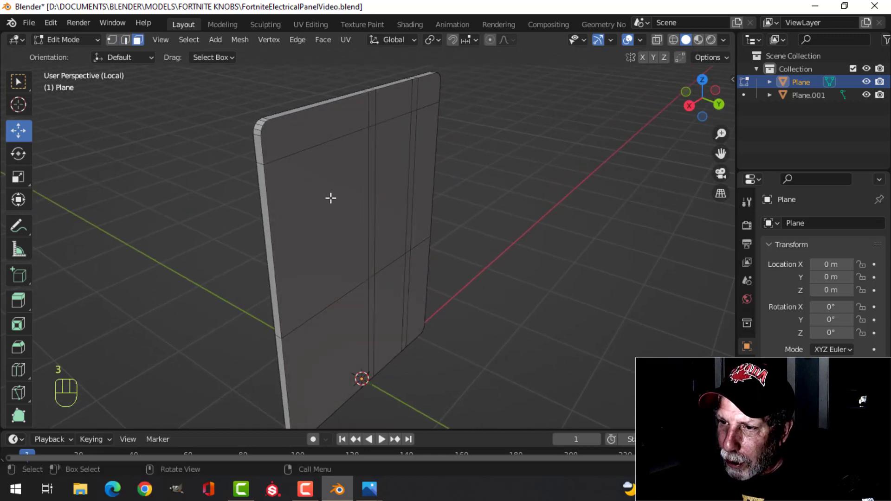
# Circle-select the front panel faces and switch to edge selection to isolate the panel
pyautogui.press('c')
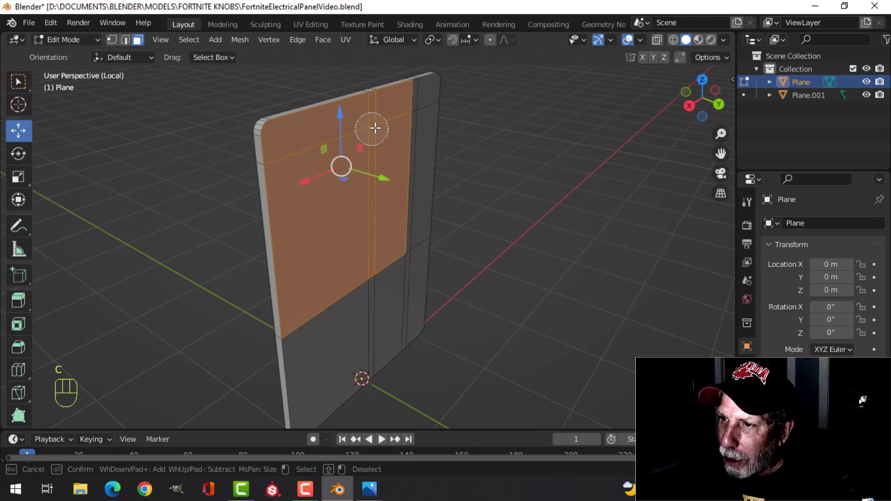
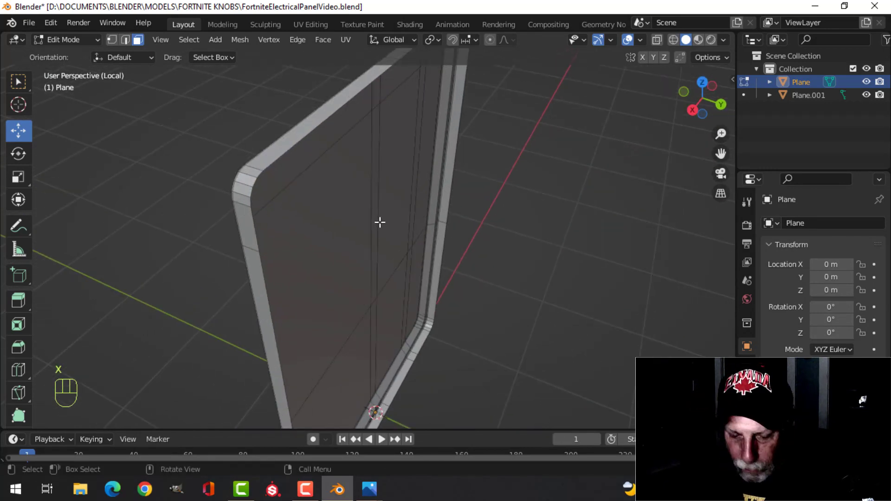
pyautogui.press('2')
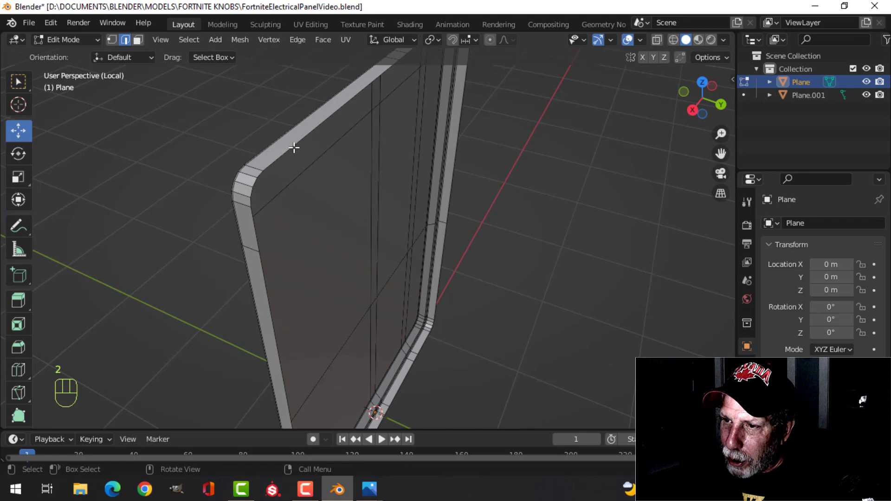
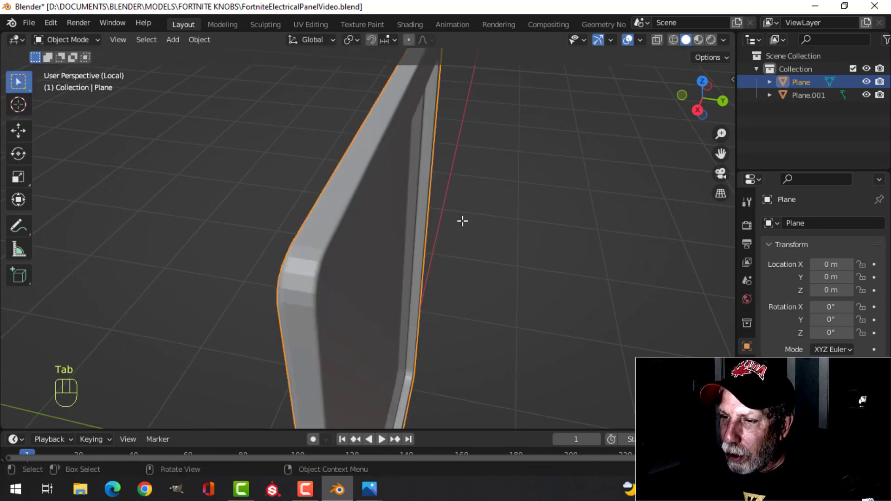
# Leave local view to bring back the whole box and orbit to face the front panel
pyautogui.press('alt+a')
pyautogui.middleClick(450, 245)
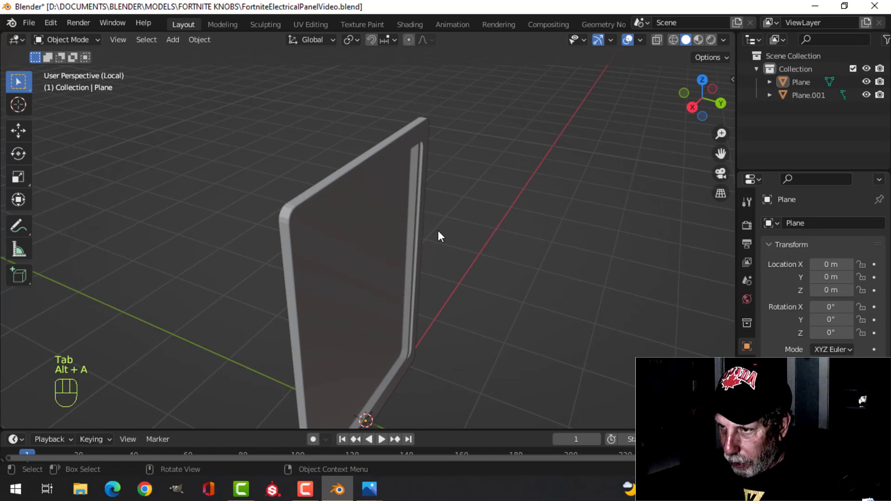
pyautogui.press('/')
pyautogui.middleClick(436, 240)
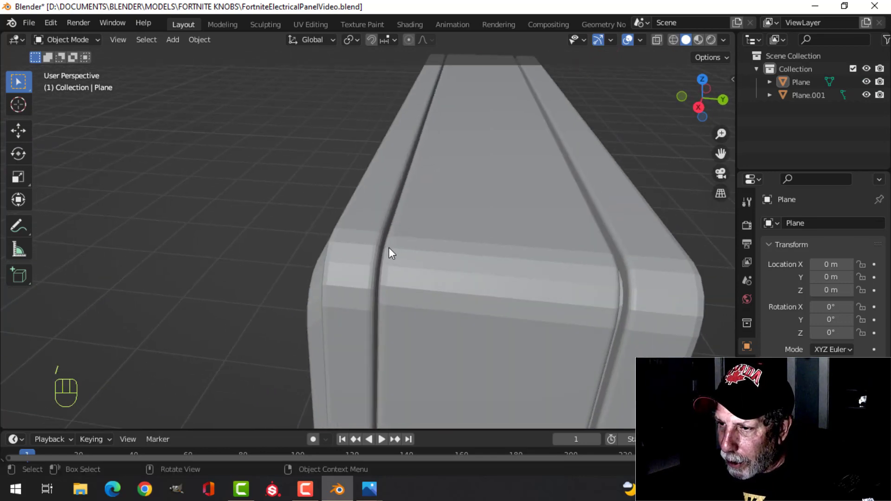
pyautogui.moveTo(393, 246); pyautogui.dragTo(468, 254)
pyautogui.moveTo(472, 231); pyautogui.dragTo(429, 234)
pyautogui.moveTo(468, 201); pyautogui.dragTo(442, 175)
pyautogui.moveTo(499, 221); pyautogui.dragTo(537, 207)
# Orbit up to the panel's top edge to reach the two vertical front loops
pyautogui.middleClick(415, 250)
pyautogui.moveTo(491, 242); pyautogui.dragTo(481, 220)
pyautogui.moveTo(459, 224); pyautogui.dragTo(504, 210)
pyautogui.middleClick(480, 217)
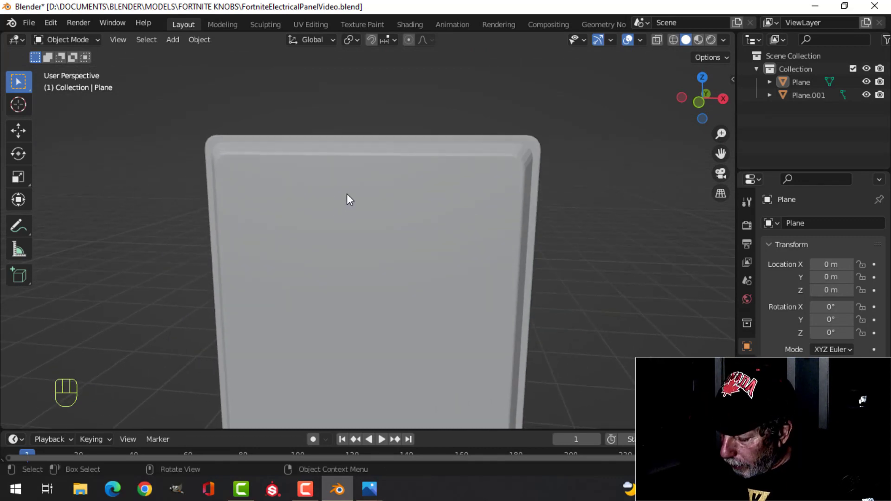
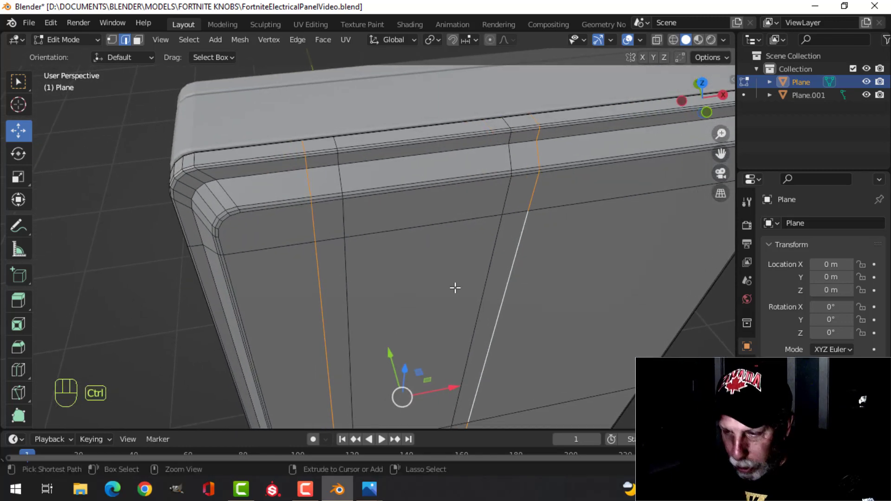
# Bevel the two vertical loops, push them inward into grooves, and bevel the groove edges softer
pyautogui.press('ctrl+b')
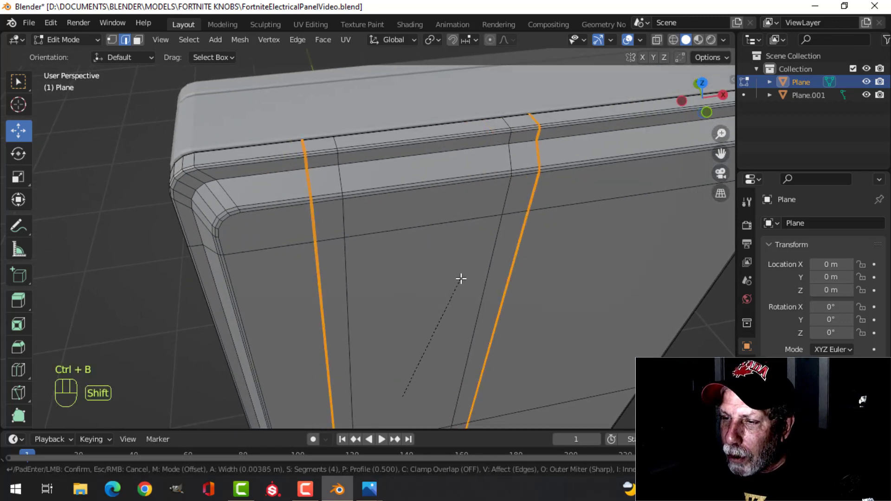
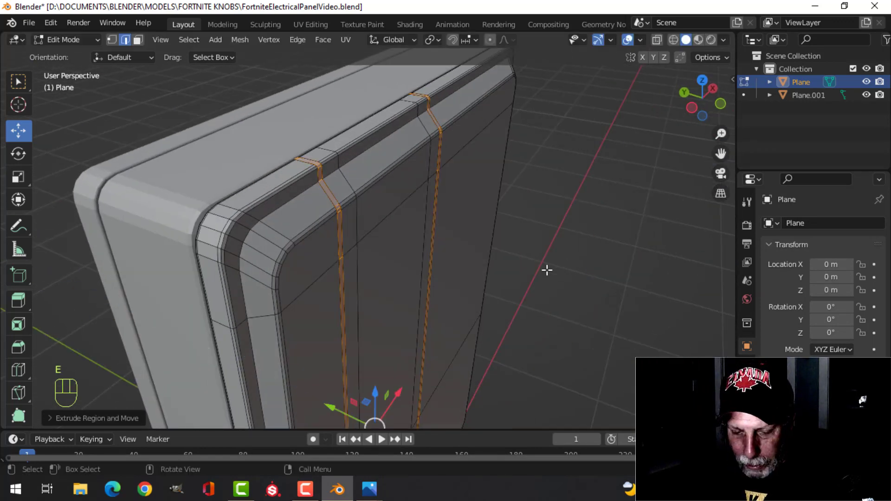
pyautogui.press('alt+s')
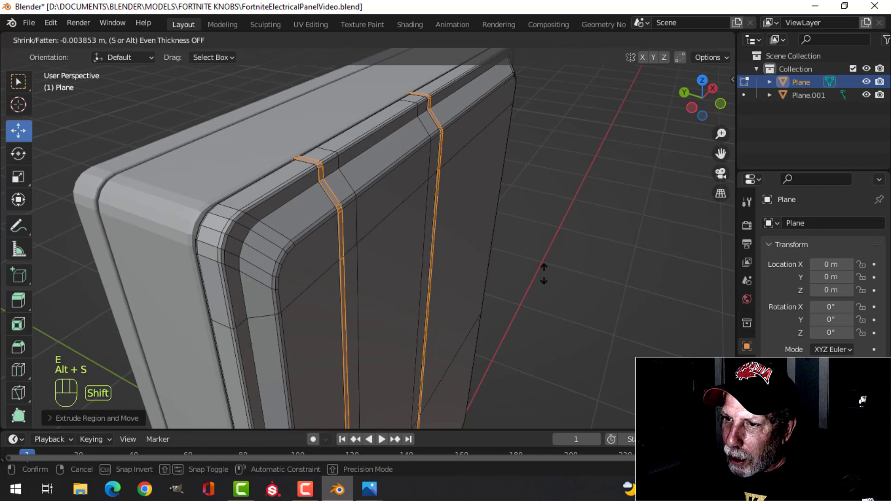
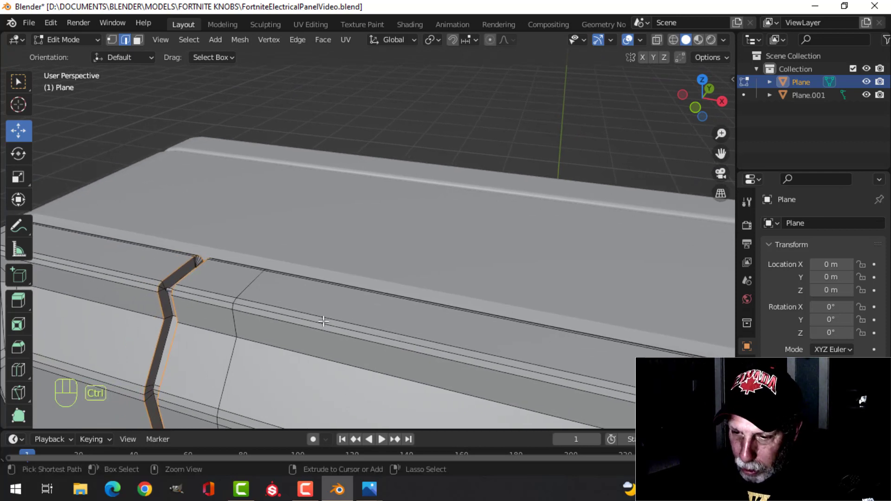
pyautogui.press('ctrl+b')
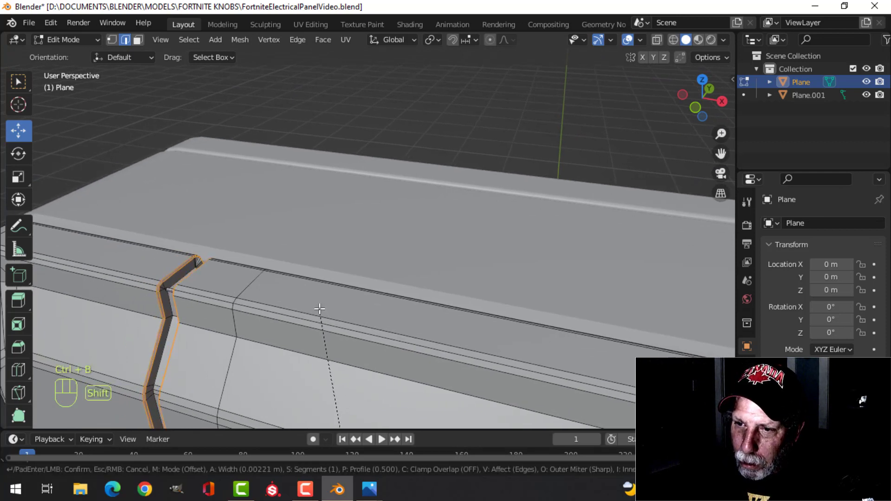
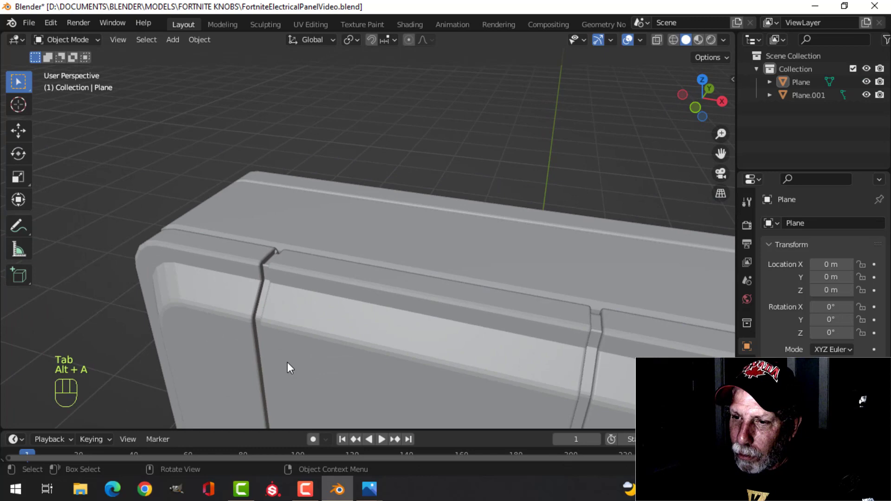
# Orbit around the electrical box to inspect the two grooves on the front
pyautogui.moveTo(335, 334); pyautogui.dragTo(369, 226)
pyautogui.moveTo(367, 293); pyautogui.dragTo(360, 305)
pyautogui.moveTo(386, 297); pyautogui.dragTo(375, 232)
pyautogui.moveTo(388, 260); pyautogui.dragTo(428, 253)
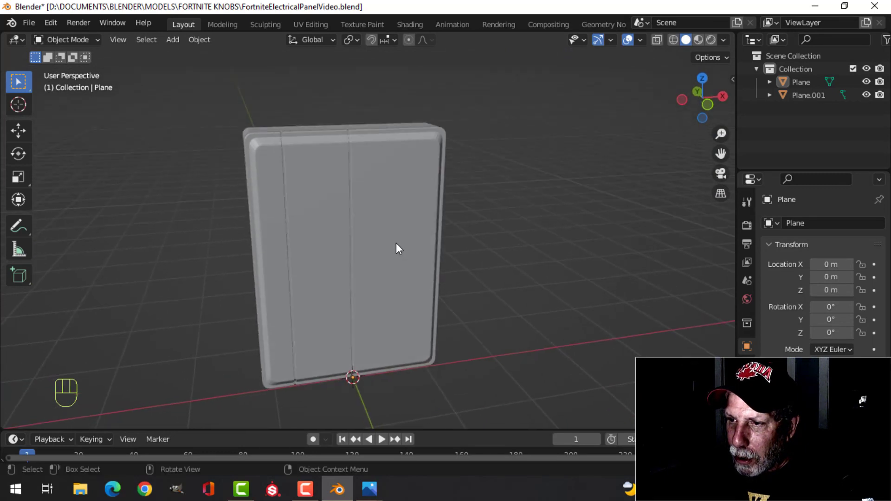
pyautogui.moveTo(407, 250); pyautogui.dragTo(455, 326)
pyautogui.middleClick(467, 288)
pyautogui.moveTo(440, 297); pyautogui.dragTo(426, 284)
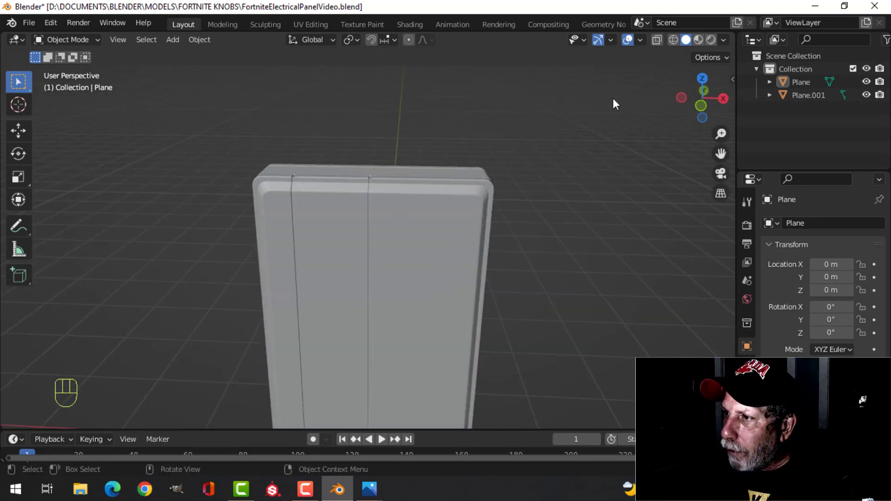
pyautogui.moveTo(730, 41); pyautogui.dragTo(514, 312)
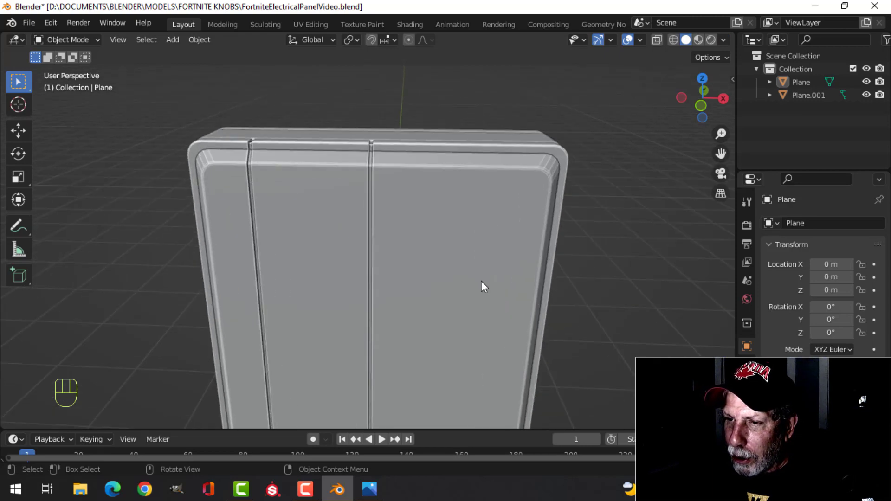
pyautogui.moveTo(462, 268); pyautogui.dragTo(452, 298)
pyautogui.moveTo(431, 261); pyautogui.dragTo(470, 258)
pyautogui.moveTo(452, 278); pyautogui.dragTo(456, 229)
# Select the front panel and edit it in front orthographic view
pyautogui.click(429, 288)
pyautogui.press('KP_1')
pyautogui.press('Tab')
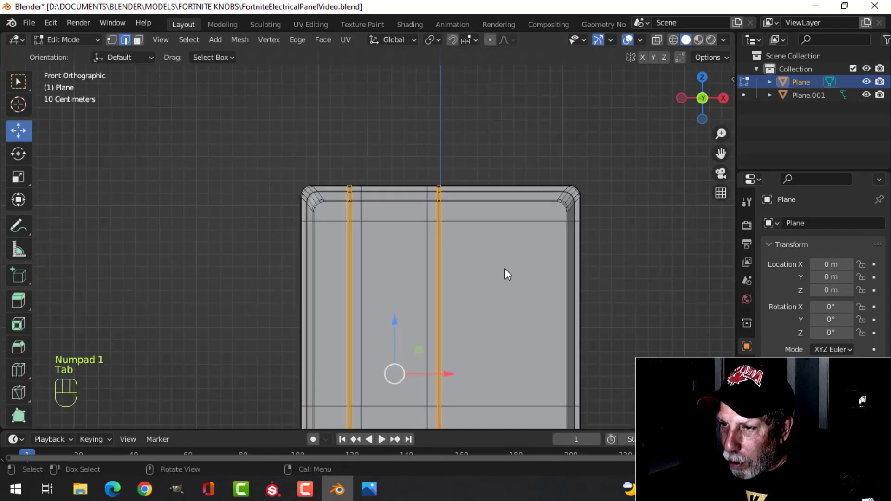
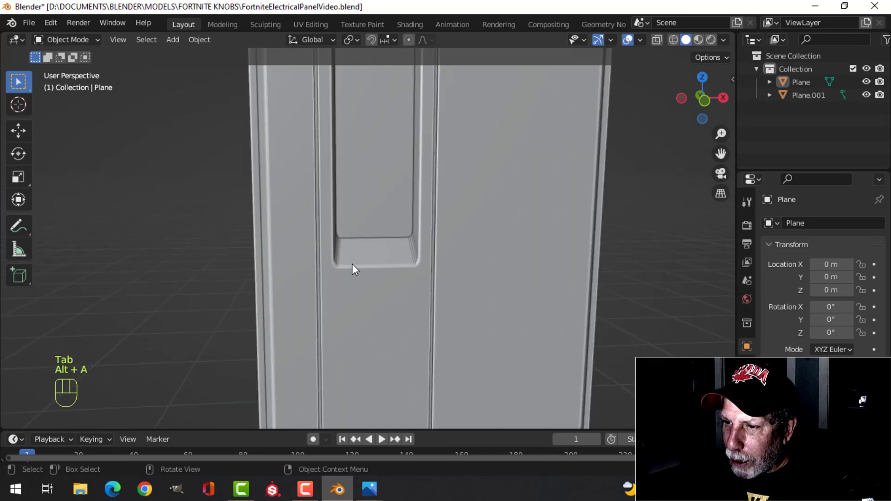
# Zoom out to the whole panel and save the electrical panel file with Ctrl+S
pyautogui.moveTo(462, 238); pyautogui.dragTo(456, 284)
pyautogui.moveTo(446, 270); pyautogui.dragTo(438, 273)
pyautogui.moveTo(446, 294); pyautogui.dragTo(422, 262)
pyautogui.press('ctrl+s')
pyautogui.middleClick(454, 285)
pyautogui.middleClick(445, 271)
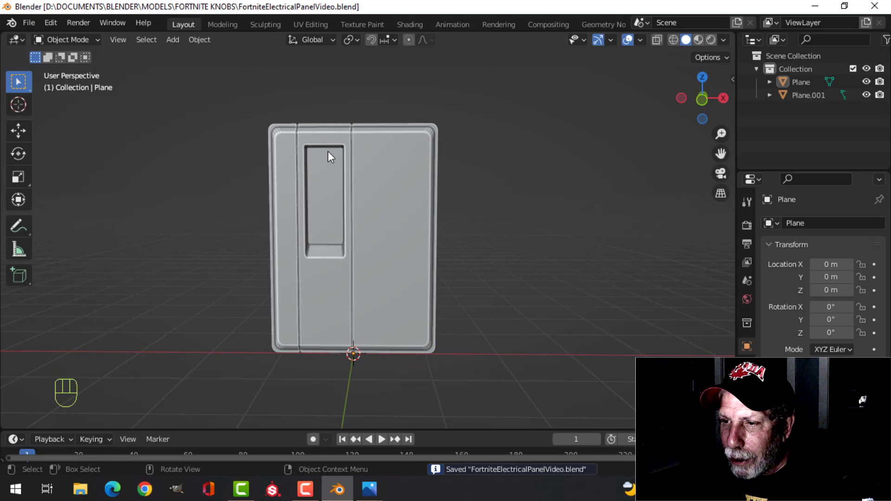
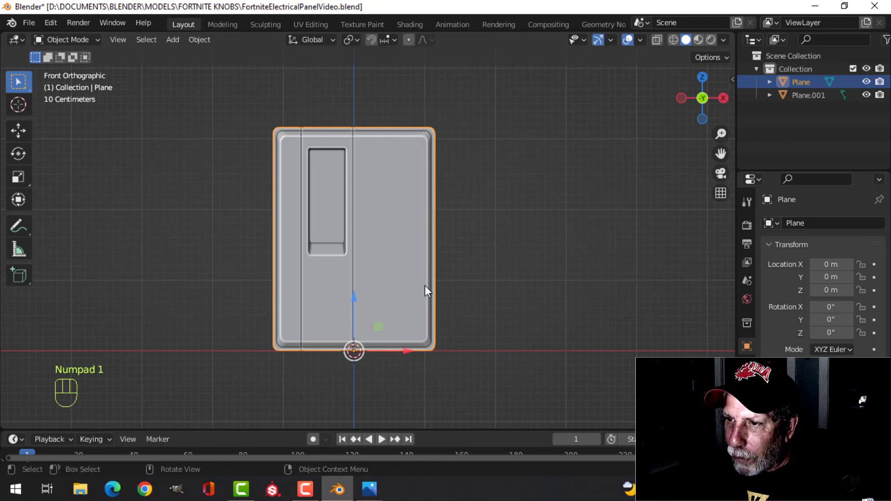
# Edit the panel in see-through wireframe from the front and box-select the recess vertices to move
pyautogui.press('Tab')
pyautogui.press('alt+a')
pyautogui.press('z')
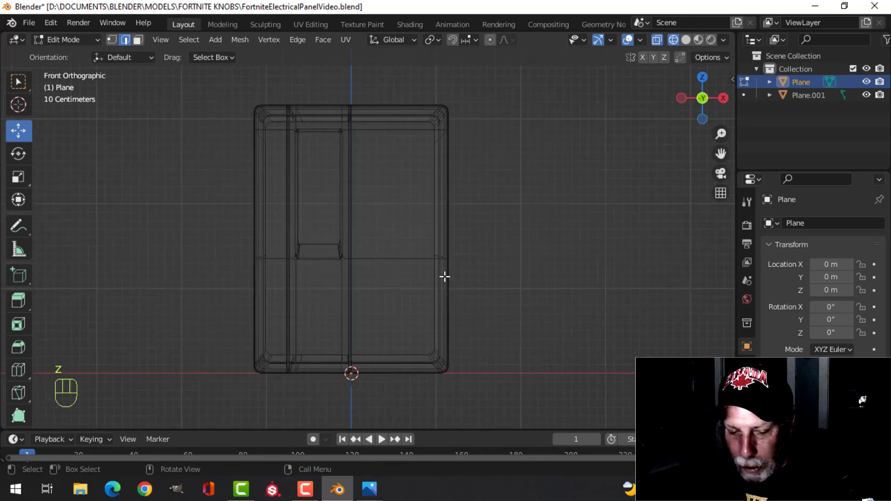
pyautogui.press('1')
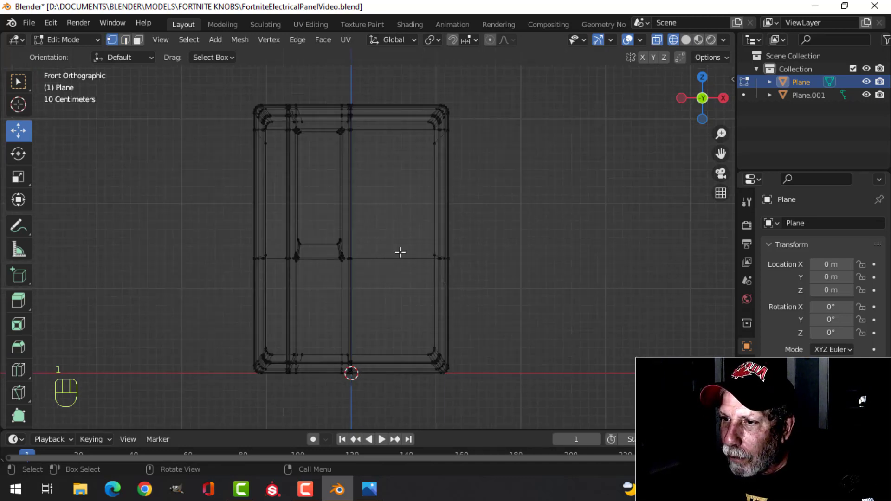
pyautogui.press('b')
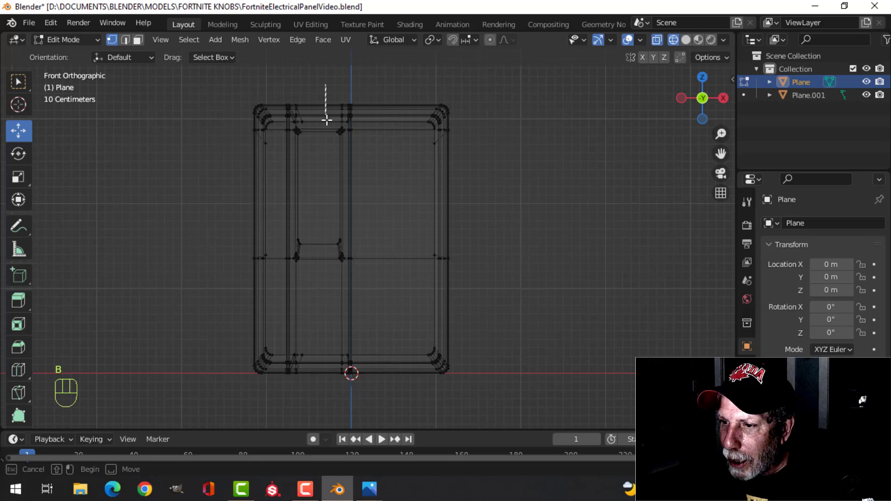
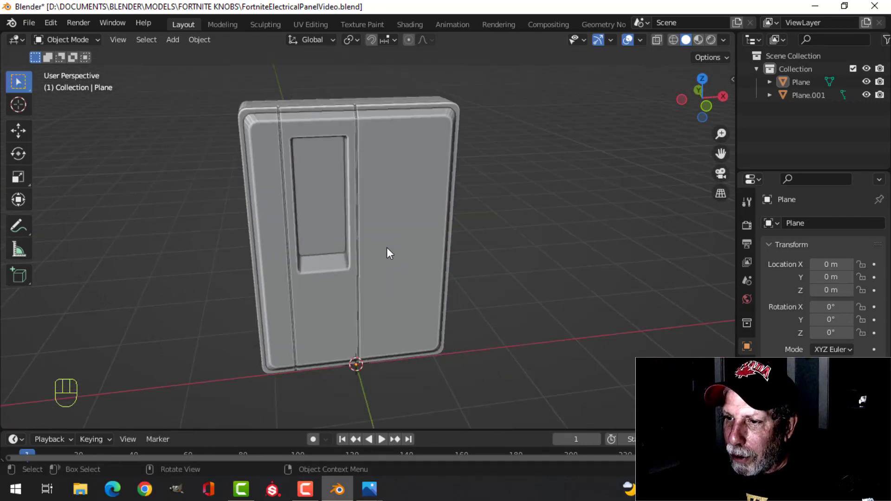
# Snap the 3D cursor to the selected window face and leave Edit Mode
pyautogui.middleClick(442, 254)
pyautogui.moveTo(430, 258); pyautogui.dragTo(405, 238)
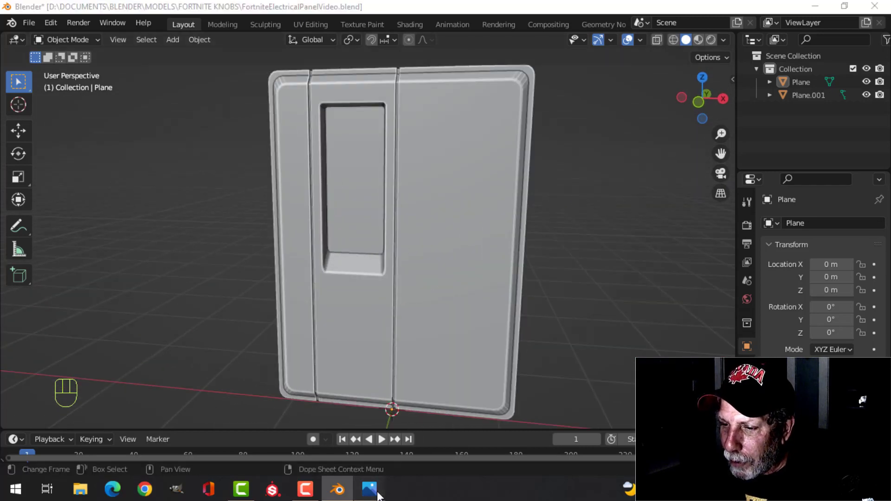
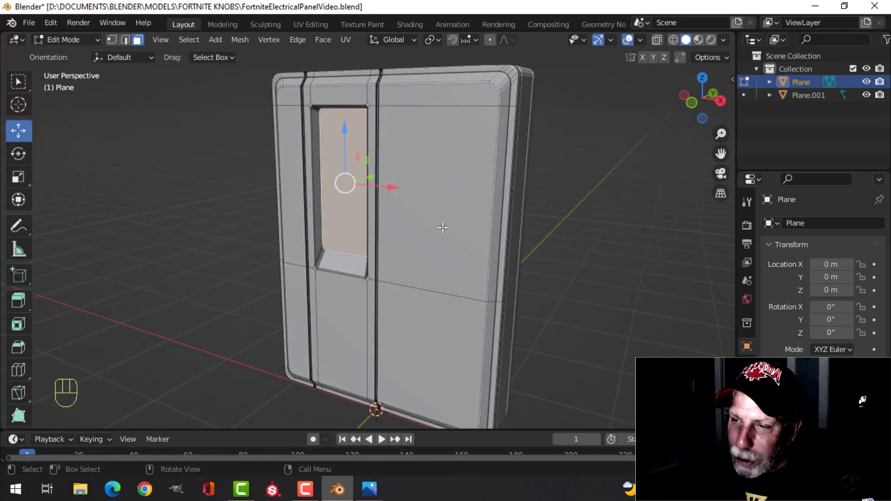
pyautogui.press('shift+s')
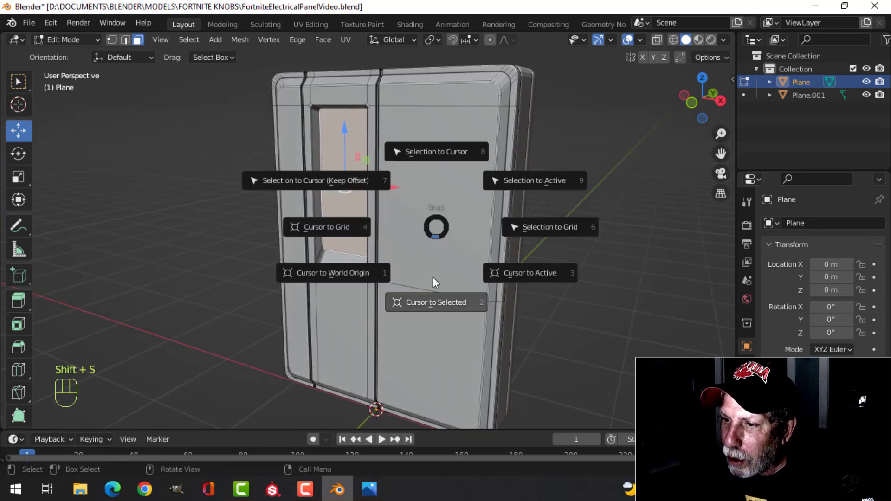
pyautogui.press('Tab')
pyautogui.moveTo(432, 211); pyautogui.dragTo(423, 201)
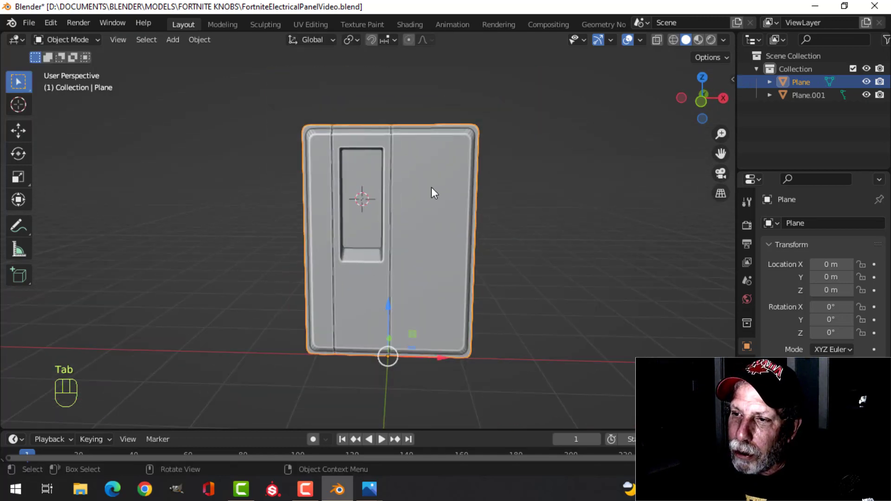
# Add a new mesh plane at the cursor in the window opening
pyautogui.moveTo(431, 204); pyautogui.dragTo(387, 212)
pyautogui.middleClick(414, 219)
pyautogui.moveTo(421, 222); pyautogui.dragTo(456, 210)
pyautogui.moveTo(479, 207); pyautogui.dragTo(420, 217)
pyautogui.middleClick(426, 216)
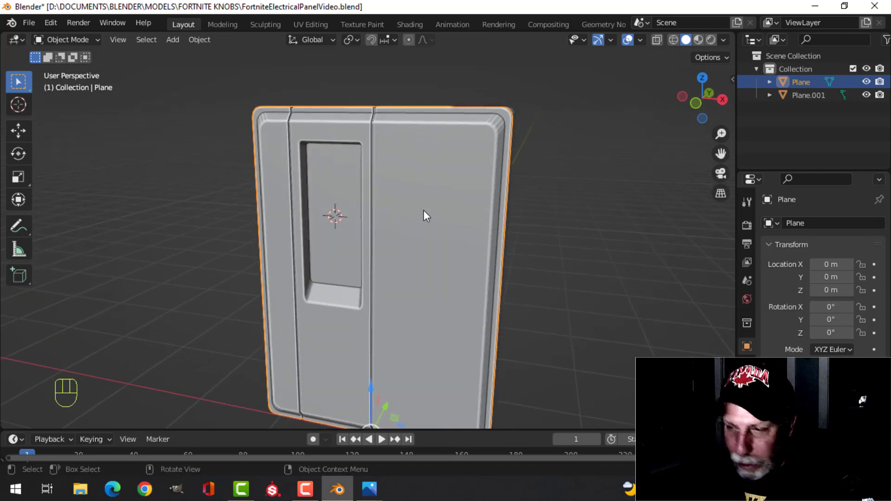
pyautogui.press('shift+a')
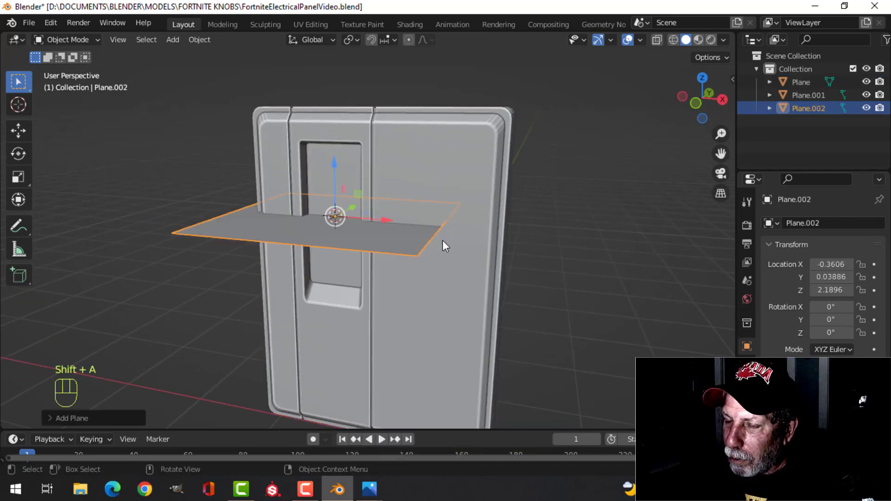
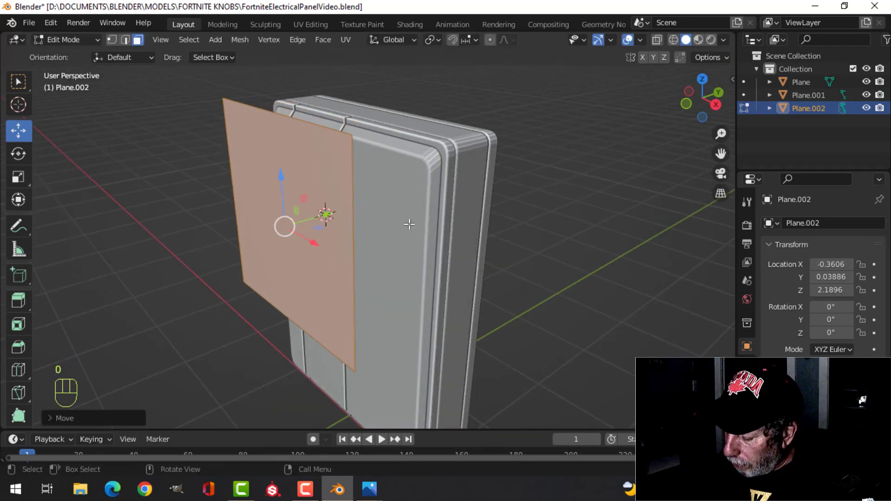
# Scale the upright plane down in front view to fit the window recess
pyautogui.press('KP_1')
pyautogui.press('s')
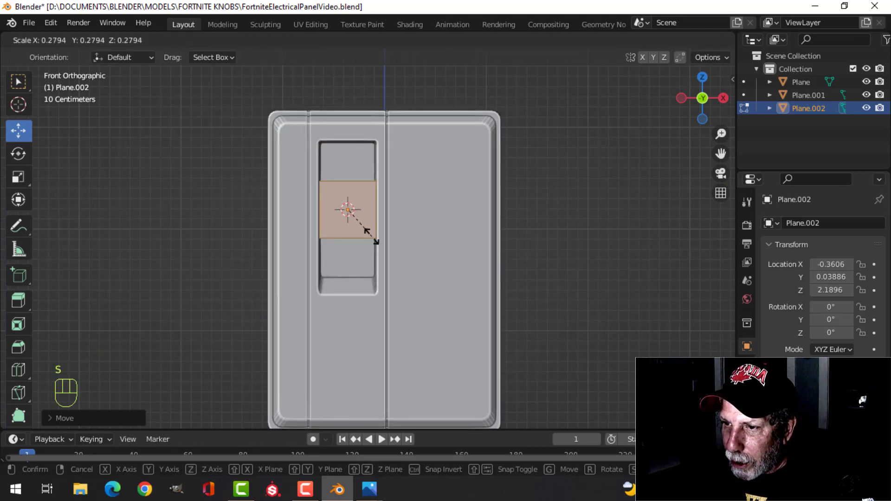
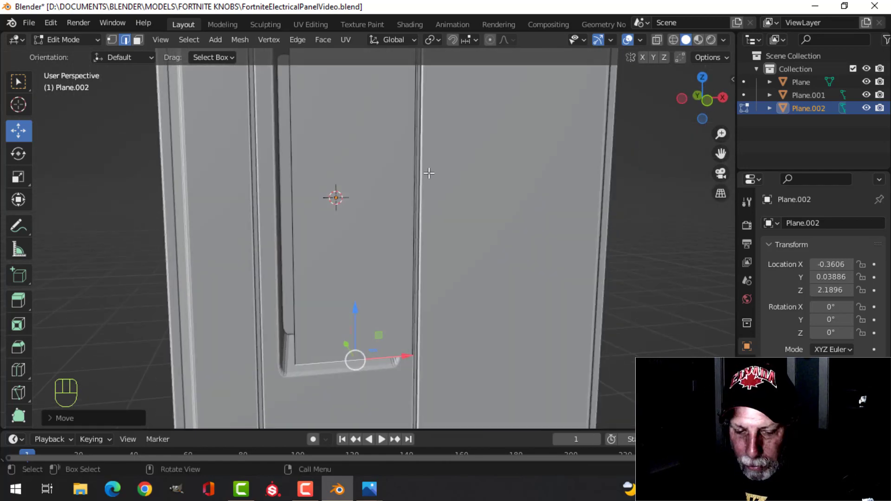
# Bevel the plane's corner vertices round, extrude it for thickness, then clear the selection
pyautogui.press('a')
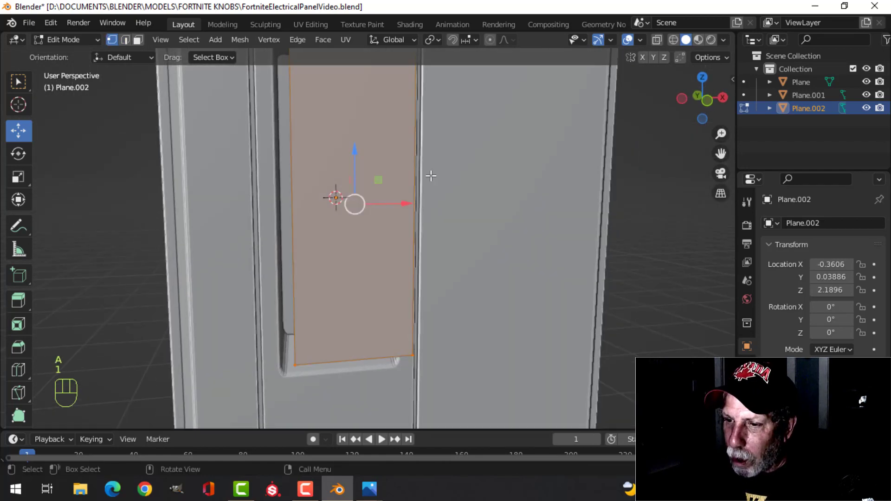
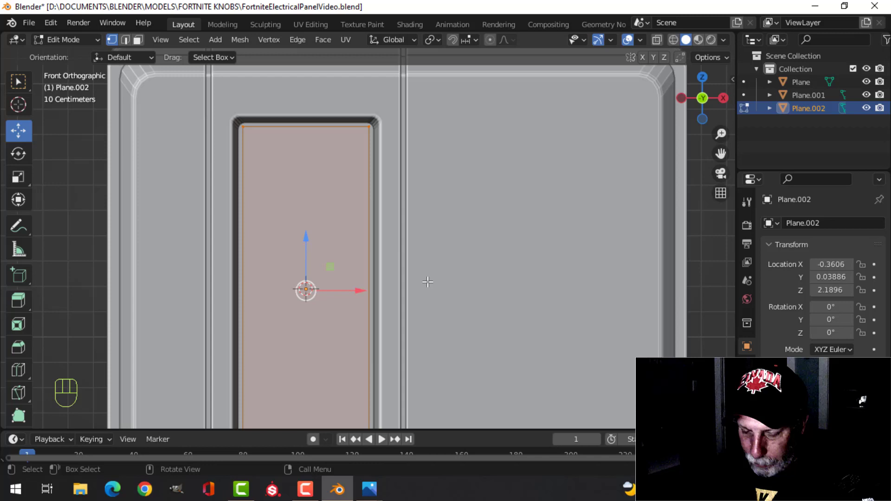
pyautogui.press('ctrl+shift+b')
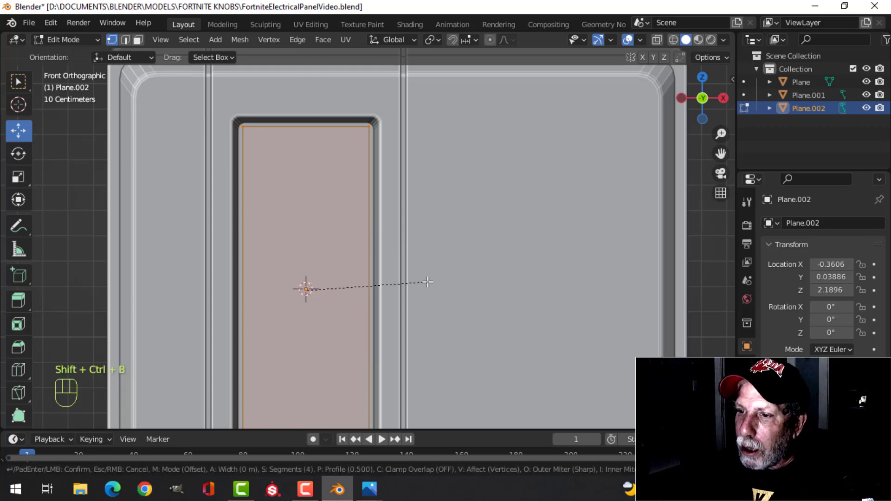
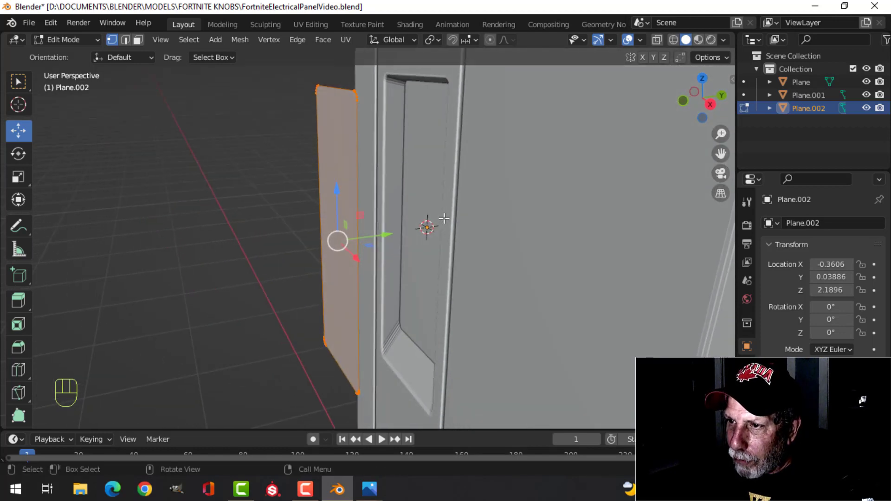
pyautogui.press('e')
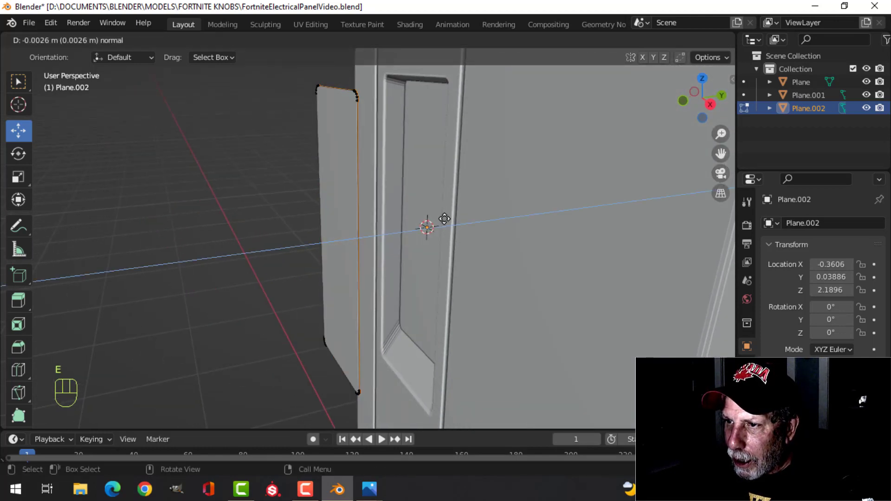
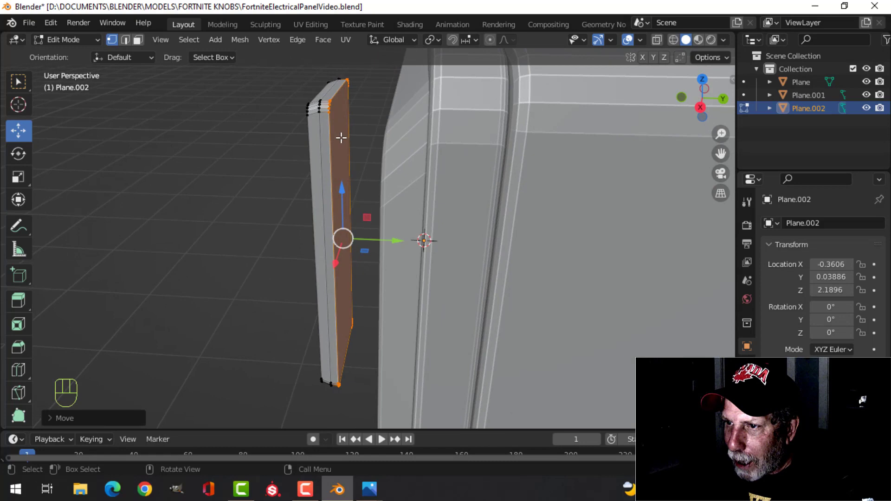
pyautogui.press('x')
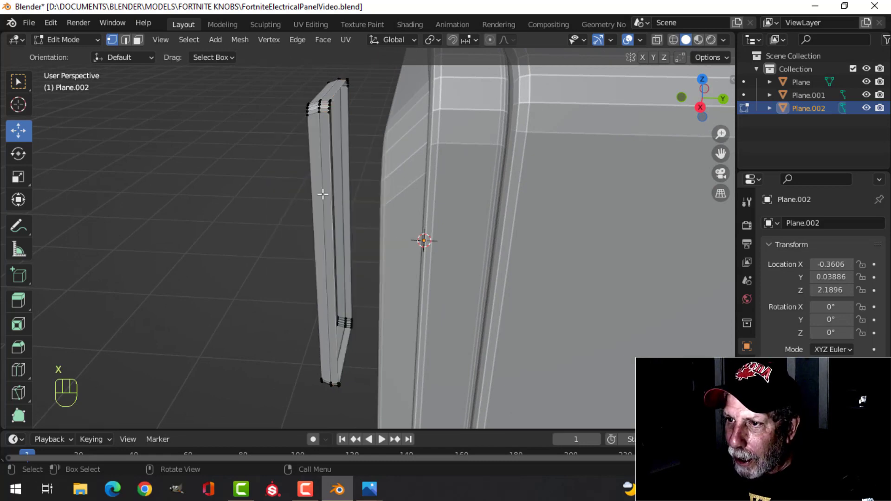
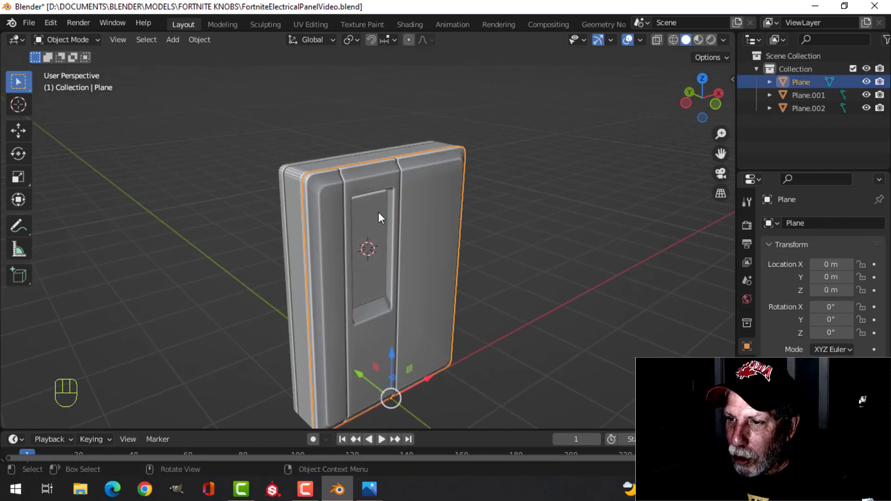
# Enable the Face Orientation overlay to show which way the faces point
pyautogui.moveTo(457, 222); pyautogui.dragTo(460, 166)
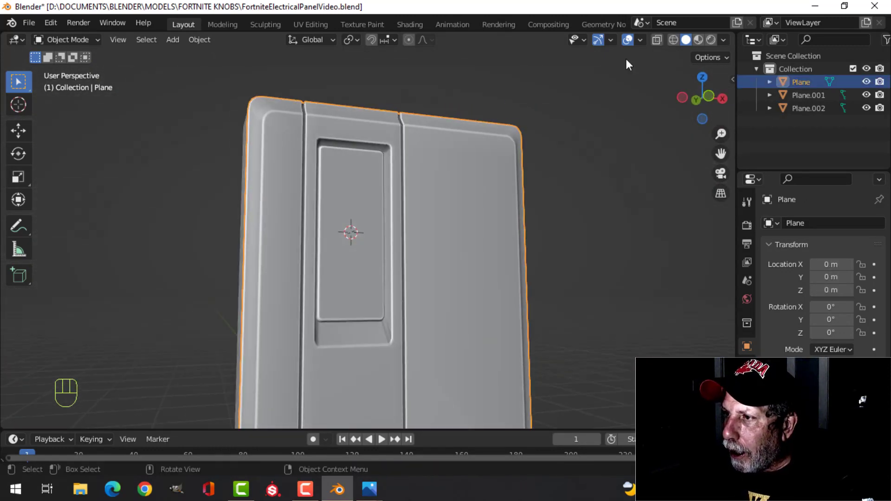
pyautogui.moveTo(646, 46); pyautogui.dragTo(262, 255)
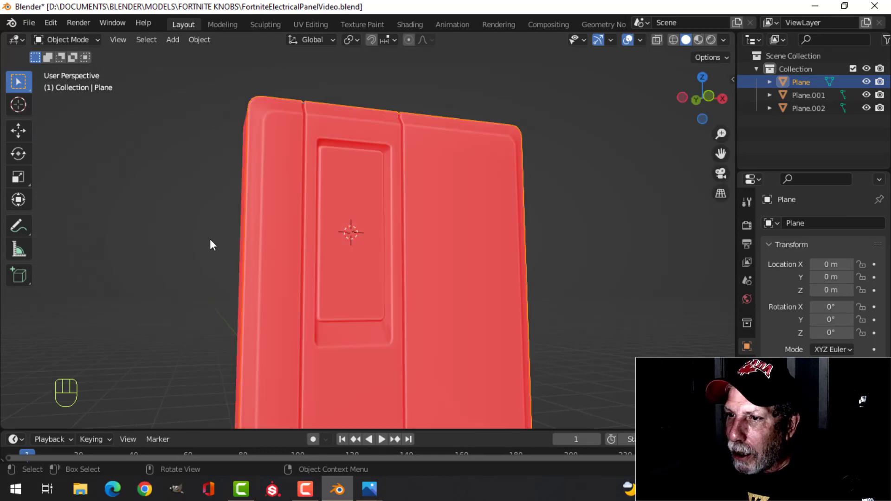
pyautogui.moveTo(299, 189); pyautogui.dragTo(346, 232)
# Recalculate normals outward on the inner panel piece and the rear box
pyautogui.click(347, 214)
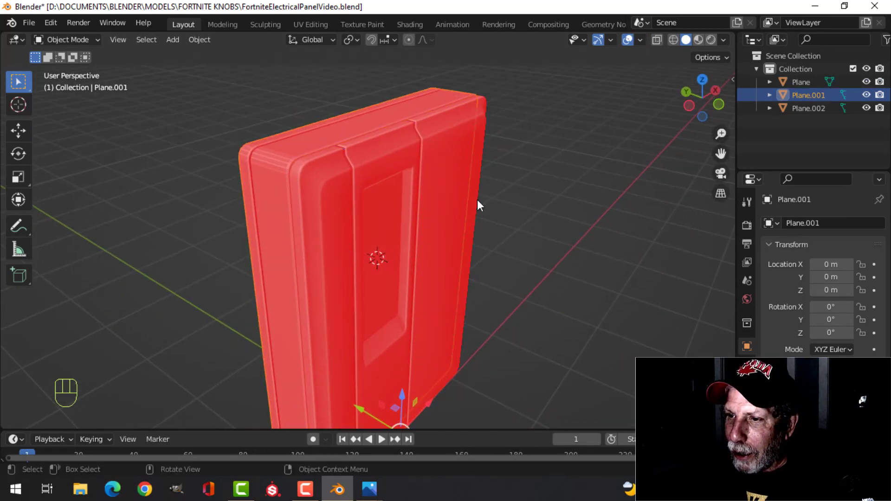
pyautogui.press('Tab')
pyautogui.press('a')
pyautogui.press('alt+n')
pyautogui.press('Tab')
pyautogui.press('alt+a')
pyautogui.click(345, 126)
pyautogui.press('Tab')
pyautogui.press('a')
pyautogui.press('alt+n')
pyautogui.press('Tab')
# Recalculate the window pane's normals outward and turn the overlay off
pyautogui.moveTo(376, 218); pyautogui.dragTo(448, 216)
pyautogui.press('Tab')
pyautogui.press('a')
pyautogui.press('alt+n')
pyautogui.press('Tab')
pyautogui.press('alt+a')
# Orbit around the box and bring up its object context menu for shading
pyautogui.moveTo(598, 243); pyautogui.dragTo(419, 226)
pyautogui.moveTo(420, 207); pyautogui.dragTo(402, 198)
pyautogui.moveTo(432, 189); pyautogui.dragTo(442, 191)
pyautogui.moveTo(464, 226); pyautogui.dragTo(410, 183)
pyautogui.middleClick(415, 193)
pyautogui.rightClick(378, 146)
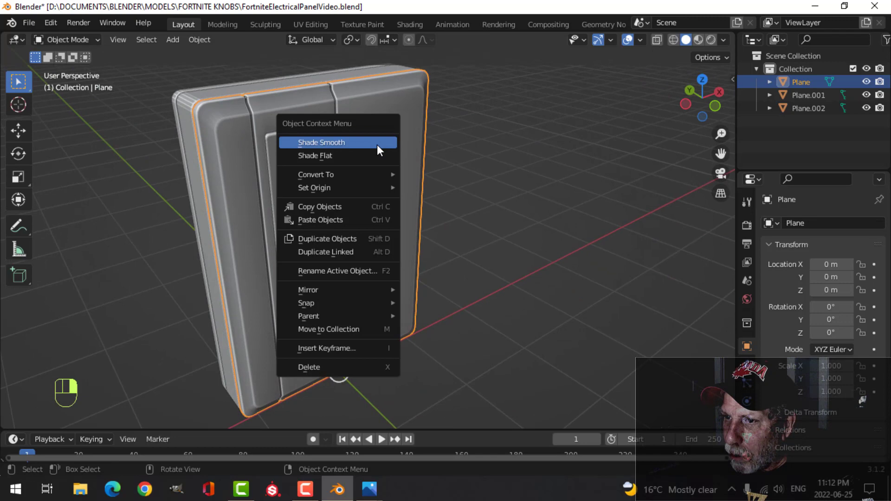
# Shade the panel box smooth, add a Weighted Normal modifier and enable Auto Smooth in its normals settings
pyautogui.moveTo(748, 373); pyautogui.dragTo(772, 305)
pyautogui.moveTo(798, 231); pyautogui.dragTo(556, 320)
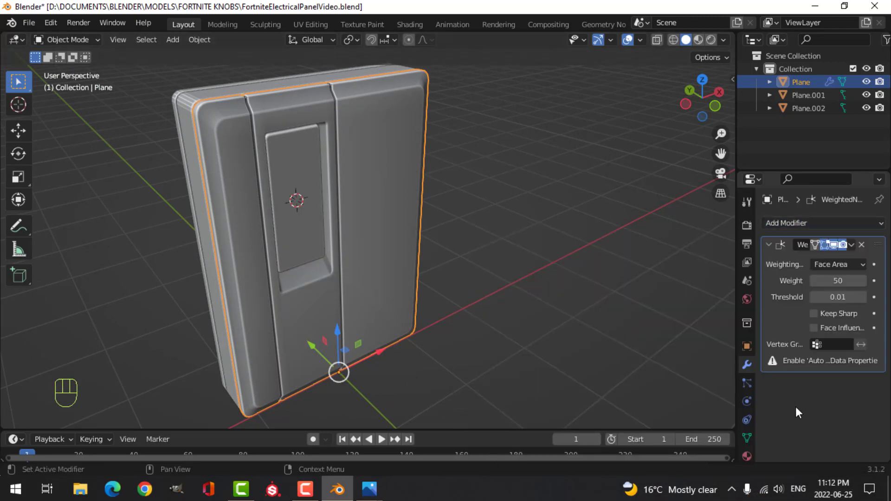
pyautogui.moveTo(746, 446); pyautogui.dragTo(802, 440)
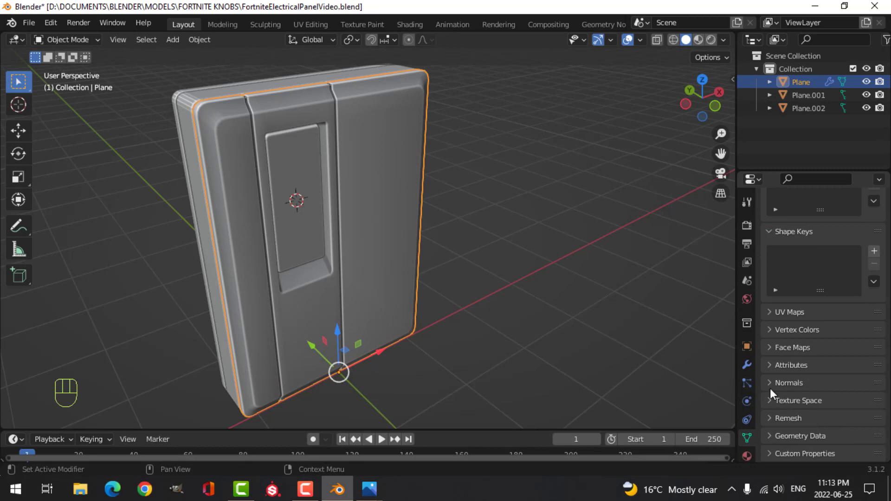
pyautogui.moveTo(773, 390); pyautogui.dragTo(796, 400)
pyautogui.click(819, 386)
pyautogui.moveTo(432, 223); pyautogui.dragTo(442, 185)
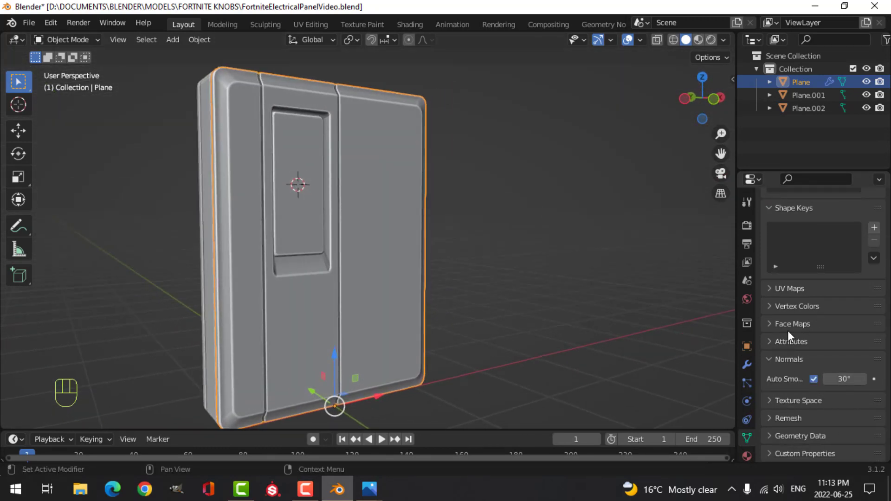
# Reorder the modifier stack so Bevel sits above Weighted Normal, then check the result from the side
pyautogui.moveTo(750, 363); pyautogui.dragTo(777, 299)
pyautogui.moveTo(794, 229); pyautogui.dragTo(646, 273)
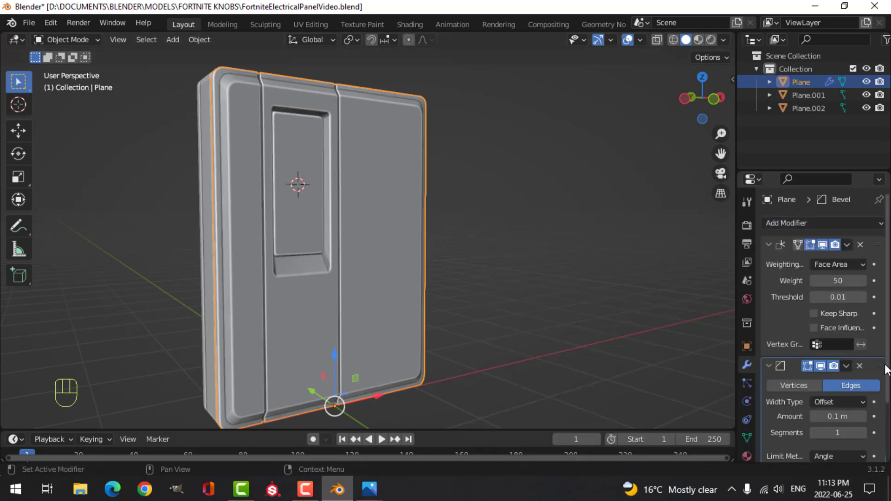
pyautogui.moveTo(882, 368); pyautogui.dragTo(871, 242)
pyautogui.moveTo(516, 241); pyautogui.dragTo(467, 245)
pyautogui.press('alt+a')
pyautogui.moveTo(462, 230); pyautogui.dragTo(447, 259)
pyautogui.moveTo(437, 274); pyautogui.dragTo(410, 281)
pyautogui.middleClick(387, 274)
pyautogui.moveTo(374, 291); pyautogui.dragTo(634, 293)
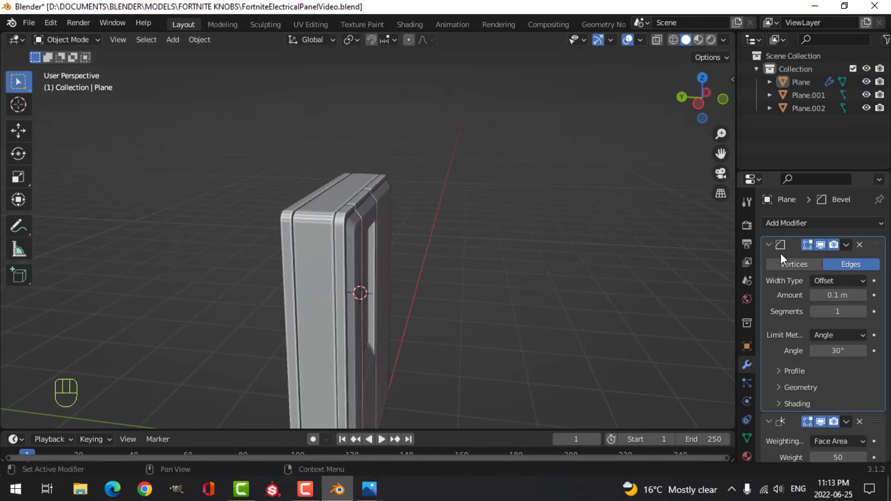
# Collapse the Bevel and Weighted Normal modifier panels and return to the mesh data settings
pyautogui.moveTo(774, 248); pyautogui.dragTo(824, 267)
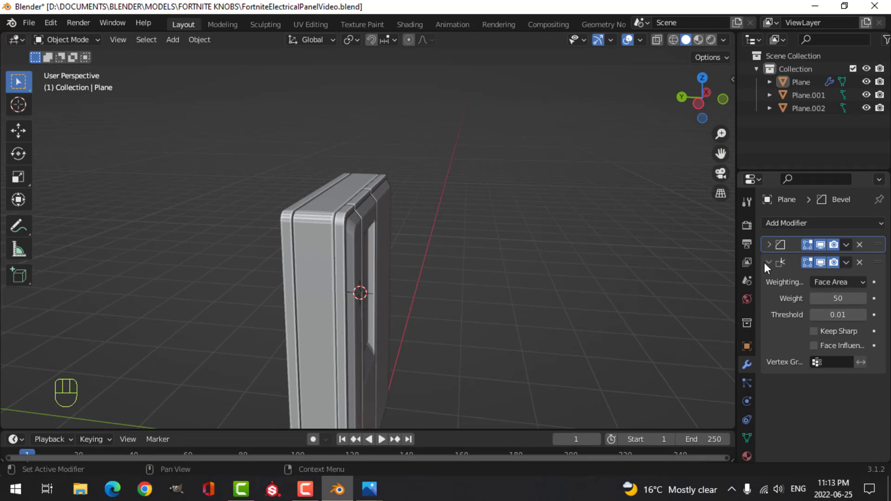
pyautogui.click(771, 268)
pyautogui.click(777, 266)
pyautogui.click(775, 264)
pyautogui.moveTo(754, 442); pyautogui.dragTo(795, 436)
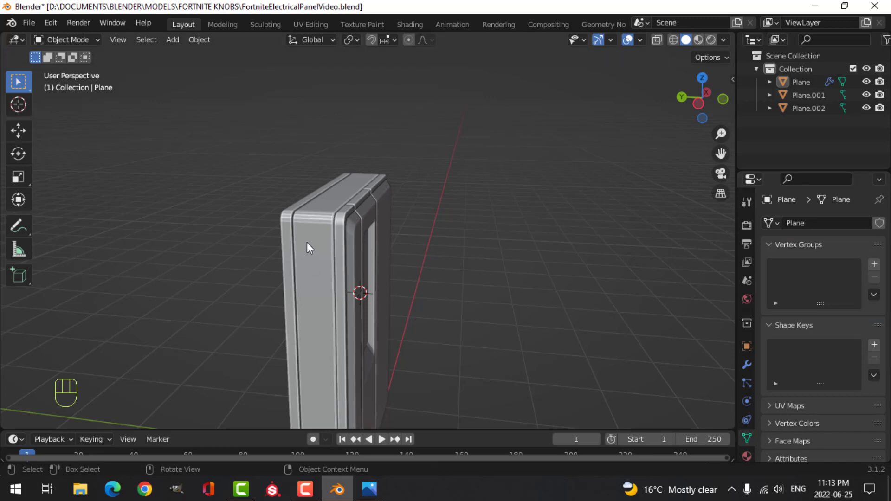
# Give the second panel part the same bevel, weighted-normal and auto smooth treatment
pyautogui.rightClick(311, 235)
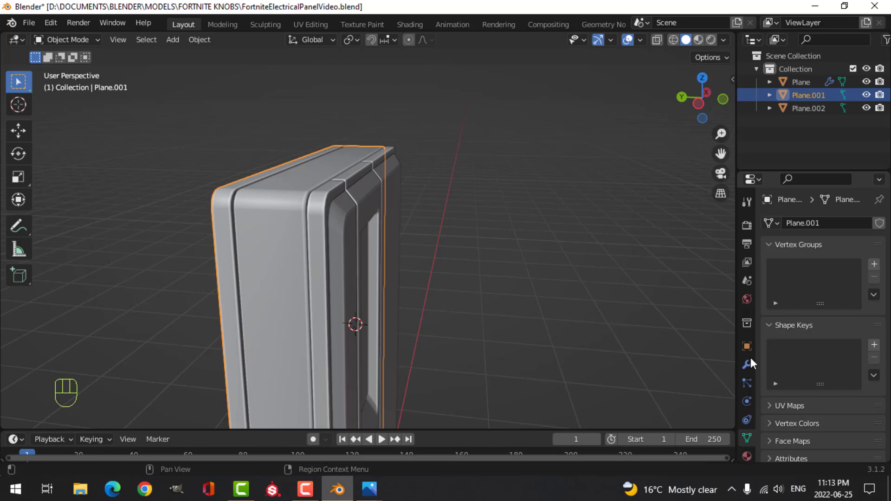
pyautogui.moveTo(799, 231); pyautogui.dragTo(642, 278)
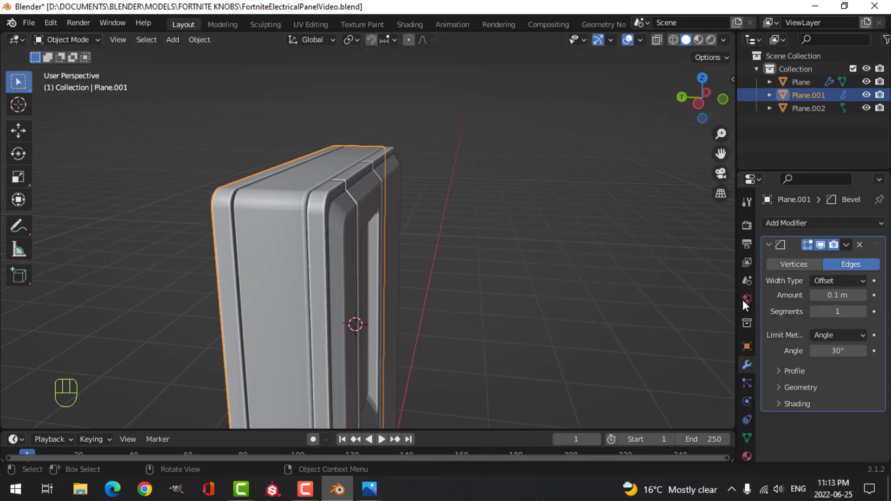
pyautogui.click(772, 247)
pyautogui.moveTo(781, 230); pyautogui.dragTo(563, 318)
pyautogui.moveTo(771, 267); pyautogui.dragTo(766, 329)
pyautogui.moveTo(752, 440); pyautogui.dragTo(823, 421)
pyautogui.click(816, 395)
# Deselect everything and orbit round to face the panel front with scene statistics shown
pyautogui.press('alt+a')
pyautogui.moveTo(511, 252); pyautogui.dragTo(426, 240)
pyautogui.moveTo(351, 274); pyautogui.dragTo(385, 208)
pyautogui.moveTo(354, 258); pyautogui.dragTo(436, 205)
pyautogui.moveTo(644, 45); pyautogui.dragTo(340, 175)
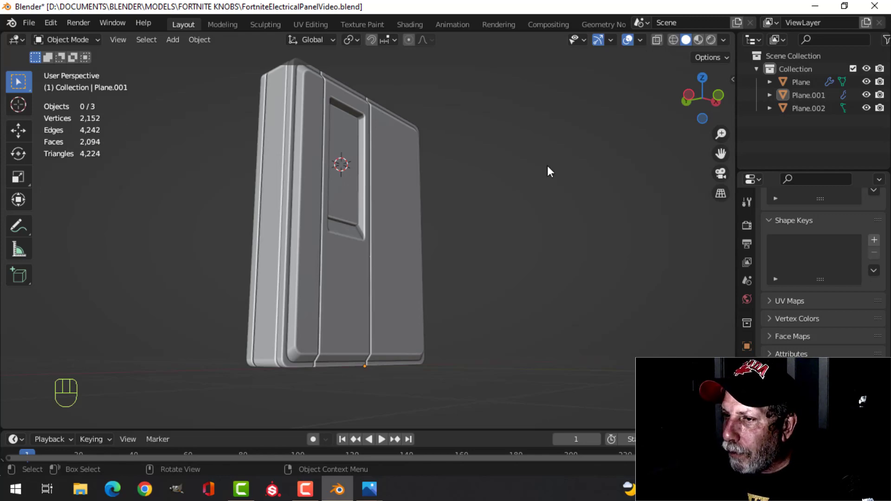
# Switch to front view and add a Circle mesh at the window centre for the first button
pyautogui.moveTo(539, 177); pyautogui.dragTo(498, 178)
pyautogui.middleClick(524, 148)
pyautogui.moveTo(535, 187); pyautogui.dragTo(471, 198)
pyautogui.middleClick(489, 236)
pyautogui.moveTo(471, 215); pyautogui.dragTo(491, 186)
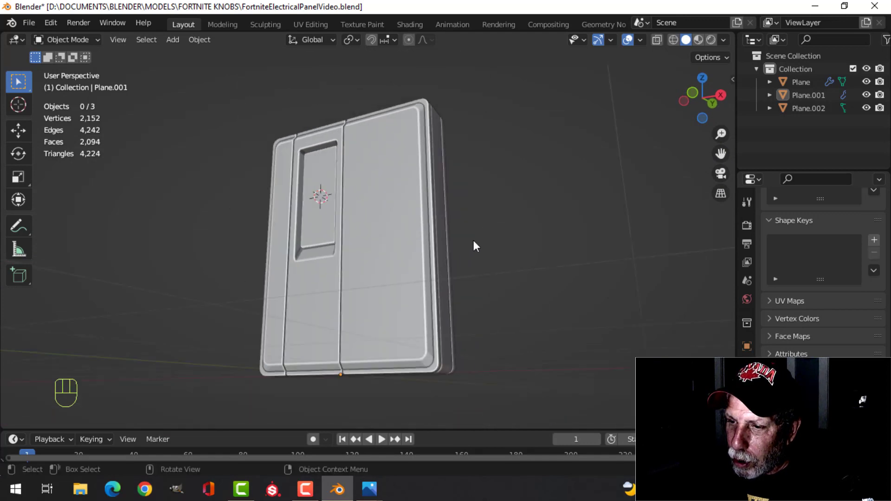
pyautogui.middleClick(476, 222)
pyautogui.middleClick(482, 243)
pyautogui.moveTo(459, 230); pyautogui.dragTo(436, 261)
pyautogui.moveTo(463, 264); pyautogui.dragTo(481, 262)
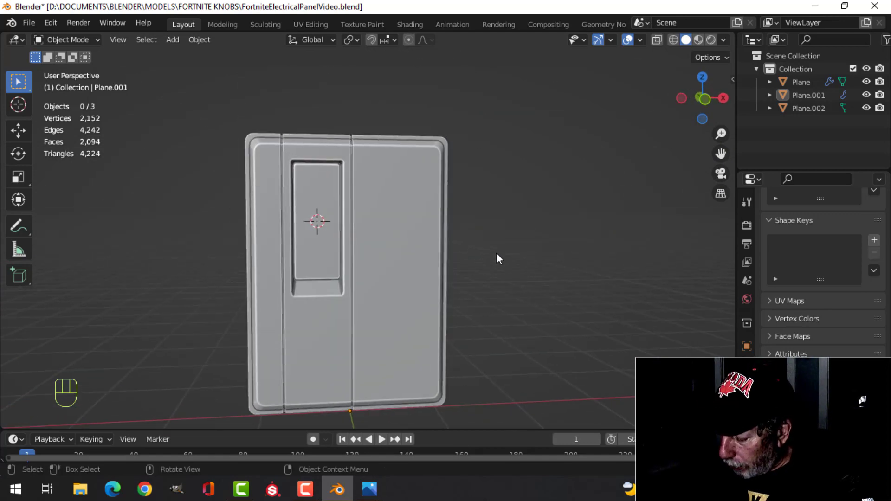
pyautogui.press('KP_1')
pyautogui.press('shift+a')
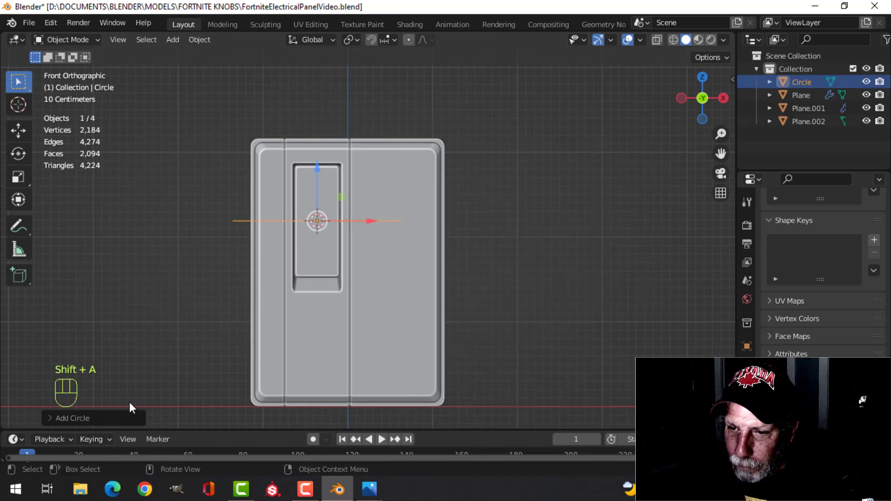
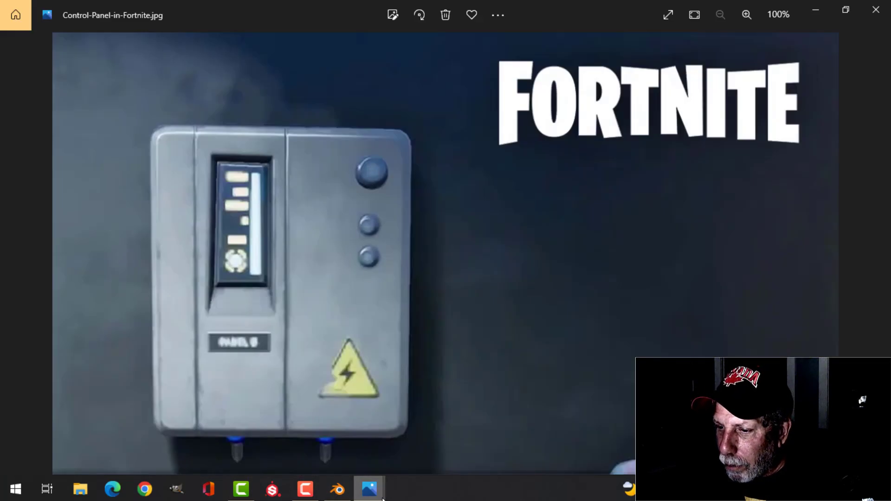
# Scale the circle down toward button size on the panel's upper right
pyautogui.press('s')
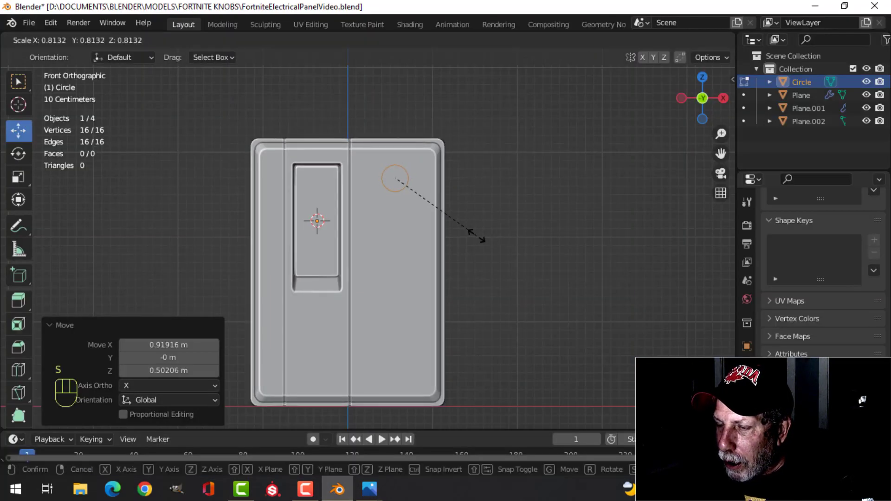
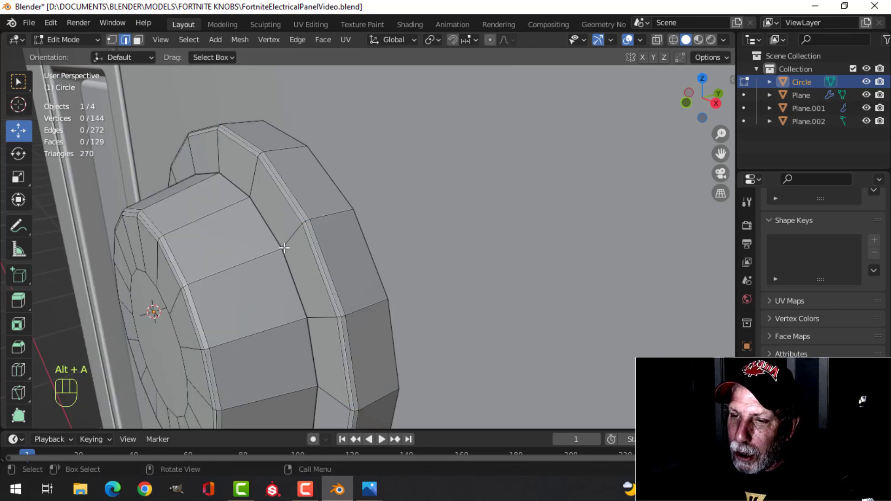
# Add a Subdivision Surface (Ctrl+1), shade the button smooth and start a supporting loop cut
pyautogui.press('Tab')
pyautogui.press('ctrl+1')
pyautogui.rightClick(257, 233)
pyautogui.middleClick(281, 280)
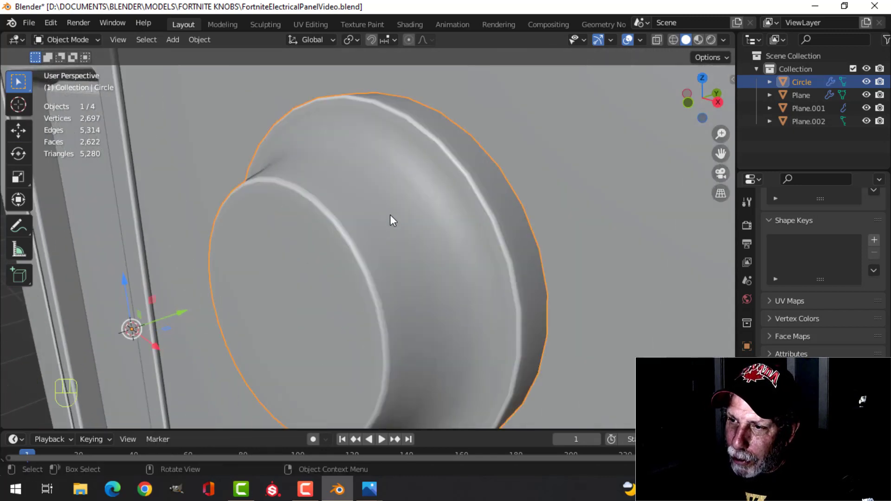
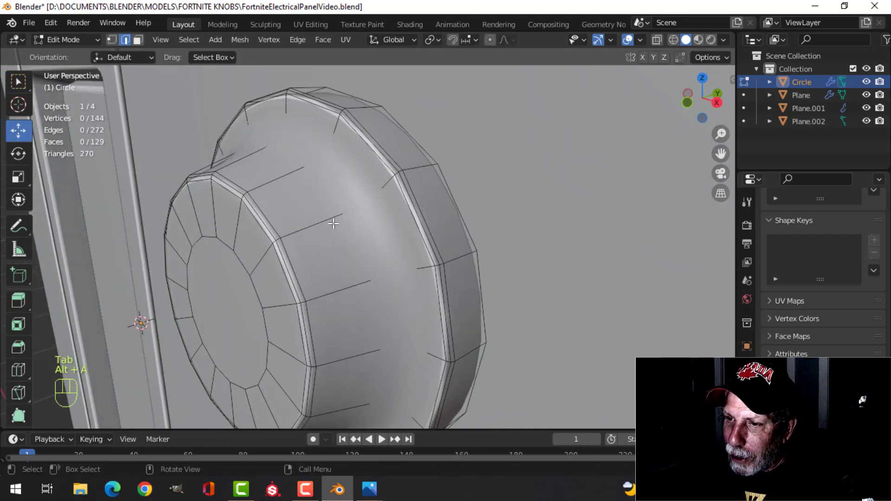
pyautogui.press('ctrl+r')
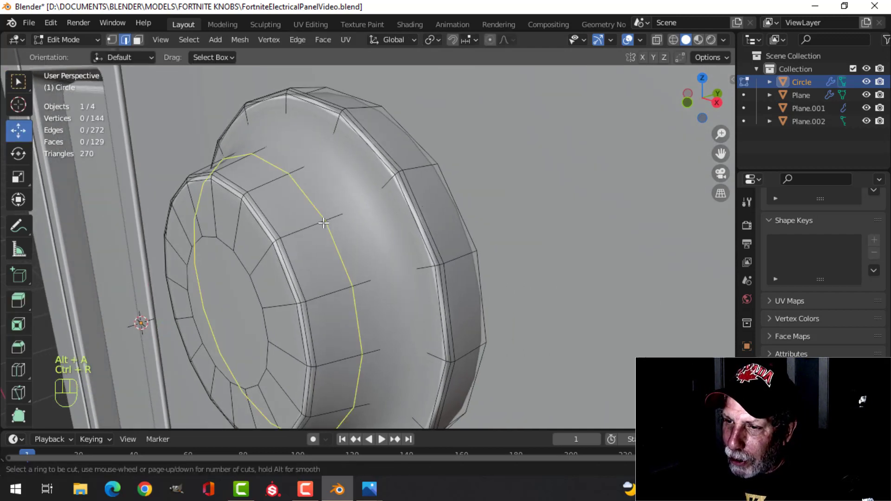
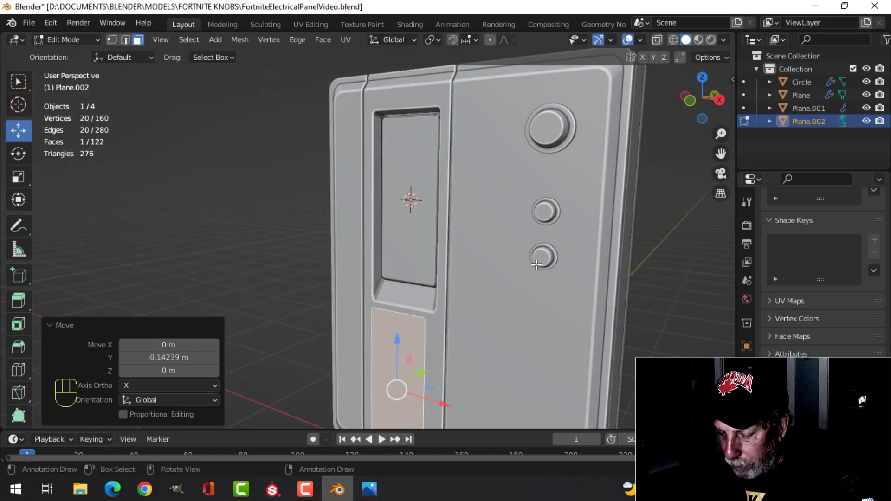
# Separate the face below the window into its own plate object and edit it in wireframe from the front
pyautogui.press('p')
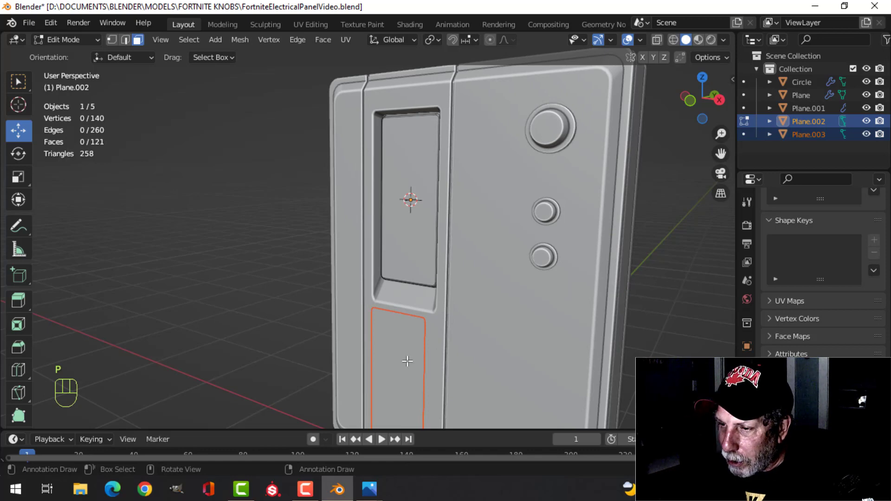
pyautogui.press('Tab')
pyautogui.moveTo(410, 360); pyautogui.dragTo(440, 352)
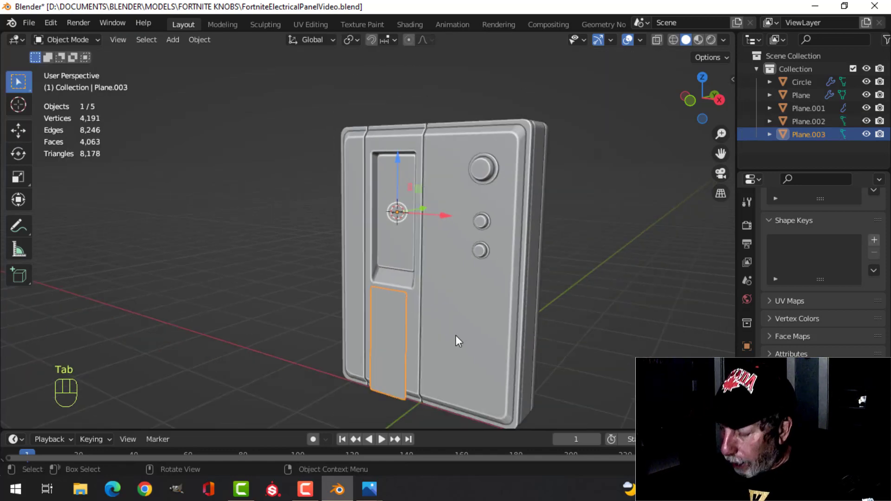
pyautogui.press('KP_1')
pyautogui.moveTo(467, 309); pyautogui.dragTo(459, 230)
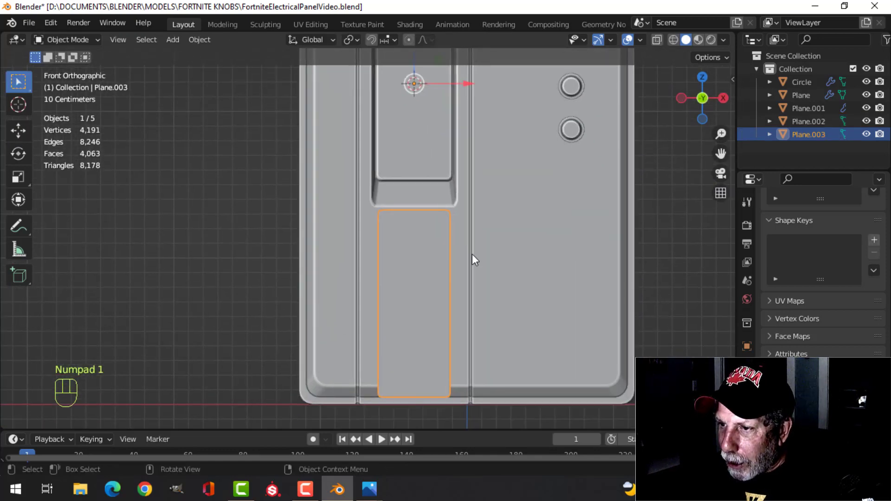
pyautogui.moveTo(477, 243); pyautogui.dragTo(474, 229)
pyautogui.press('Tab')
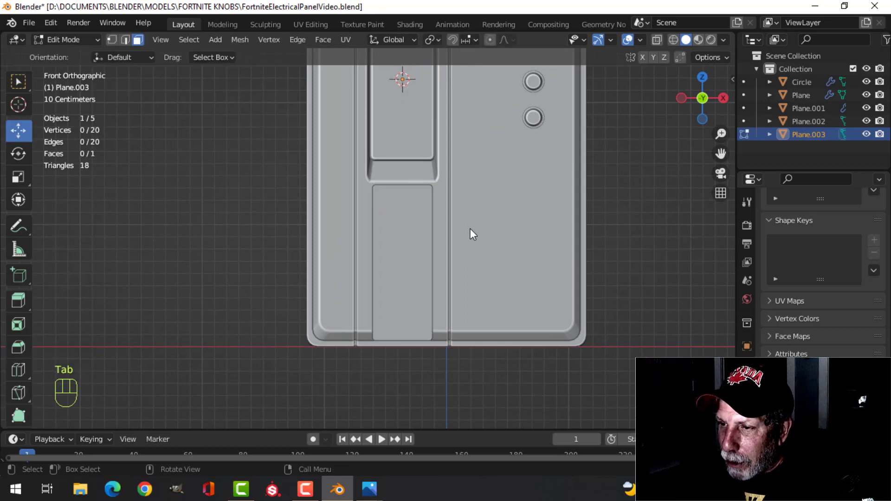
pyautogui.press('z')
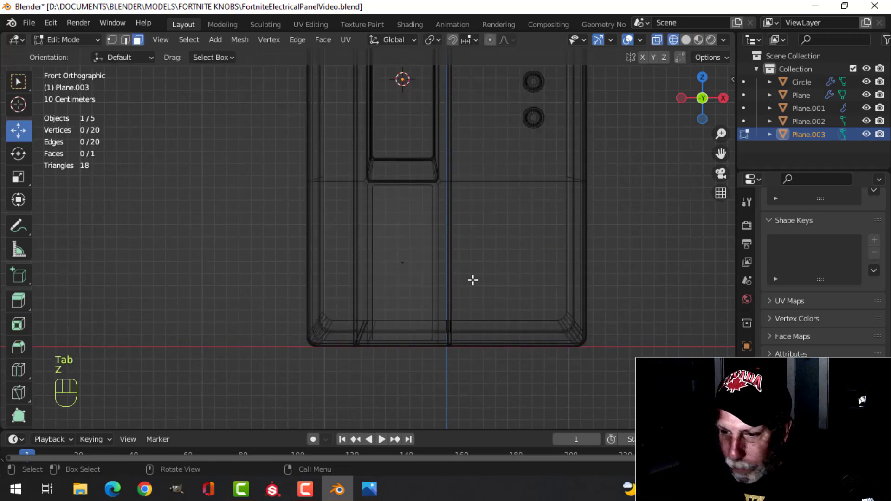
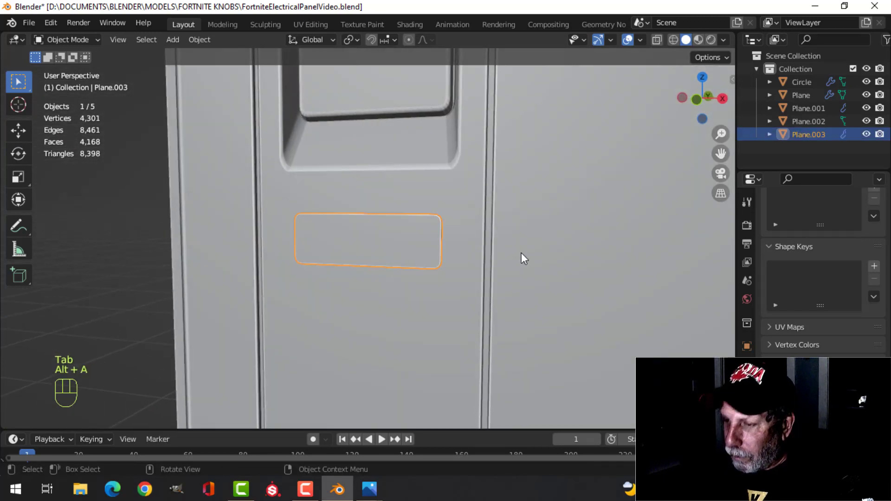
pyautogui.press('KP_1')
pyautogui.press('ctrl+s')
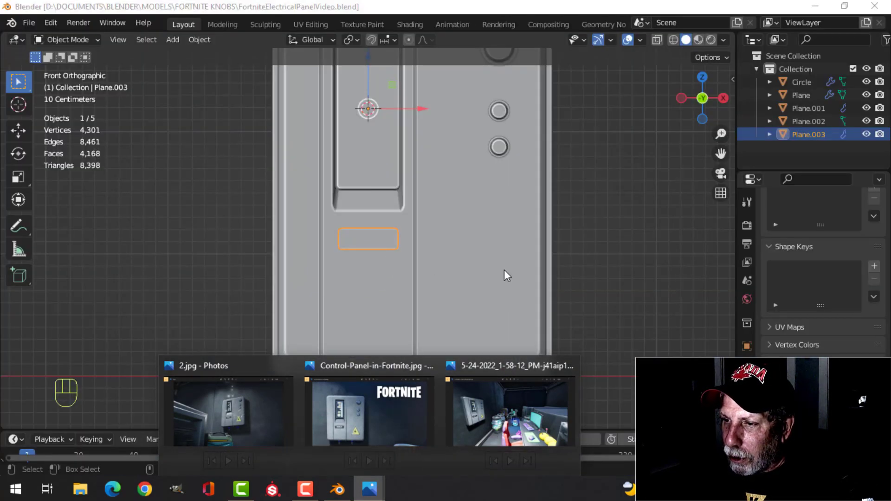
pyautogui.middleClick(468, 281)
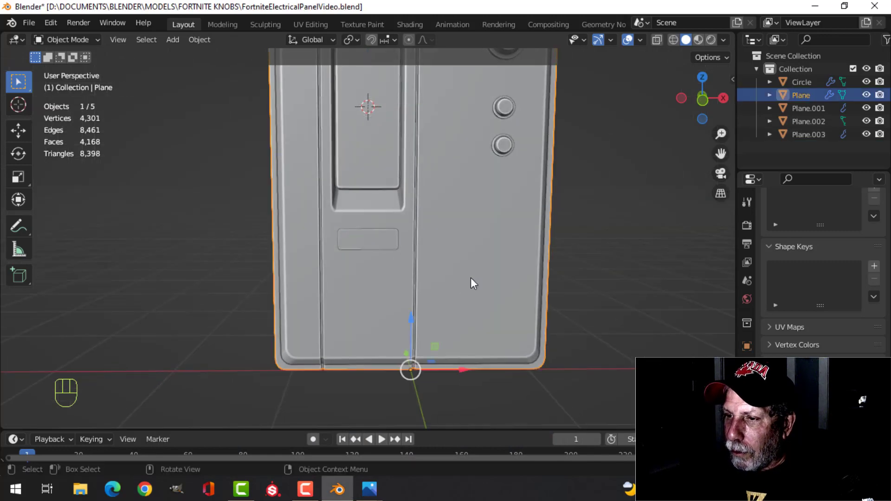
pyautogui.moveTo(499, 282); pyautogui.dragTo(549, 276)
pyautogui.press('alt+a')
pyautogui.moveTo(411, 298); pyautogui.dragTo(516, 301)
pyautogui.middleClick(485, 257)
pyautogui.moveTo(497, 269); pyautogui.dragTo(439, 259)
pyautogui.middleClick(456, 256)
pyautogui.moveTo(461, 263); pyautogui.dragTo(431, 276)
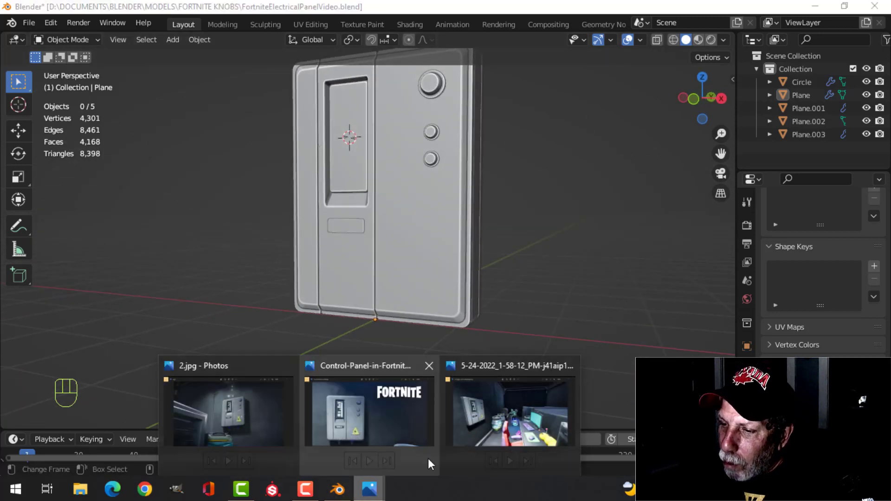
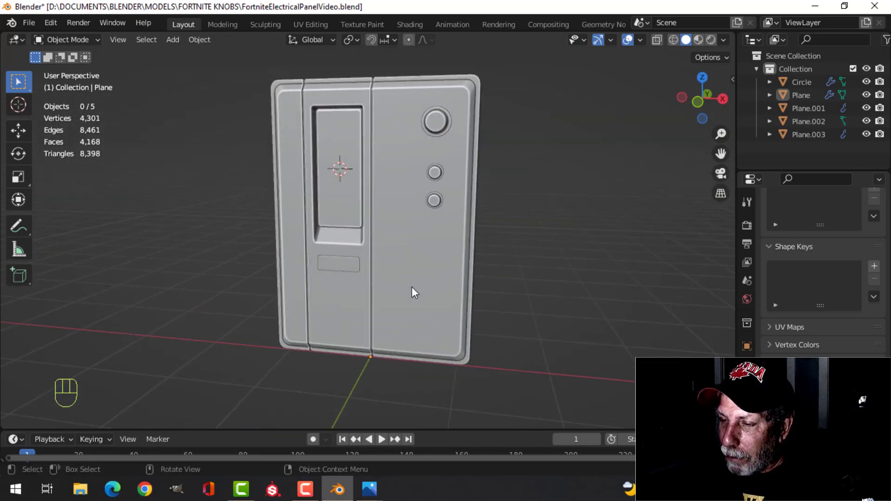
pyautogui.press('KP_1')
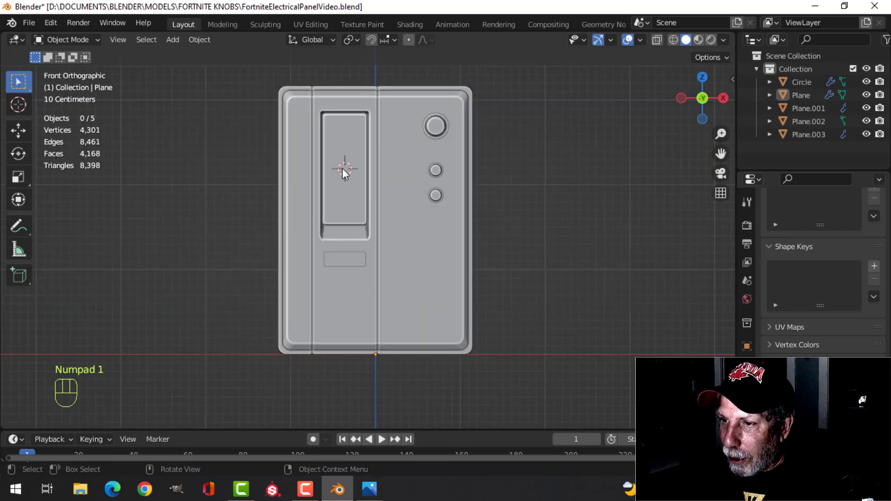
# Snap the 3D cursor to the panel body's lower-right face, then leave edit mode and deselect
pyautogui.click(427, 285)
pyautogui.press('Tab')
pyautogui.press('3')
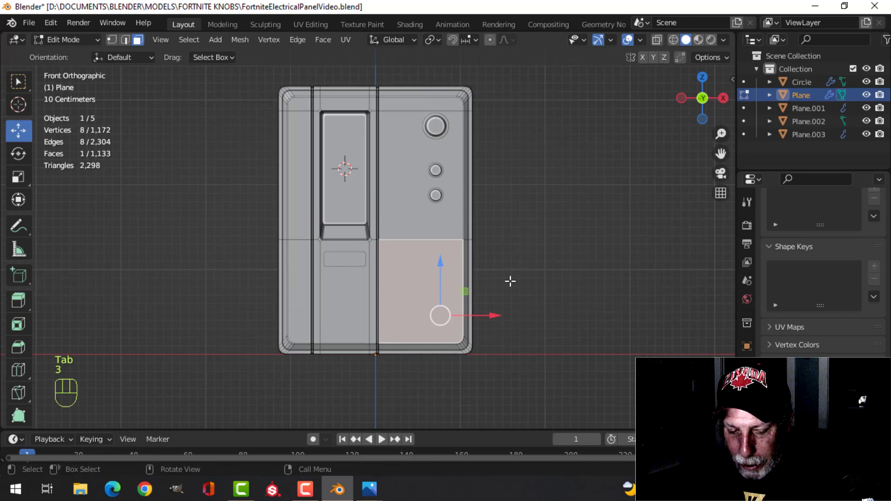
pyautogui.press('shift+s')
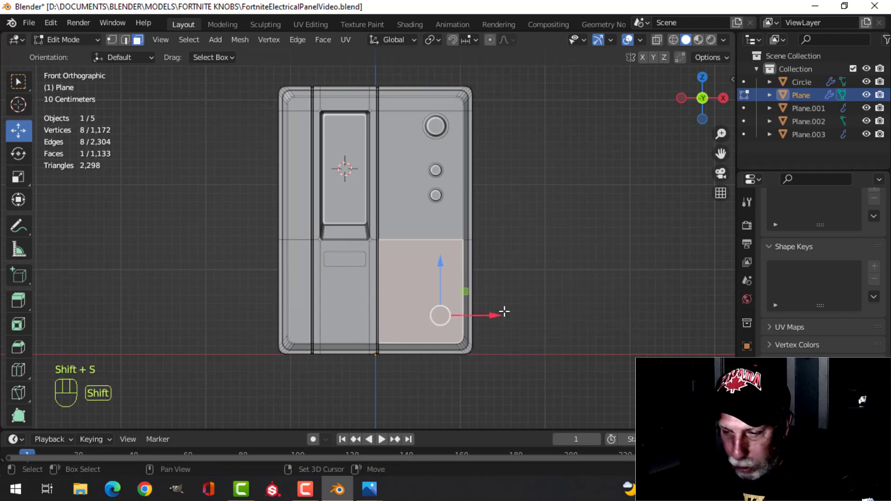
pyautogui.press('shift+s')
pyautogui.press('Tab')
pyautogui.press('alt+a')
pyautogui.middleClick(470, 281)
pyautogui.middleClick(456, 270)
# Add a plane there, rotate it 90° on X to stand upright and scale it down to sign size
pyautogui.press('shift+a')
pyautogui.middleClick(498, 274)
pyautogui.press('Tab')
pyautogui.press('r')
pyautogui.press('x')
pyautogui.press('9')
pyautogui.press('0')
pyautogui.click(505, 273)
pyautogui.press('s')
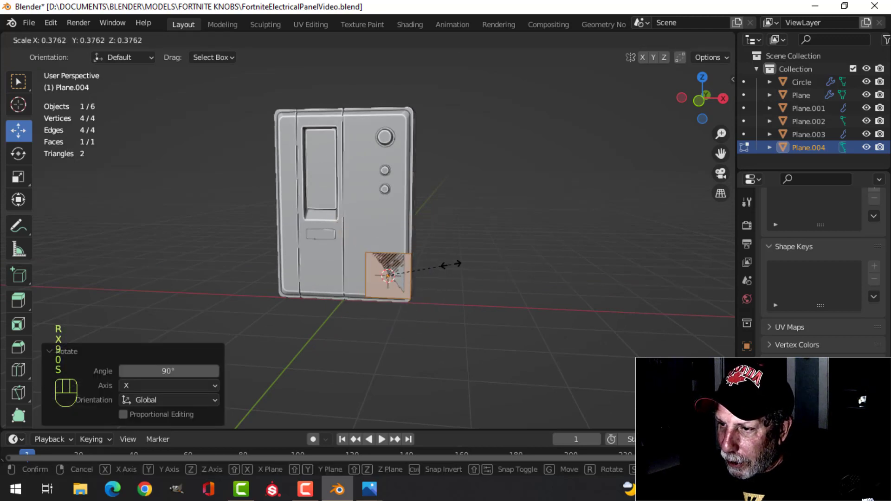
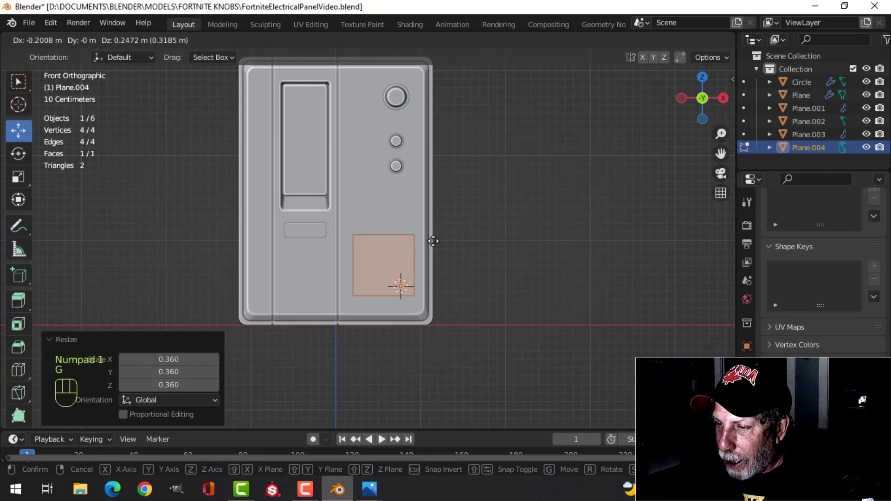
pyautogui.press('s')
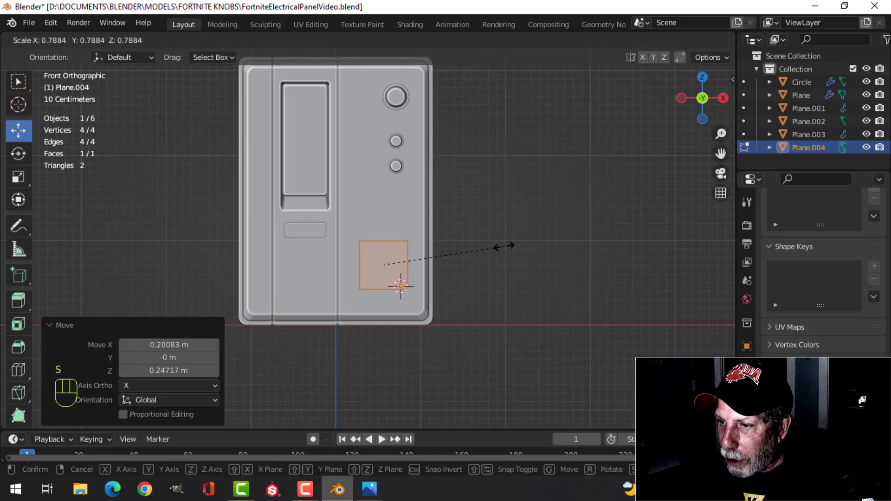
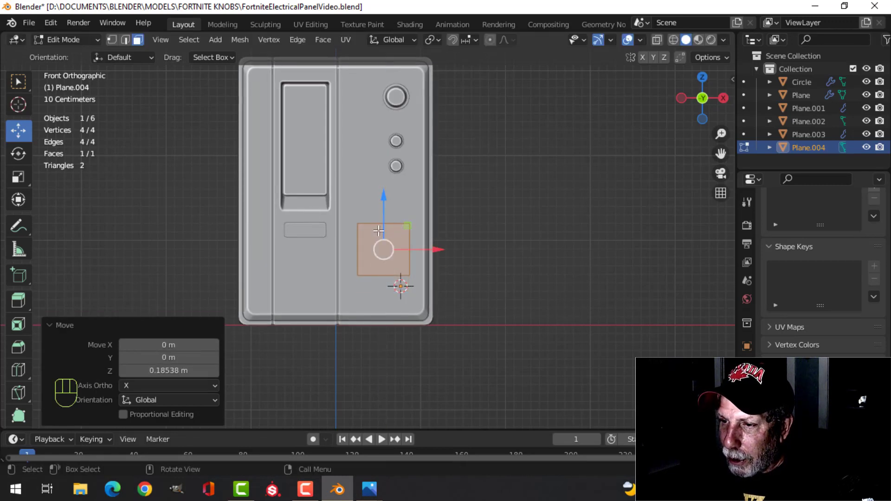
# Merge the square's top corners into a triangle, bevel its corners round and extrude it into a raised sign
pyautogui.press('1')
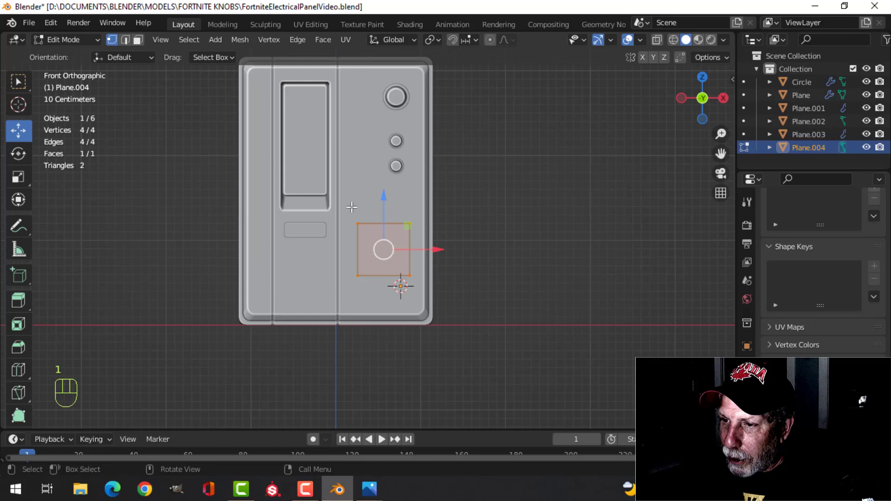
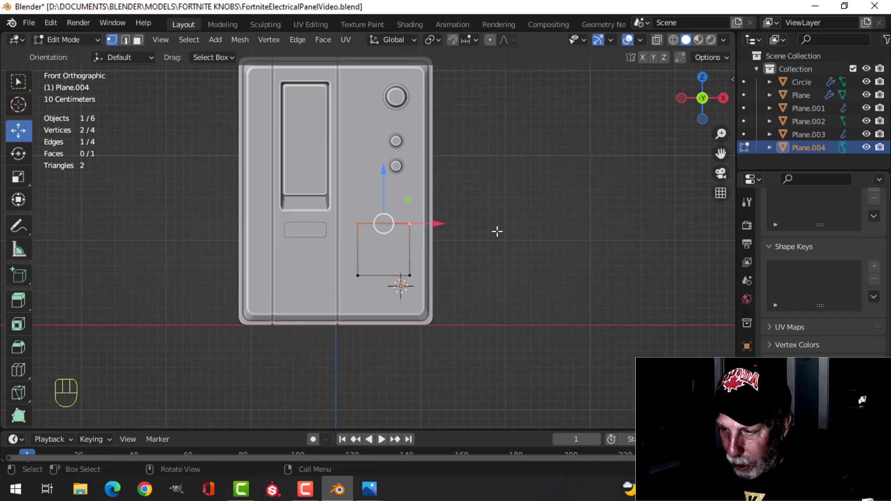
pyautogui.press('m')
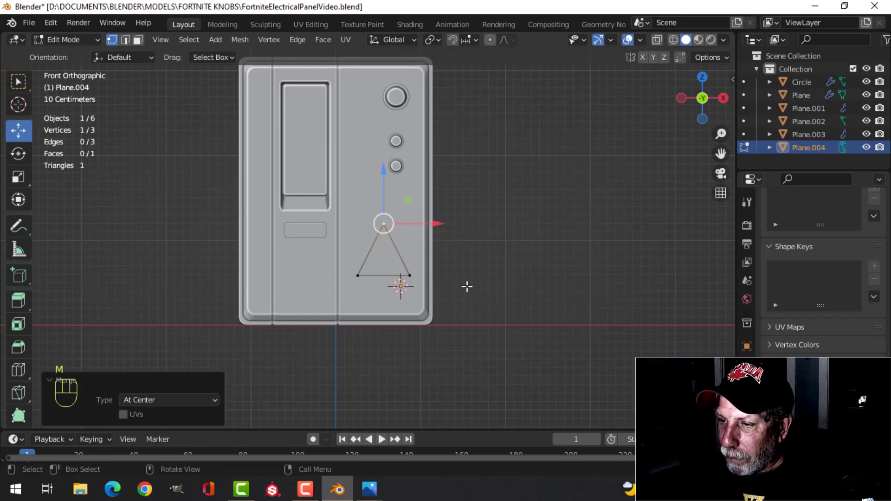
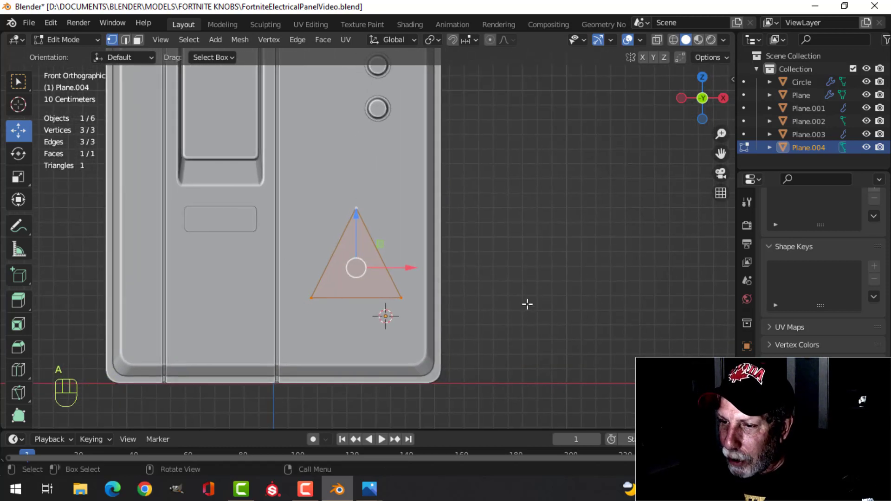
pyautogui.press('ctrl+shift+b')
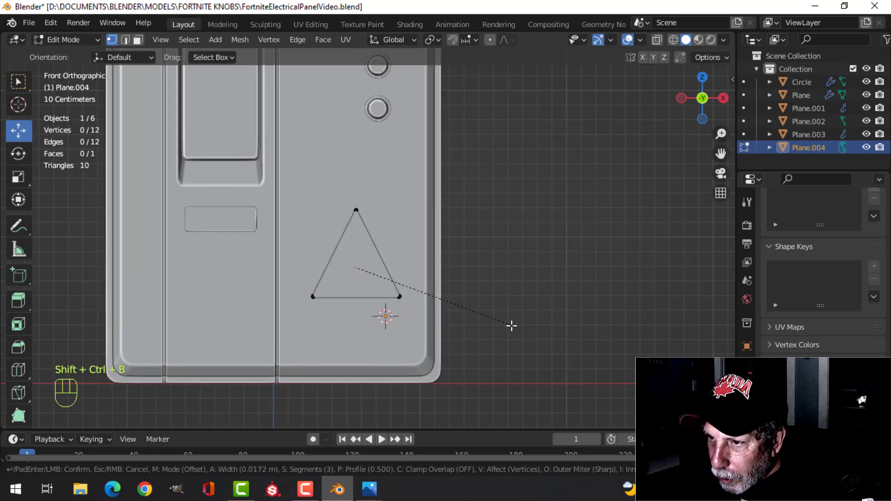
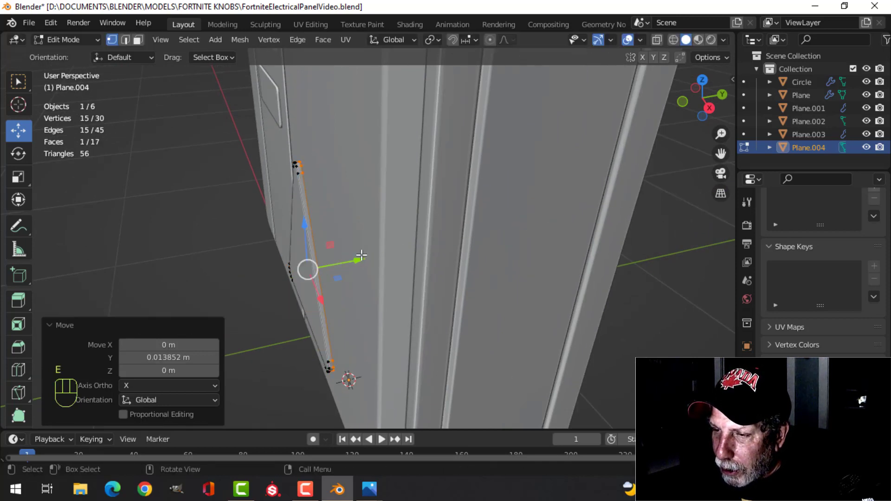
pyautogui.press('x')
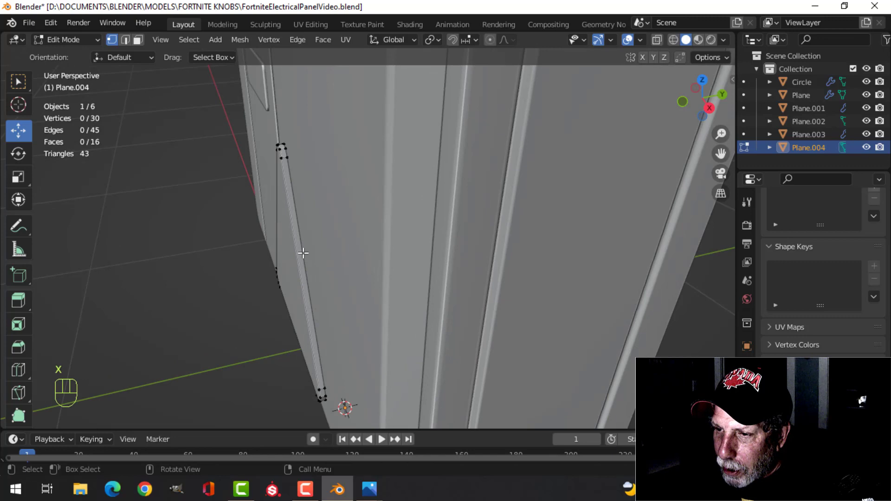
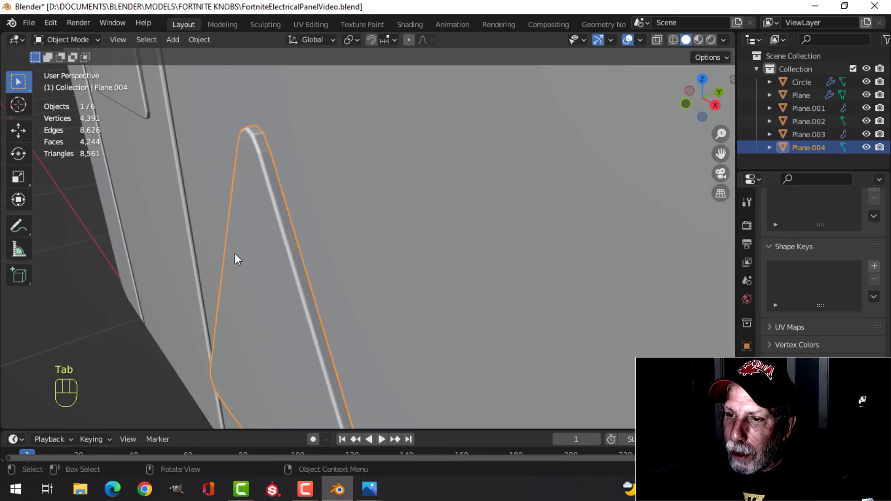
pyautogui.moveTo(255, 249); pyautogui.dragTo(294, 242)
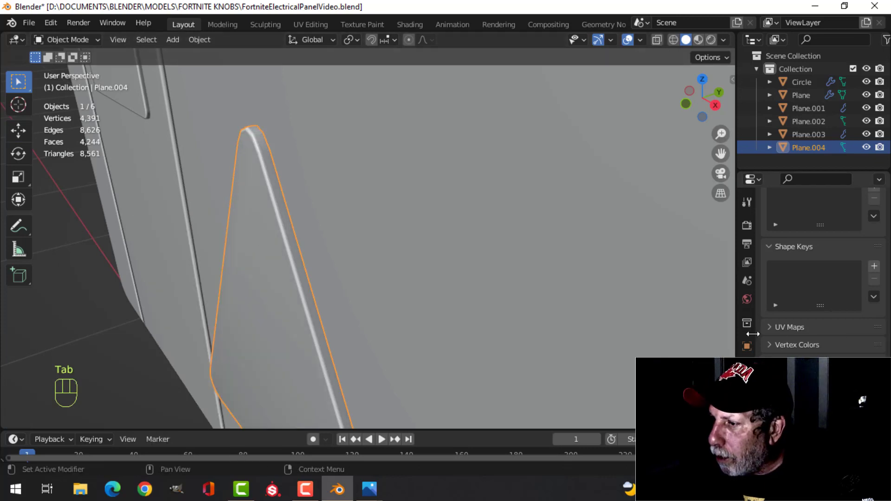
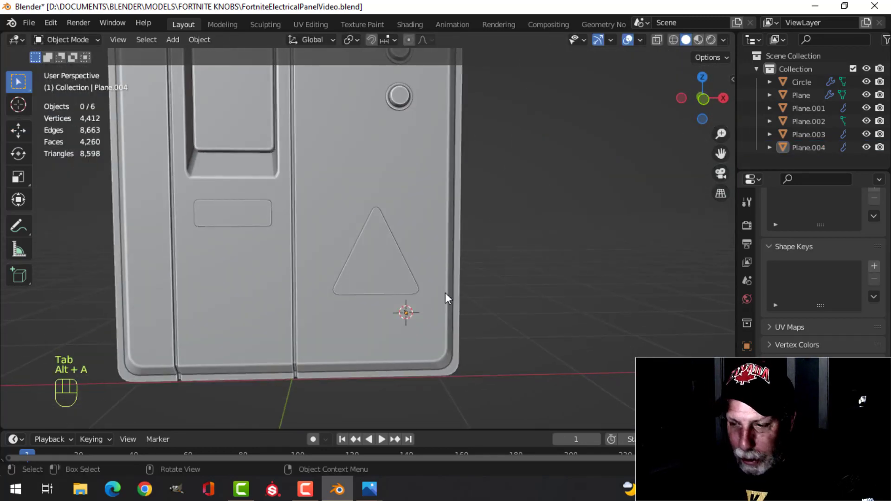
# Save the file and turn the view around to the box's underside
pyautogui.press('ctrl+s')
pyautogui.middleClick(403, 294)
pyautogui.middleClick(412, 300)
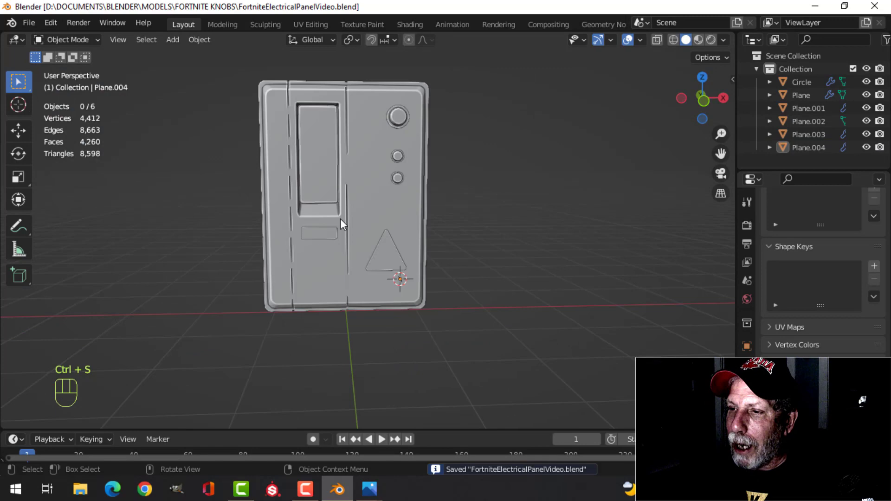
pyautogui.middleClick(399, 270)
pyautogui.moveTo(397, 277); pyautogui.dragTo(404, 262)
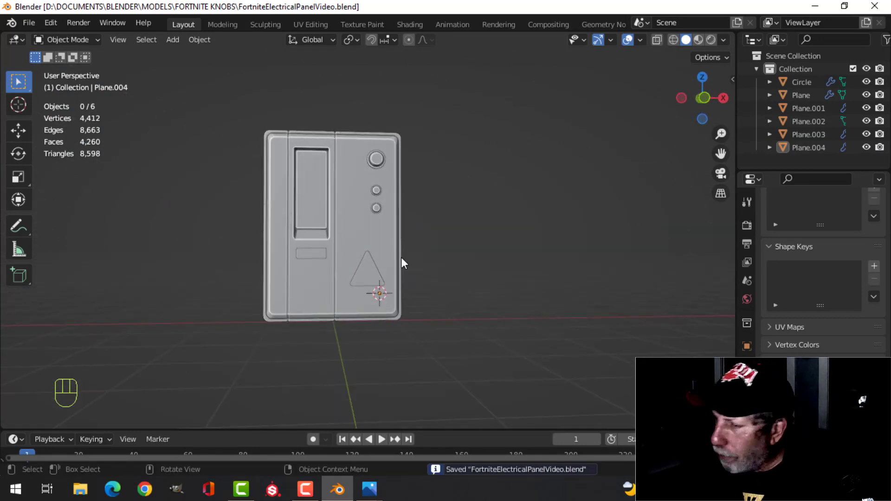
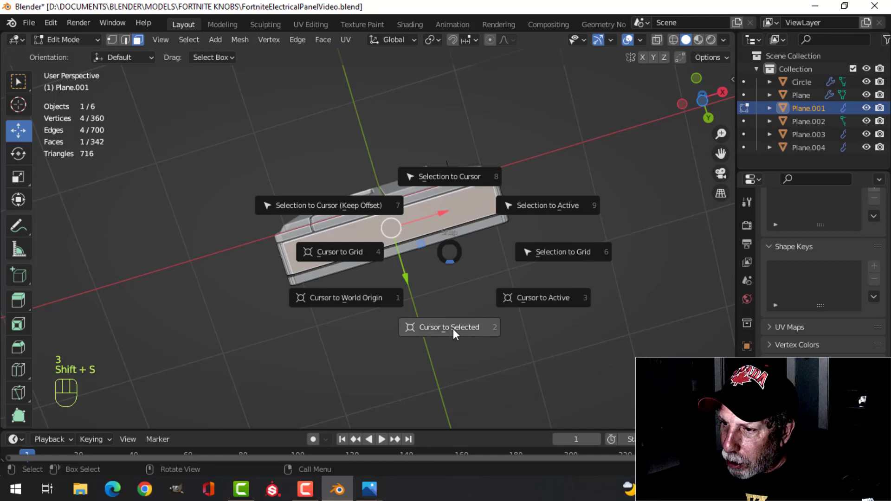
# Place the 3D cursor on the box's bottom face, leave edit mode and look at the underside
pyautogui.press('Tab')
pyautogui.moveTo(445, 279); pyautogui.dragTo(448, 357)
pyautogui.press('alt+a')
pyautogui.moveTo(440, 287); pyautogui.dragTo(429, 227)
pyautogui.middleClick(462, 267)
# Add an 18-sided cylinder at the cursor and enter edit mode to shape it
pyautogui.press('shift+a')
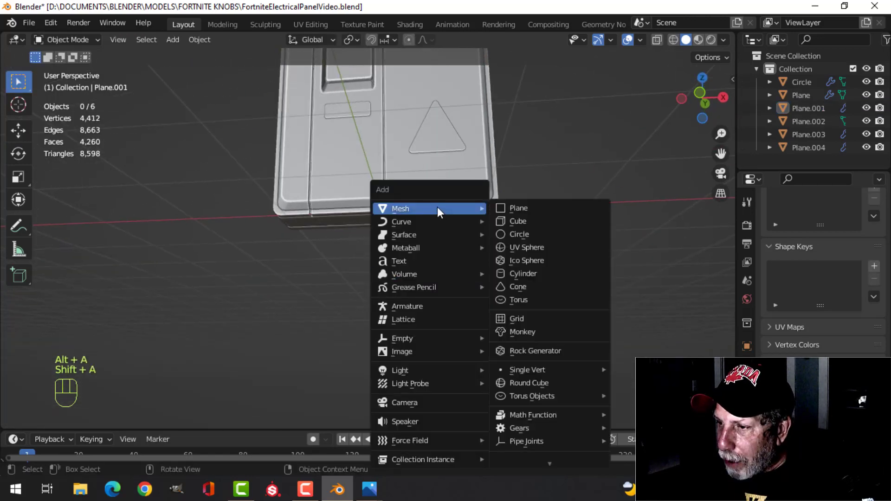
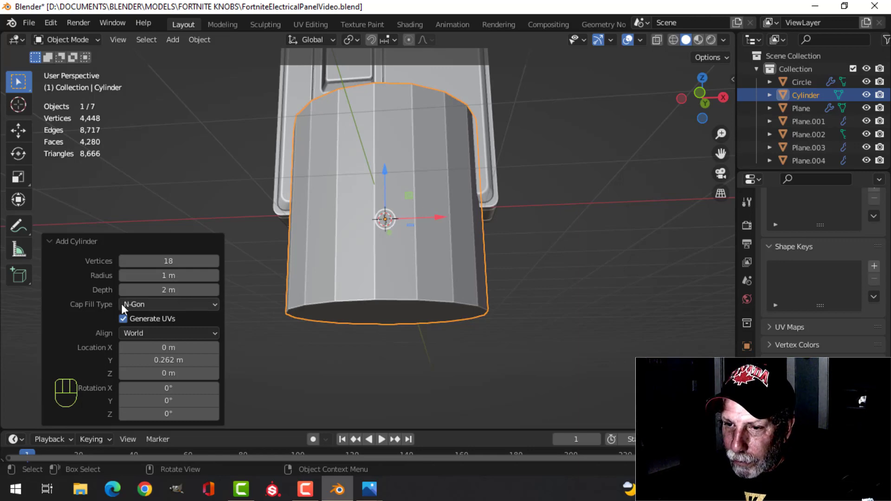
pyautogui.moveTo(507, 273); pyautogui.dragTo(513, 280)
pyautogui.press('Tab')
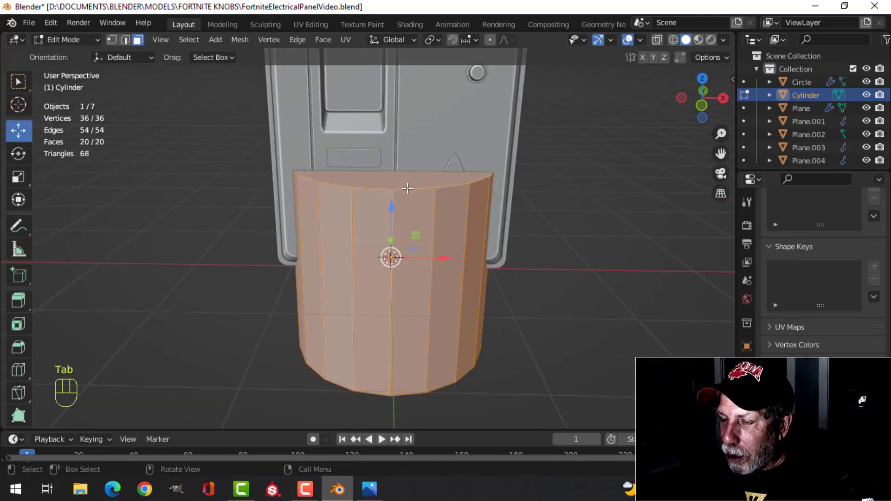
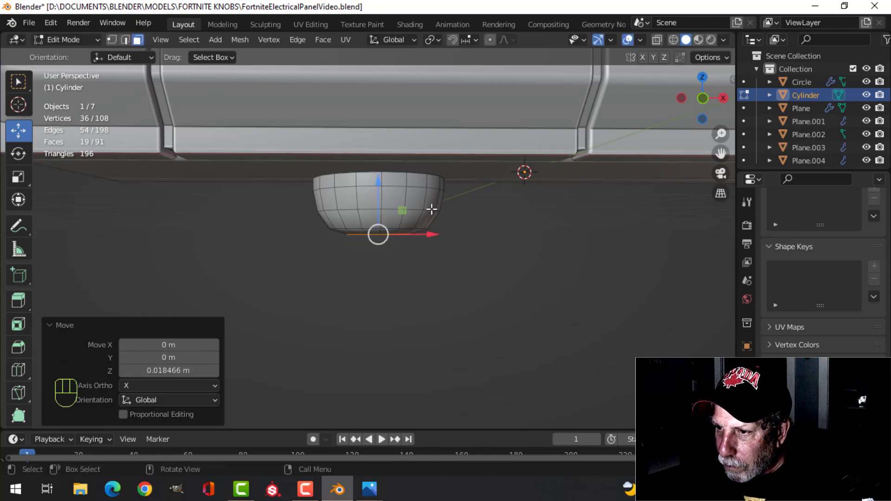
# Leave edit mode and smooth the rounded cap with a Subdivision modifier
pyautogui.press('Tab')
pyautogui.moveTo(451, 235); pyautogui.dragTo(404, 199)
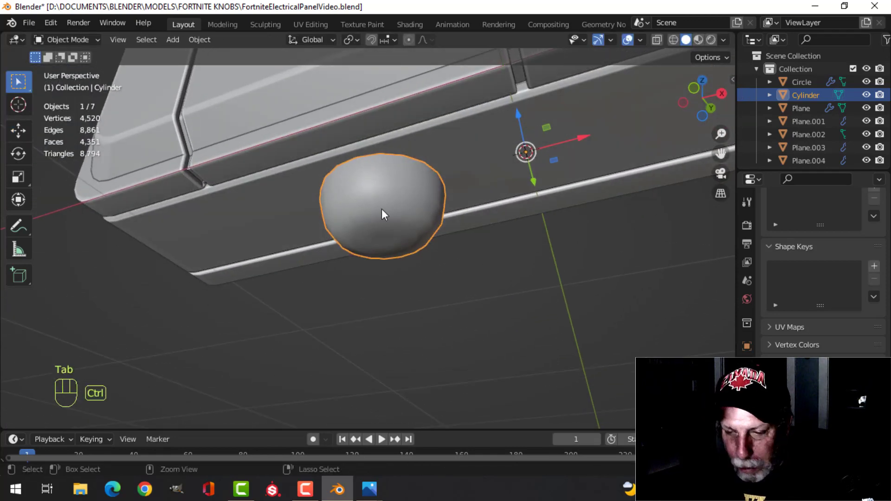
pyautogui.press('ctrl+1')
pyautogui.press('alt+a')
# Select the cap and check how it sits against the box bottom from below and above
pyautogui.moveTo(422, 185); pyautogui.dragTo(438, 259)
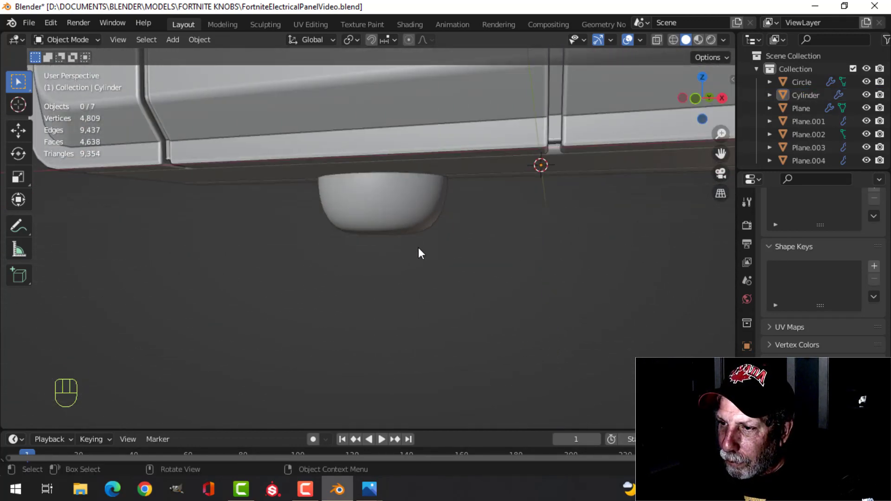
pyautogui.click(383, 216)
pyautogui.middleClick(427, 259)
pyautogui.moveTo(428, 255); pyautogui.dragTo(427, 270)
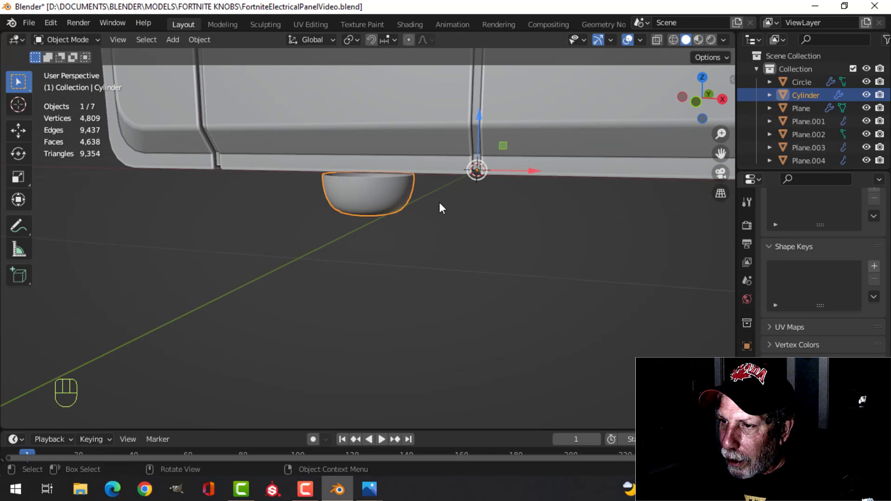
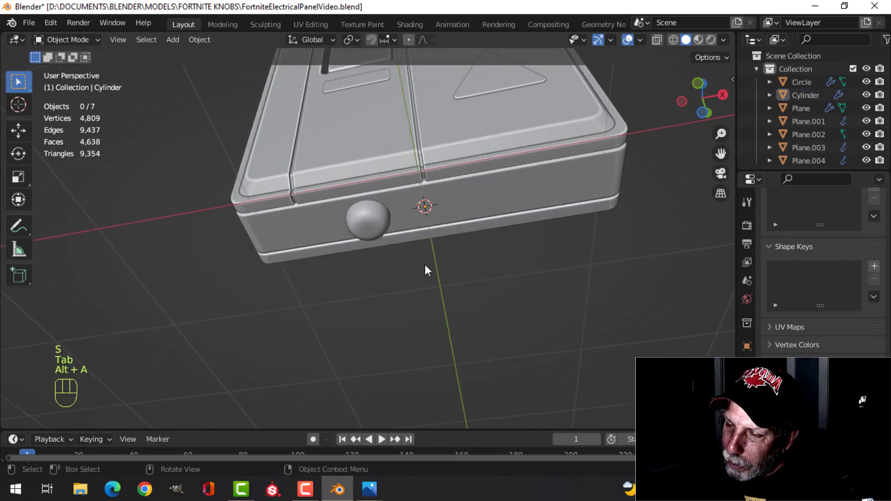
pyautogui.moveTo(422, 253); pyautogui.dragTo(393, 259)
pyautogui.moveTo(421, 277); pyautogui.dragTo(423, 289)
pyautogui.moveTo(445, 288); pyautogui.dragTo(496, 239)
pyautogui.middleClick(492, 276)
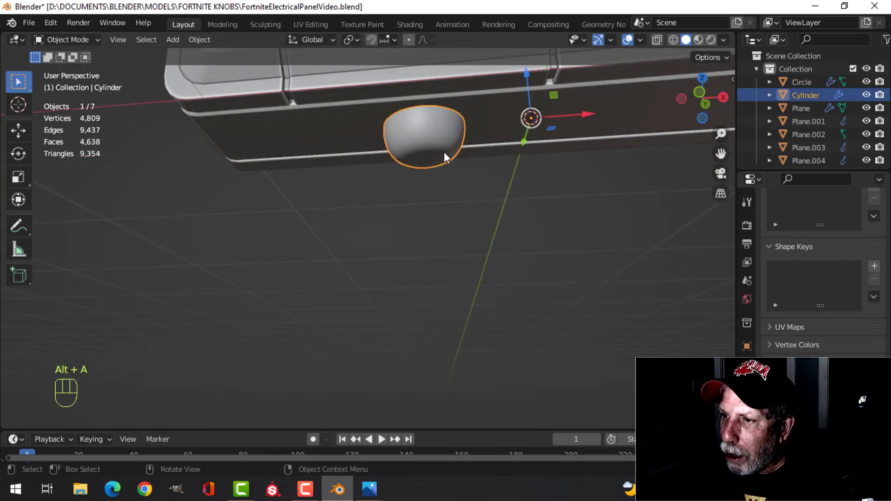
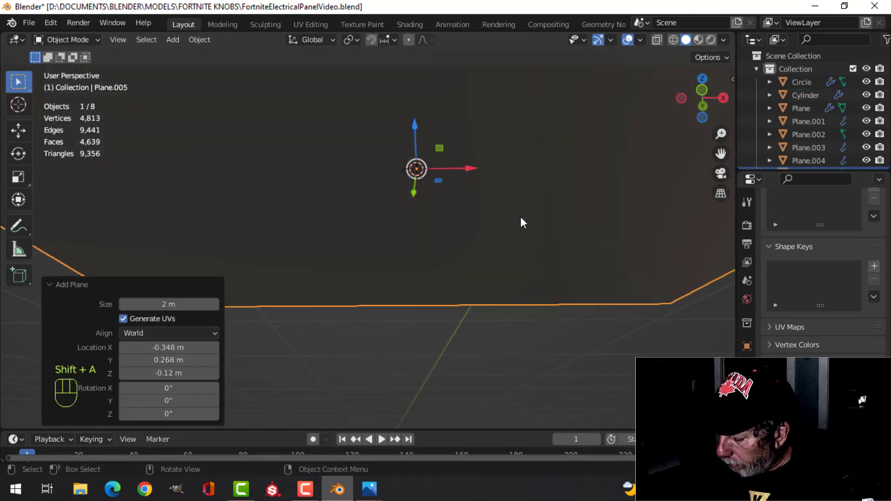
# In Right view, reduce the plane to an L-shaped line by deleting one corner vertex
pyautogui.press('KP_3')
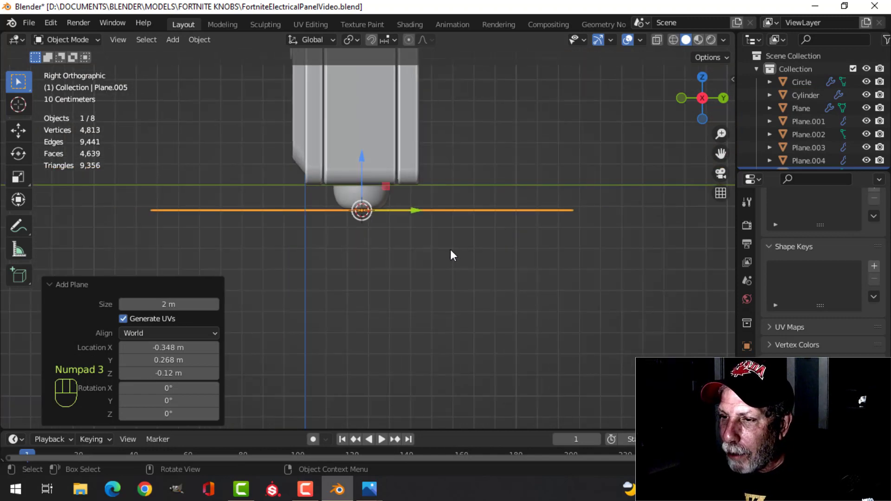
pyautogui.press('Tab')
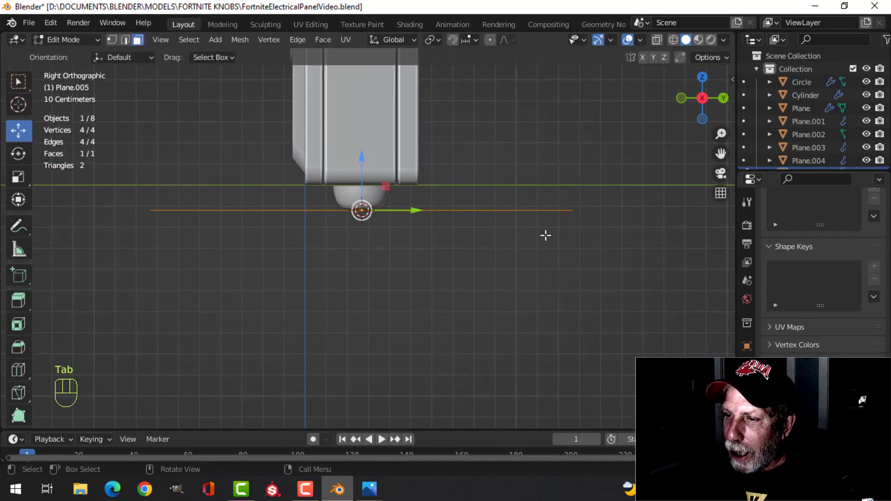
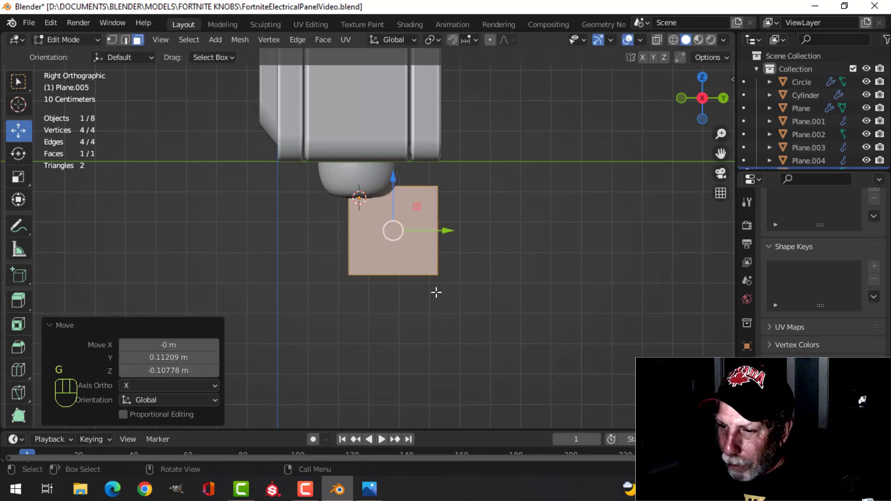
pyautogui.press('1')
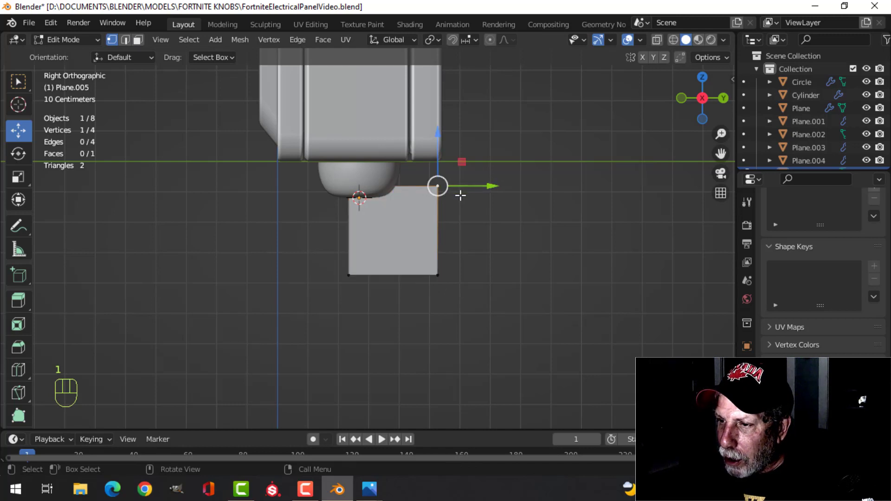
pyautogui.press('x')
pyautogui.press('a')
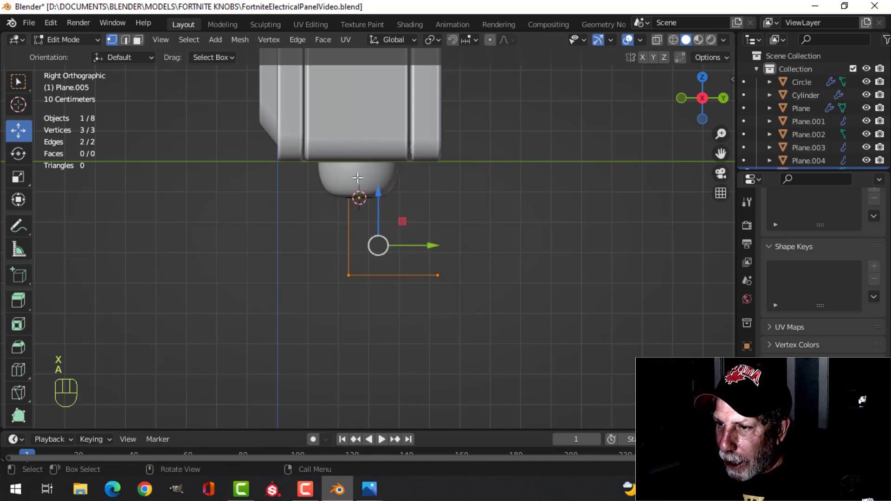
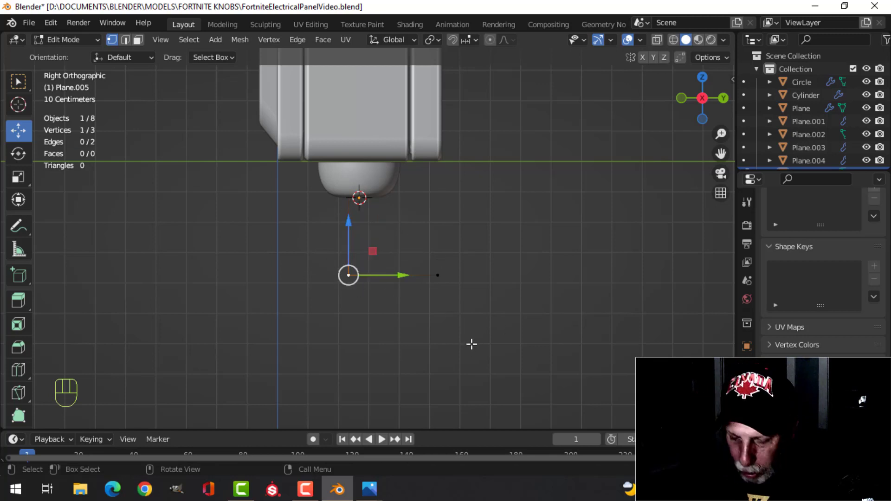
# Bevel the line's corner vertex into a smooth rounded bend and review it in perspective
pyautogui.press('ctrl+shift+b')
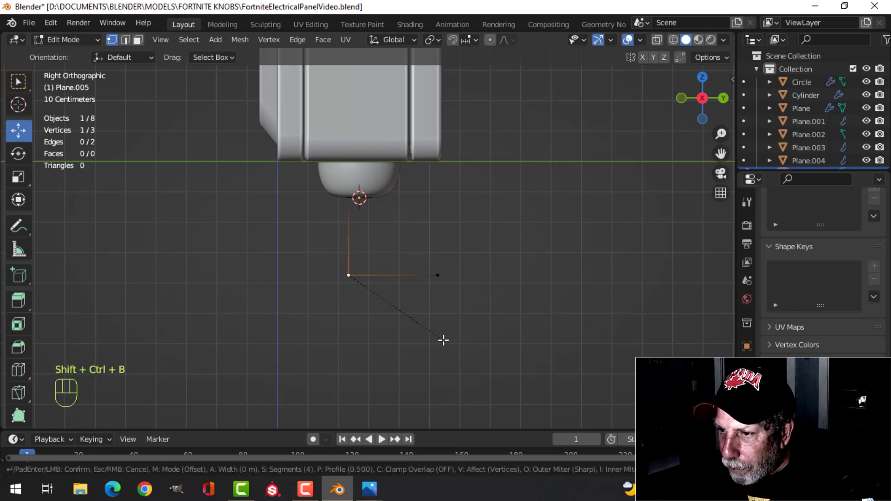
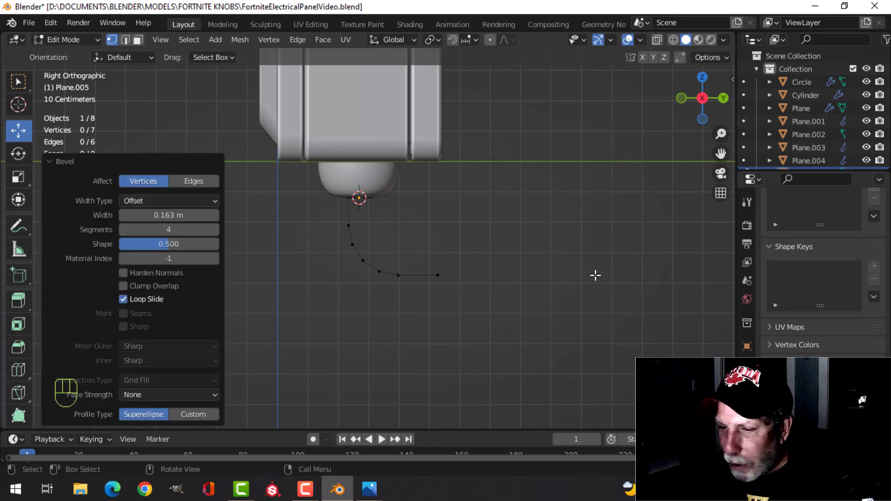
pyautogui.press('Tab')
pyautogui.moveTo(422, 242); pyautogui.dragTo(410, 252)
pyautogui.moveTo(431, 220); pyautogui.dragTo(422, 187)
pyautogui.moveTo(429, 215); pyautogui.dragTo(431, 233)
pyautogui.moveTo(381, 217); pyautogui.dragTo(417, 217)
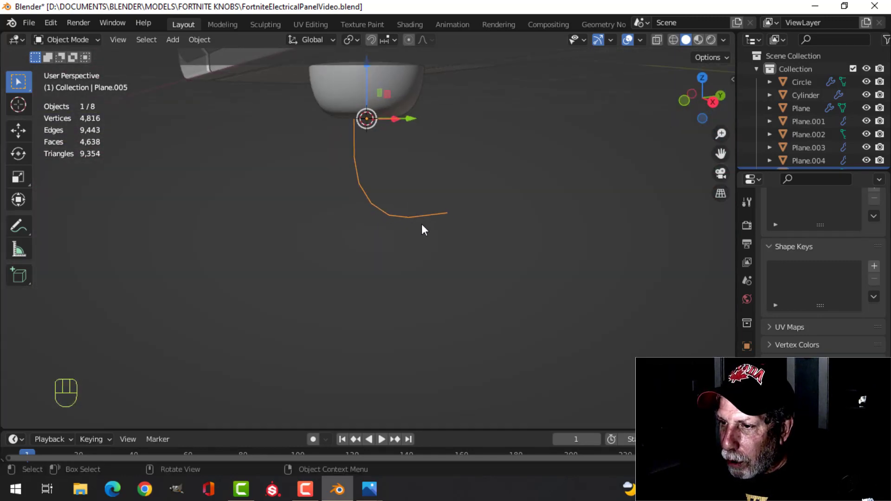
# Give the curve a round bevel of about 0.041 m depth plus subdivision smoothing, forming a tube
pyautogui.moveTo(421, 221); pyautogui.dragTo(536, 279)
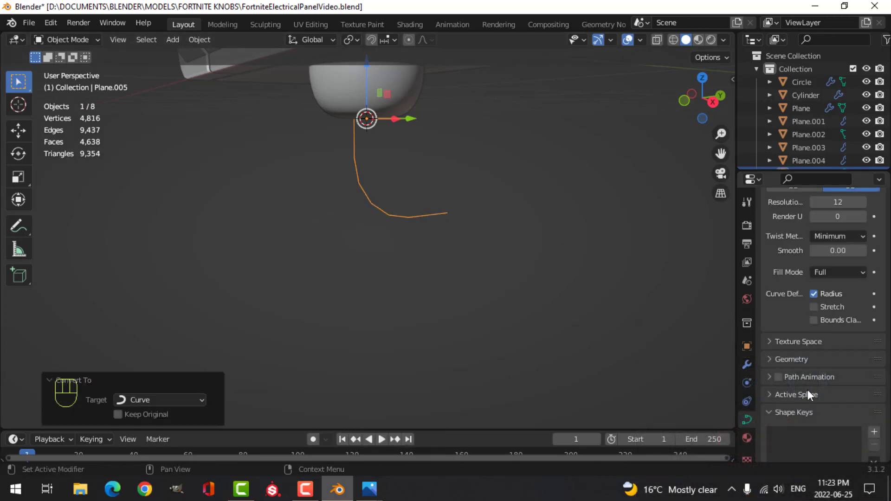
pyautogui.click(770, 363)
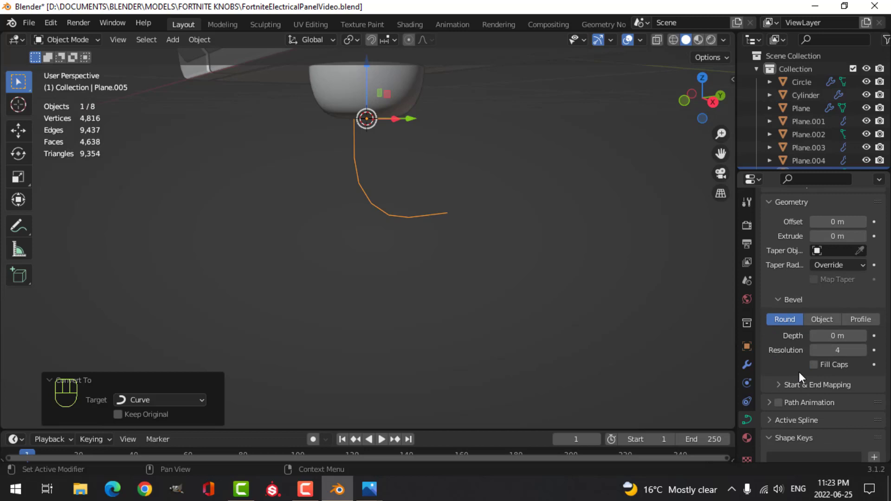
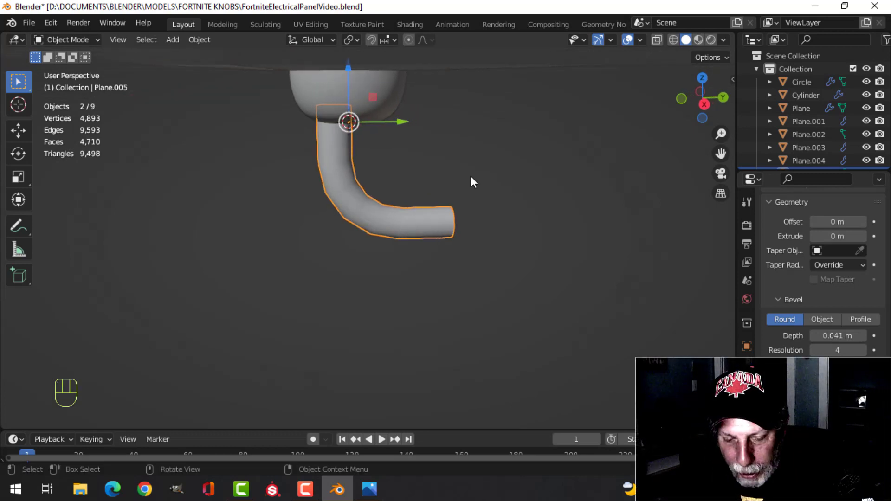
pyautogui.press('ctrl+1')
pyautogui.press('alt+a')
# Orbit around the pipe, then edit its points in the right side view with all selected
pyautogui.moveTo(384, 188); pyautogui.dragTo(395, 176)
pyautogui.click(344, 171)
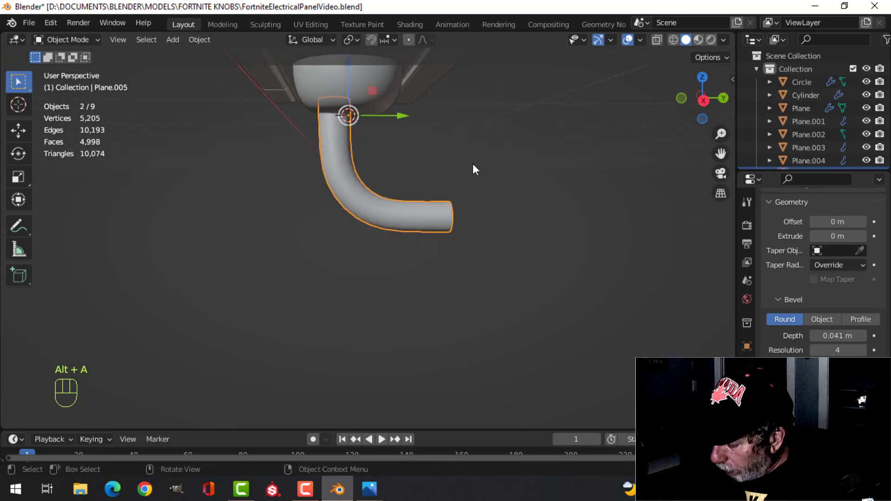
pyautogui.press('KP_3')
pyautogui.moveTo(410, 185); pyautogui.dragTo(439, 268)
pyautogui.press('Tab')
pyautogui.press('a')
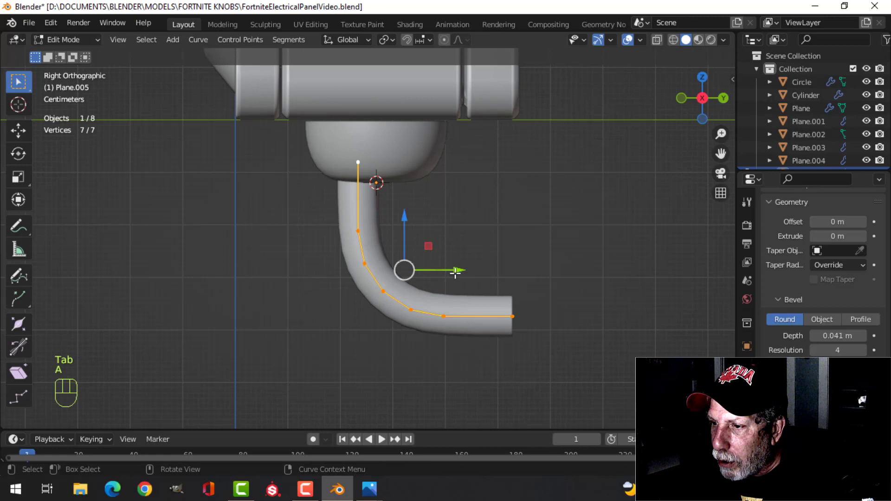
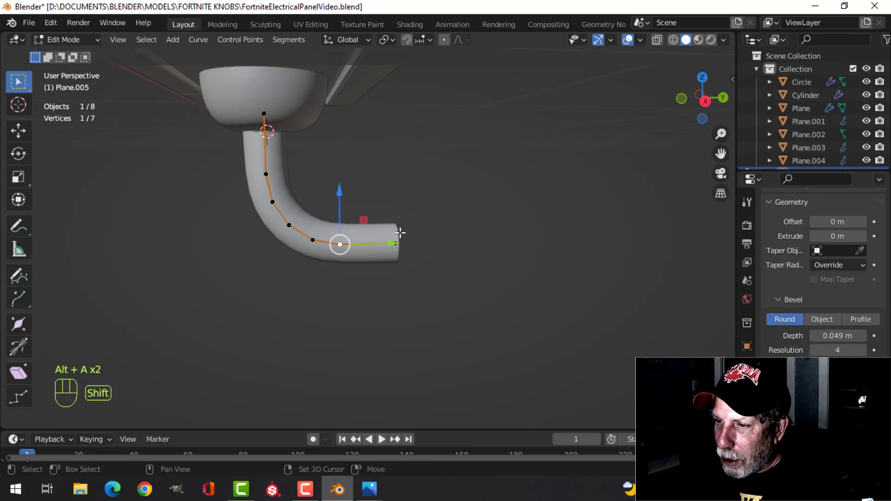
# View the pipe from the right side to shift its end points along the horizontal run
pyautogui.press('KP_3')
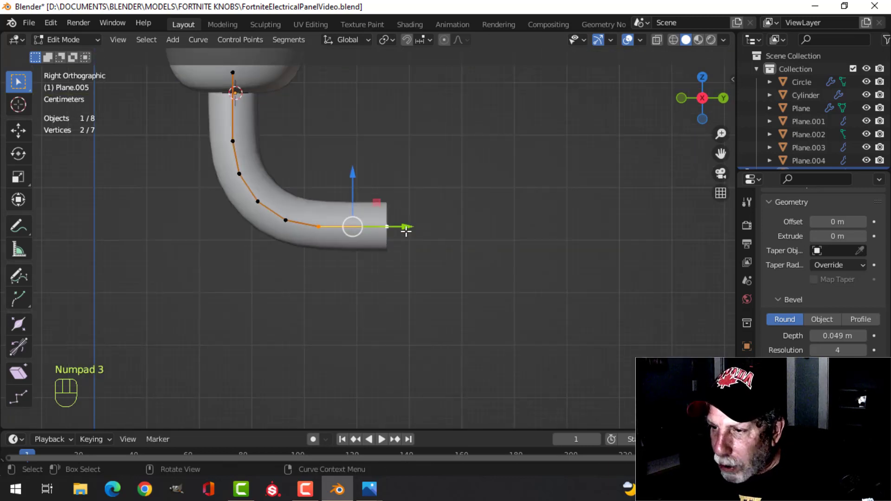
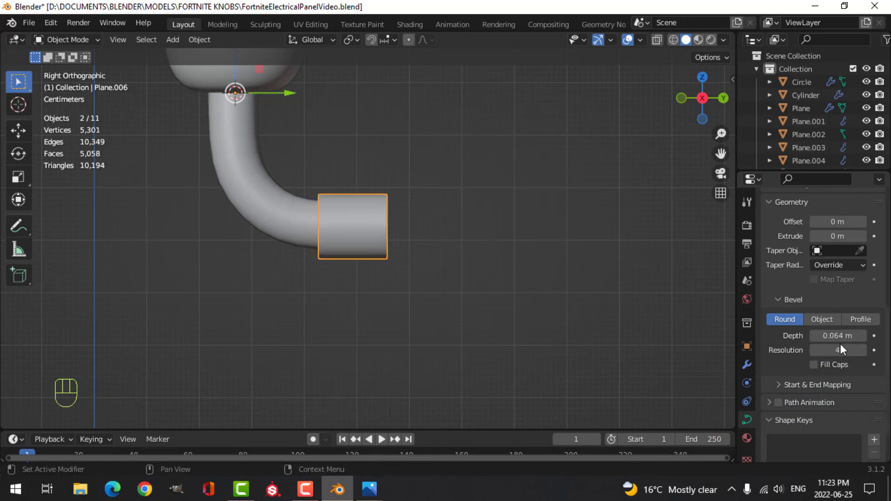
# Enable Fill Caps on the sleeve's bevel and check it from an angle and the front
pyautogui.click(819, 371)
pyautogui.moveTo(423, 262); pyautogui.dragTo(446, 265)
pyautogui.press('alt+a')
pyautogui.moveTo(440, 278); pyautogui.dragTo(335, 291)
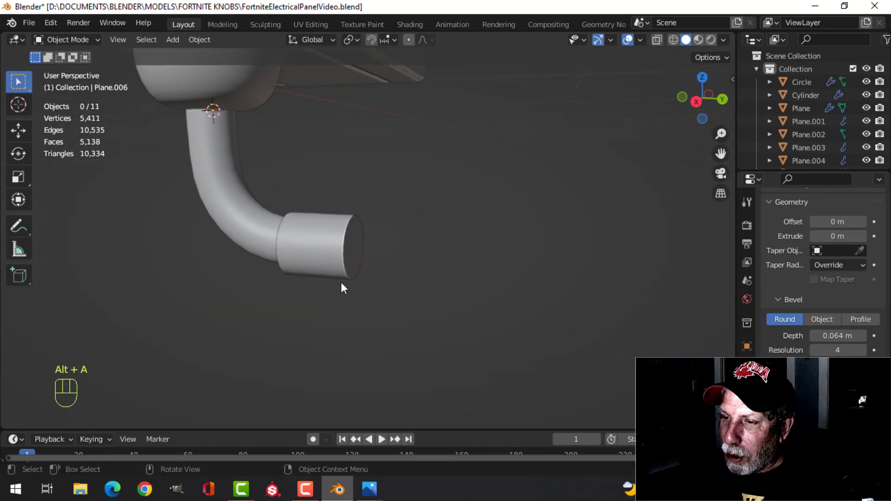
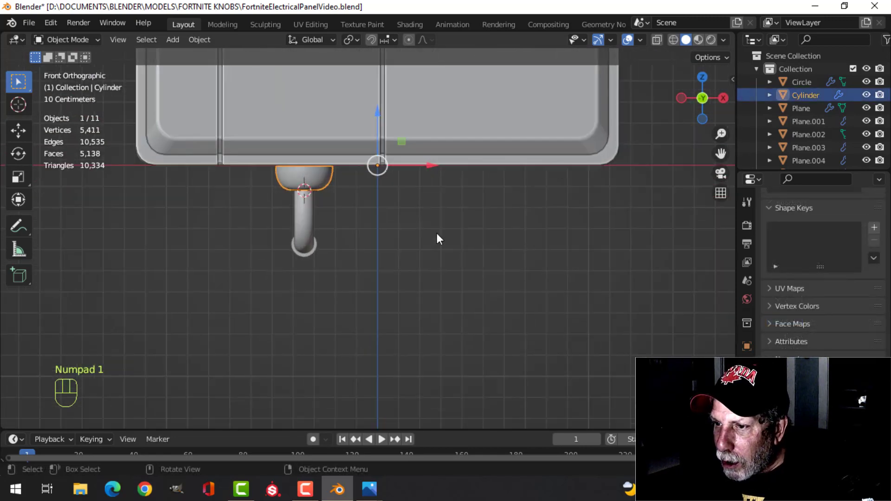
# Select the rounded socket, go to front view and select its whole mesh in edit mode
pyautogui.middleClick(425, 242)
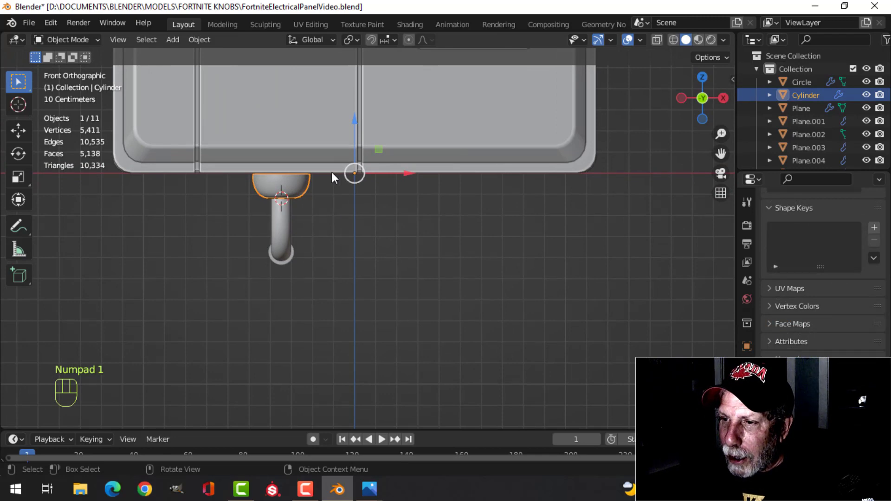
pyautogui.click(358, 126)
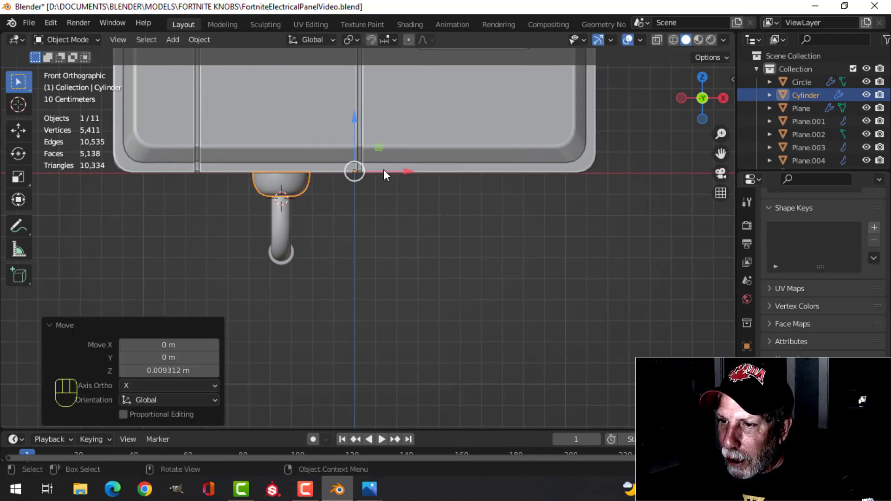
pyautogui.press('alt+a')
pyautogui.moveTo(317, 215); pyautogui.dragTo(316, 222)
pyautogui.moveTo(300, 186); pyautogui.dragTo(435, 203)
pyautogui.press('KP_1')
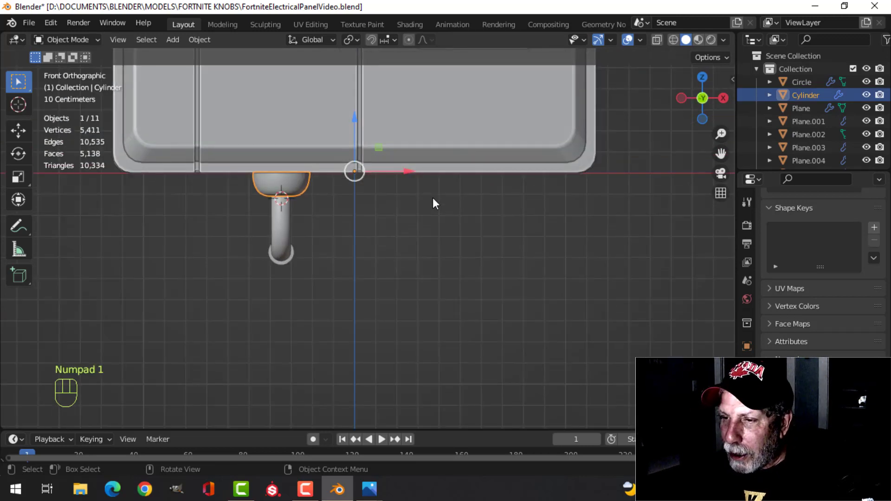
pyautogui.press('Tab')
pyautogui.press('a')
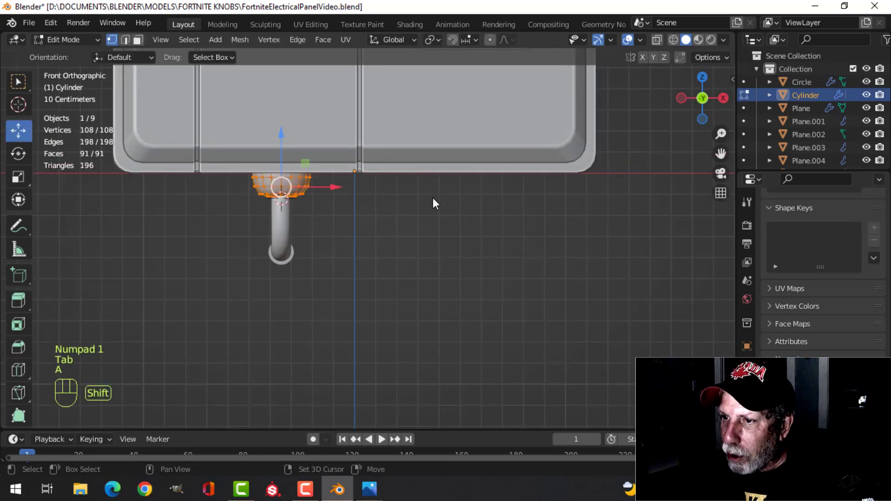
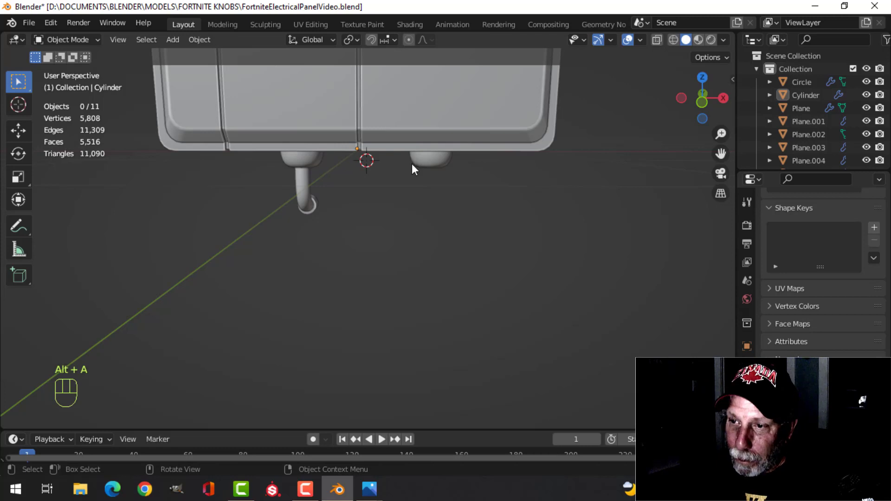
# Add an X Mirror modifier to the pipe so a second pipe appears on the other side
pyautogui.moveTo(305, 191); pyautogui.dragTo(349, 101)
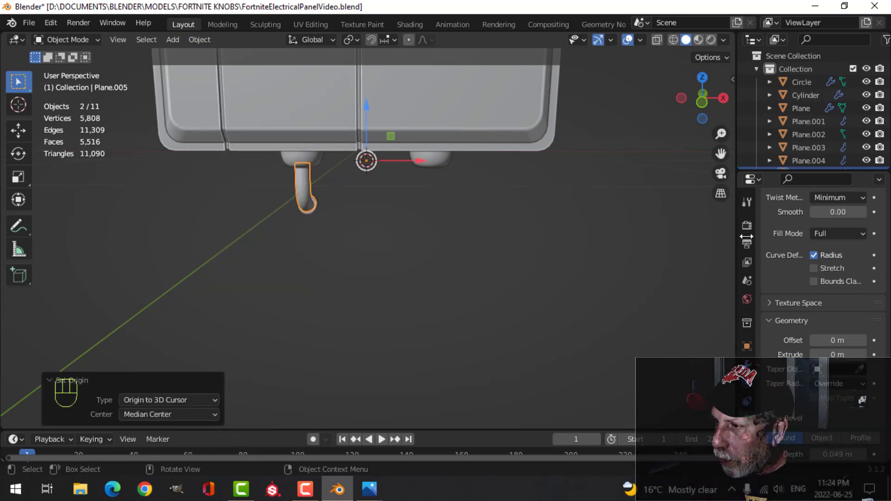
pyautogui.moveTo(752, 367); pyautogui.dragTo(788, 309)
pyautogui.moveTo(803, 225); pyautogui.dragTo(668, 352)
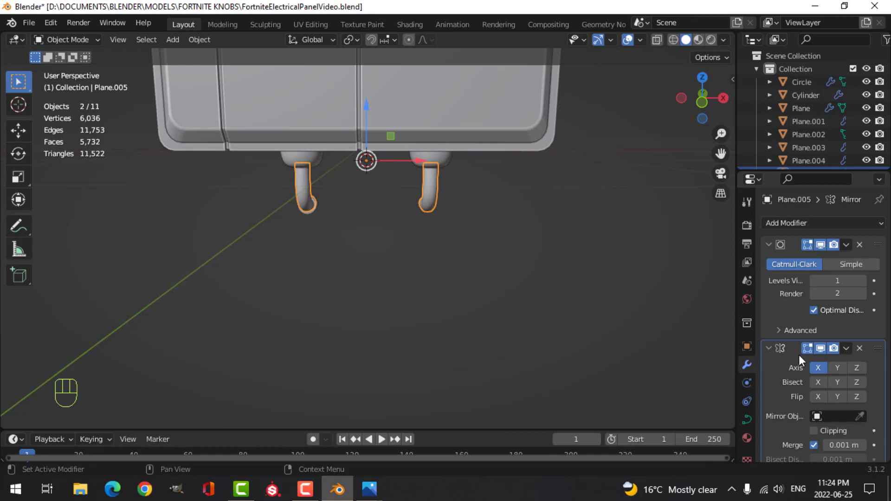
pyautogui.moveTo(453, 205); pyautogui.dragTo(458, 178)
pyautogui.press('alt+a')
# Mirror the sleeve the same way and zoom out to see both pipes under the box
pyautogui.moveTo(460, 211); pyautogui.dragTo(381, 216)
pyautogui.moveTo(386, 223); pyautogui.dragTo(354, 194)
pyautogui.moveTo(196, 45); pyautogui.dragTo(395, 106)
pyautogui.moveTo(798, 230); pyautogui.dragTo(681, 350)
pyautogui.press('alt+a')
pyautogui.moveTo(529, 223); pyautogui.dragTo(537, 243)
pyautogui.moveTo(481, 285); pyautogui.dragTo(471, 314)
pyautogui.moveTo(461, 298); pyautogui.dragTo(481, 266)
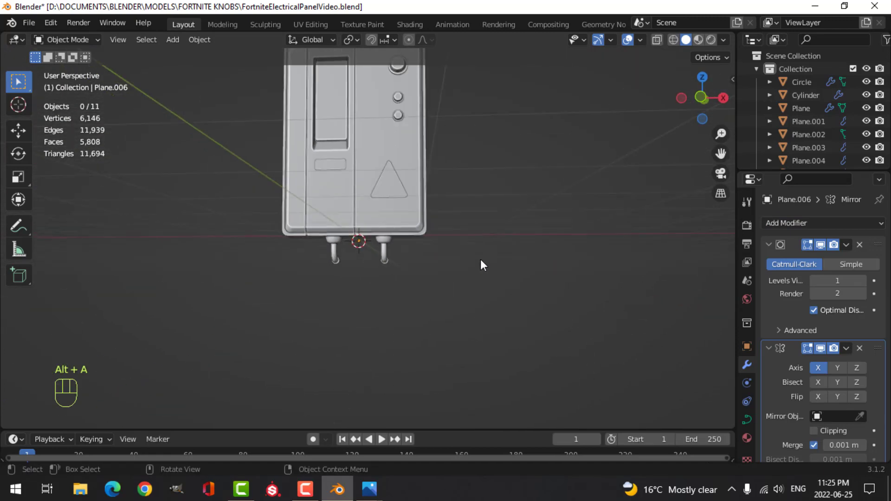
# From under the box, raise the pipes' bevel Depth to 0.078 m
pyautogui.moveTo(477, 265); pyautogui.dragTo(436, 283)
pyautogui.moveTo(427, 272); pyautogui.dragTo(481, 242)
pyautogui.middleClick(459, 240)
pyautogui.moveTo(446, 244); pyautogui.dragTo(454, 223)
pyautogui.middleClick(408, 222)
pyautogui.middleClick(338, 234)
pyautogui.moveTo(376, 208); pyautogui.dragTo(448, 239)
pyautogui.middleClick(448, 239)
pyautogui.press('Tab')
pyautogui.press('Tab')
pyautogui.click(755, 423)
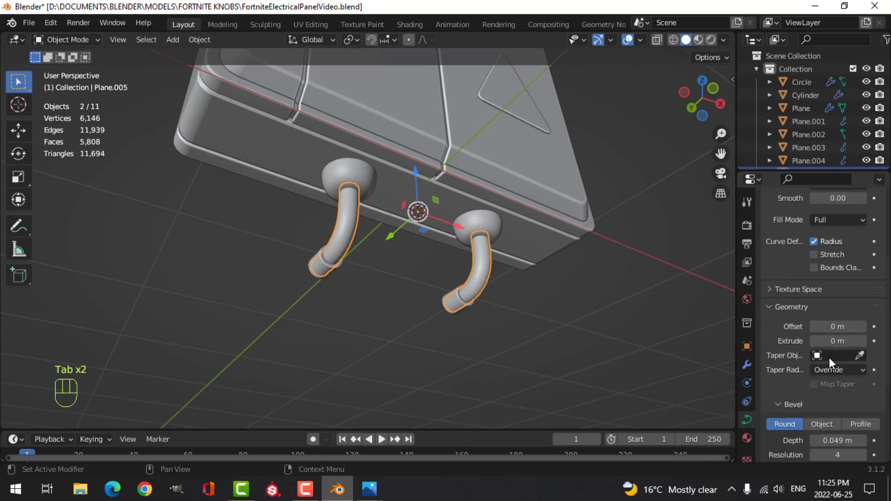
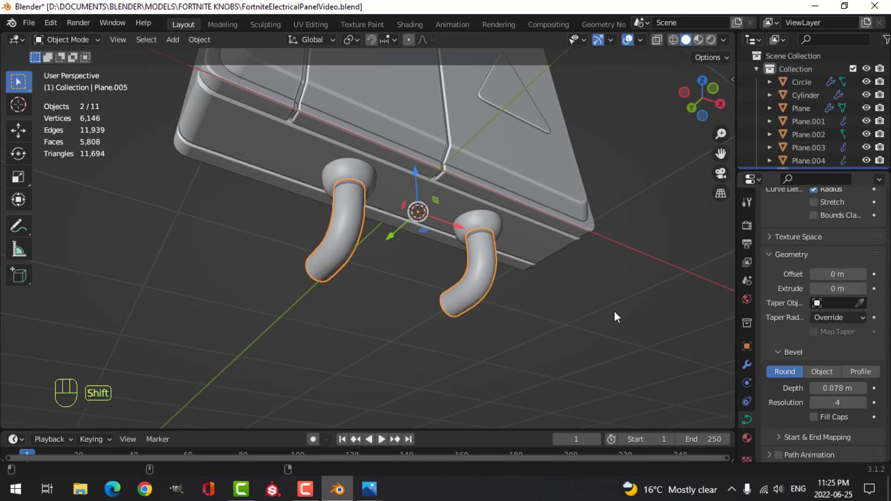
pyautogui.press('alt+a')
# Hide the pipes, widen the sleeves to 0.085 m Depth with Fill Caps, then unhide everything
pyautogui.moveTo(510, 243); pyautogui.dragTo(395, 265)
pyautogui.moveTo(331, 275); pyautogui.dragTo(346, 222)
pyautogui.middleClick(328, 250)
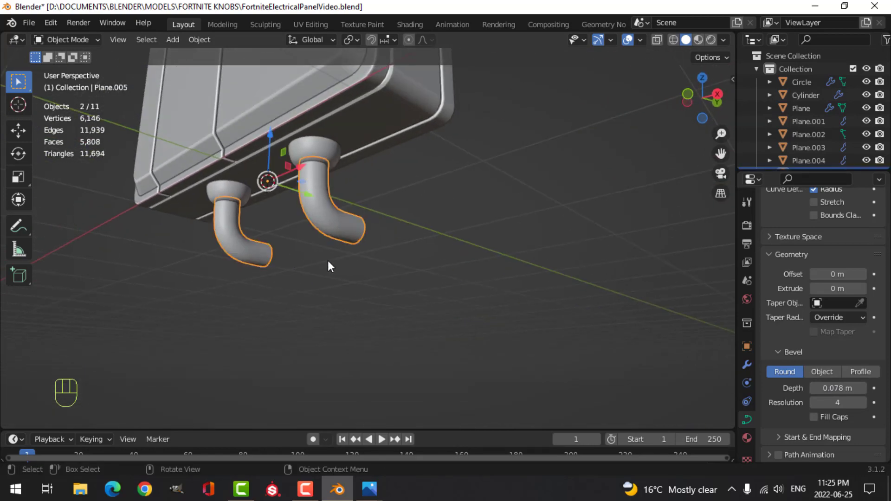
pyautogui.press('h')
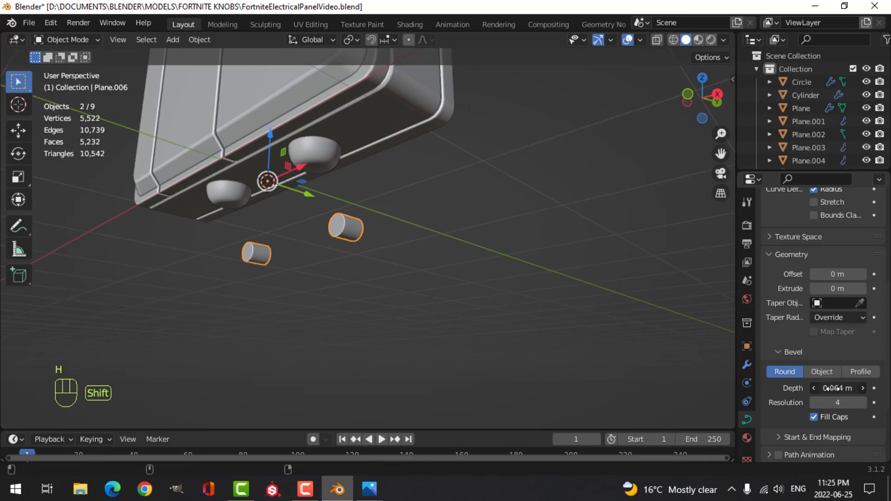
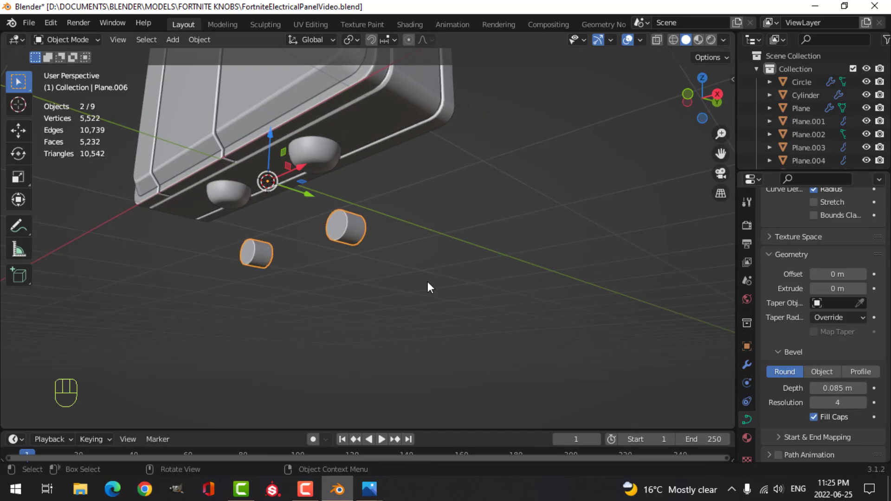
pyautogui.press('/')
pyautogui.press('/')
pyautogui.press('alt+h')
pyautogui.press('alt+a')
pyautogui.click(266, 251)
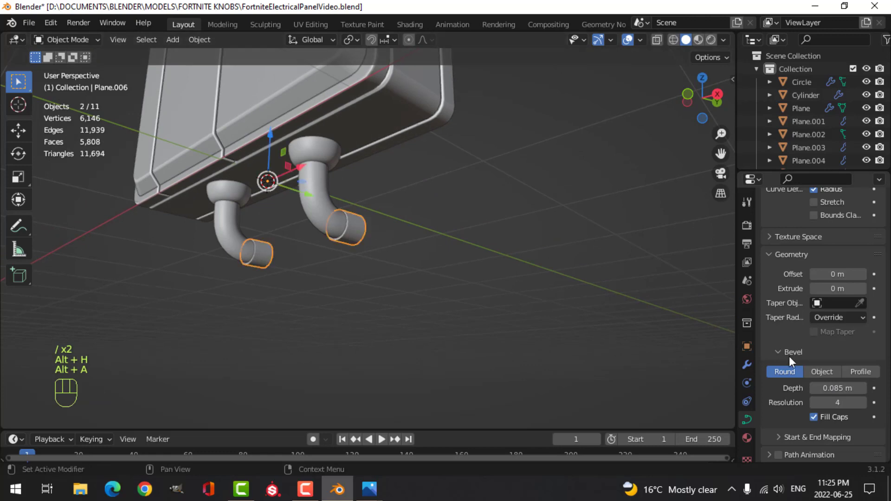
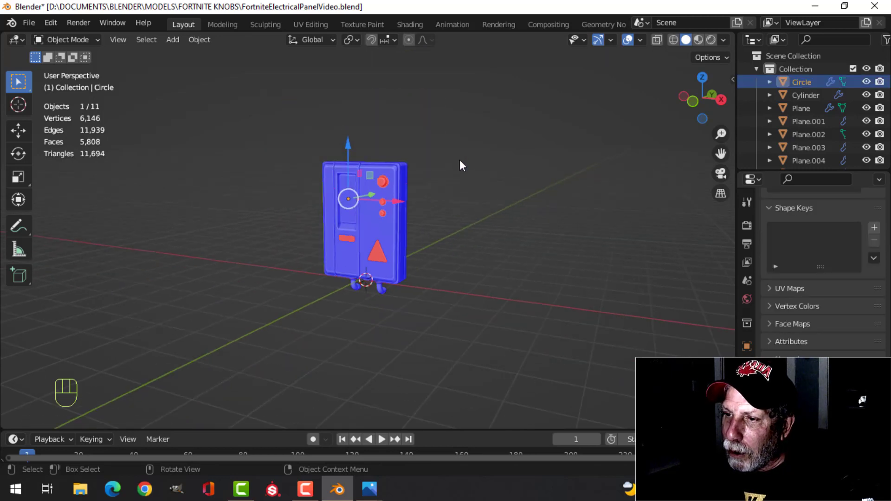
# Recalculate the normals of the whole mesh in edit mode
pyautogui.press('a')
pyautogui.press('Tab')
pyautogui.press('a')
pyautogui.press('alt+n')
pyautogui.press('Tab')
pyautogui.press('alt+a')
# Switch viewport lighting to a gold MatCap and orbit around the finished panel box
pyautogui.moveTo(649, 44); pyautogui.dragTo(201, 166)
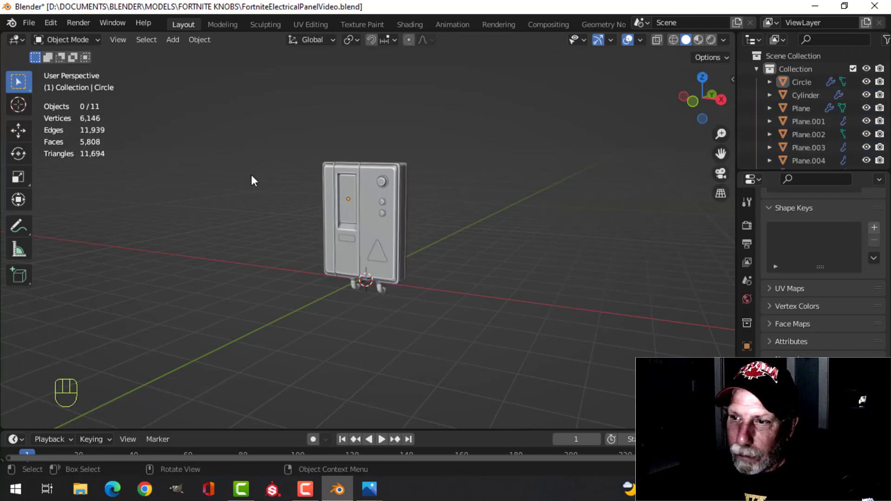
pyautogui.moveTo(421, 209); pyautogui.dragTo(477, 187)
pyautogui.click(605, 45)
pyautogui.click(636, 44)
pyautogui.moveTo(472, 178); pyautogui.dragTo(447, 166)
pyautogui.moveTo(724, 42); pyautogui.dragTo(539, 170)
pyautogui.moveTo(519, 169); pyautogui.dragTo(623, 145)
pyautogui.moveTo(726, 44); pyautogui.dragTo(412, 287)
pyautogui.moveTo(394, 236); pyautogui.dragTo(426, 205)
pyautogui.moveTo(424, 198); pyautogui.dragTo(411, 152)
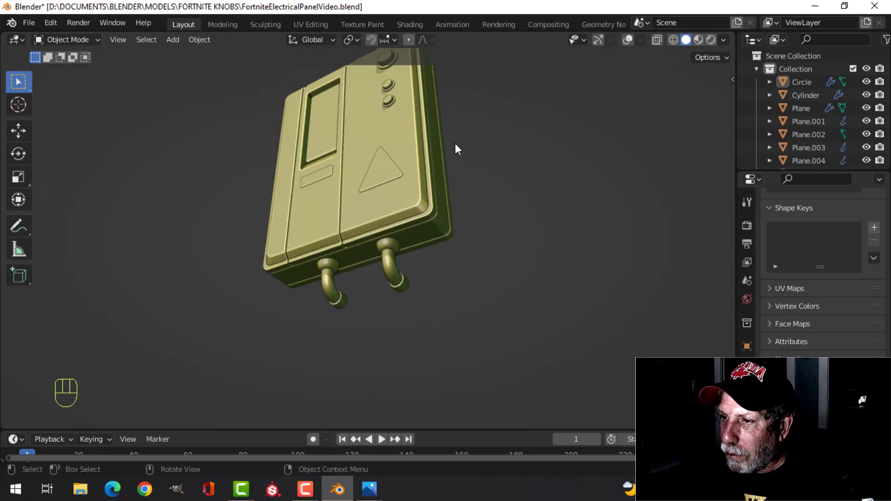
pyautogui.moveTo(453, 201); pyautogui.dragTo(452, 241)
pyautogui.moveTo(449, 235); pyautogui.dragTo(438, 284)
pyautogui.moveTo(302, 270); pyautogui.dragTo(440, 268)
pyautogui.moveTo(495, 268); pyautogui.dragTo(438, 186)
pyautogui.moveTo(461, 290); pyautogui.dragTo(435, 210)
pyautogui.moveTo(476, 179); pyautogui.dragTo(364, 250)
pyautogui.moveTo(412, 191); pyautogui.dragTo(408, 250)
pyautogui.moveTo(415, 245); pyautogui.dragTo(353, 245)
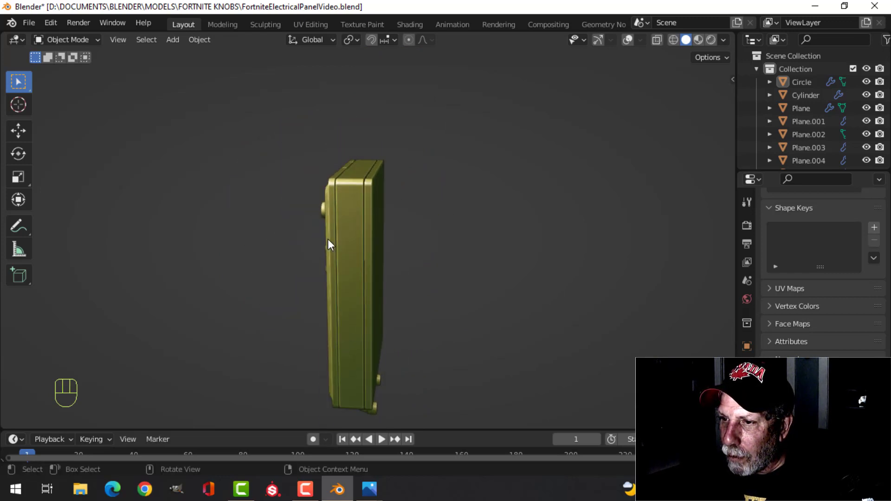
pyautogui.moveTo(312, 244); pyautogui.dragTo(496, 252)
pyautogui.middleClick(345, 272)
pyautogui.moveTo(306, 272); pyautogui.dragTo(452, 291)
pyautogui.moveTo(398, 157); pyautogui.dragTo(536, 220)
pyautogui.moveTo(536, 220); pyautogui.dragTo(357, 206)
pyautogui.moveTo(525, 278); pyautogui.dragTo(483, 235)
pyautogui.moveTo(488, 242); pyautogui.dragTo(430, 199)
pyautogui.moveTo(379, 256); pyautogui.dragTo(383, 282)
pyautogui.moveTo(398, 286); pyautogui.dragTo(395, 294)
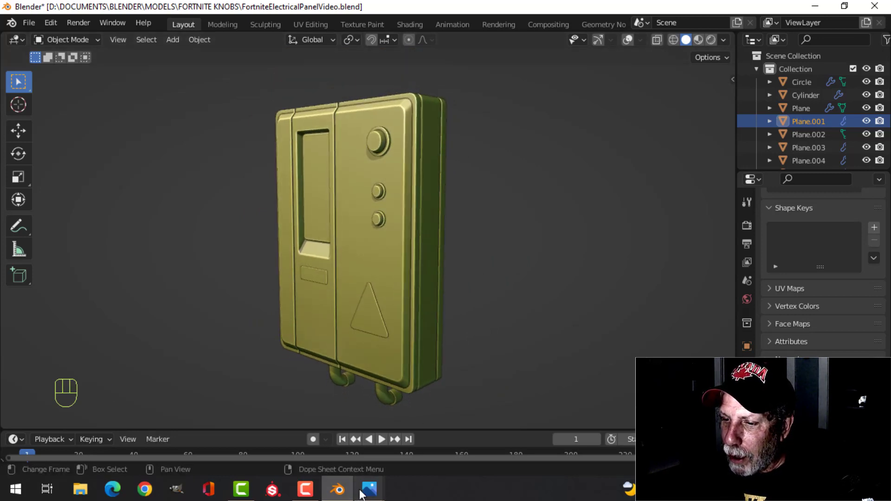
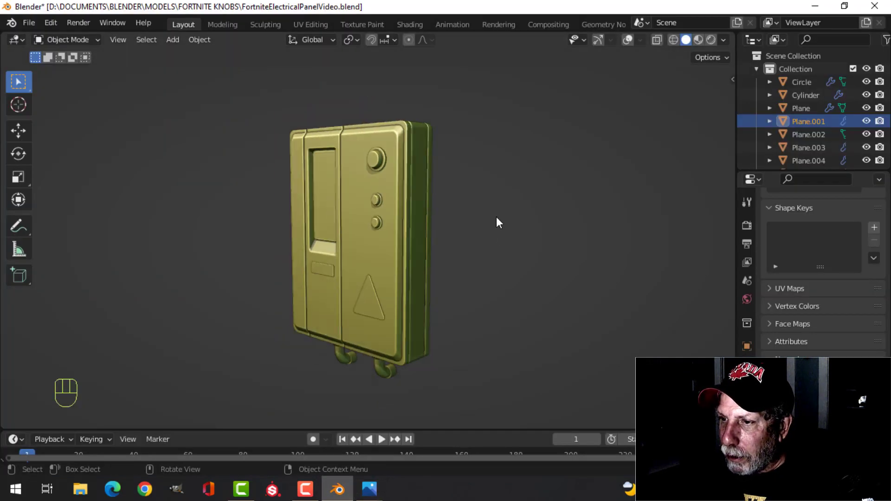
pyautogui.moveTo(408, 246); pyautogui.dragTo(422, 247)
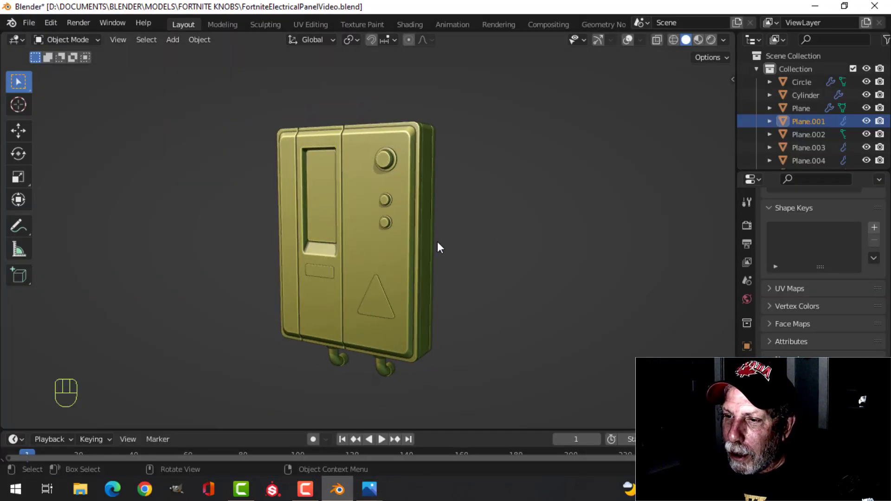